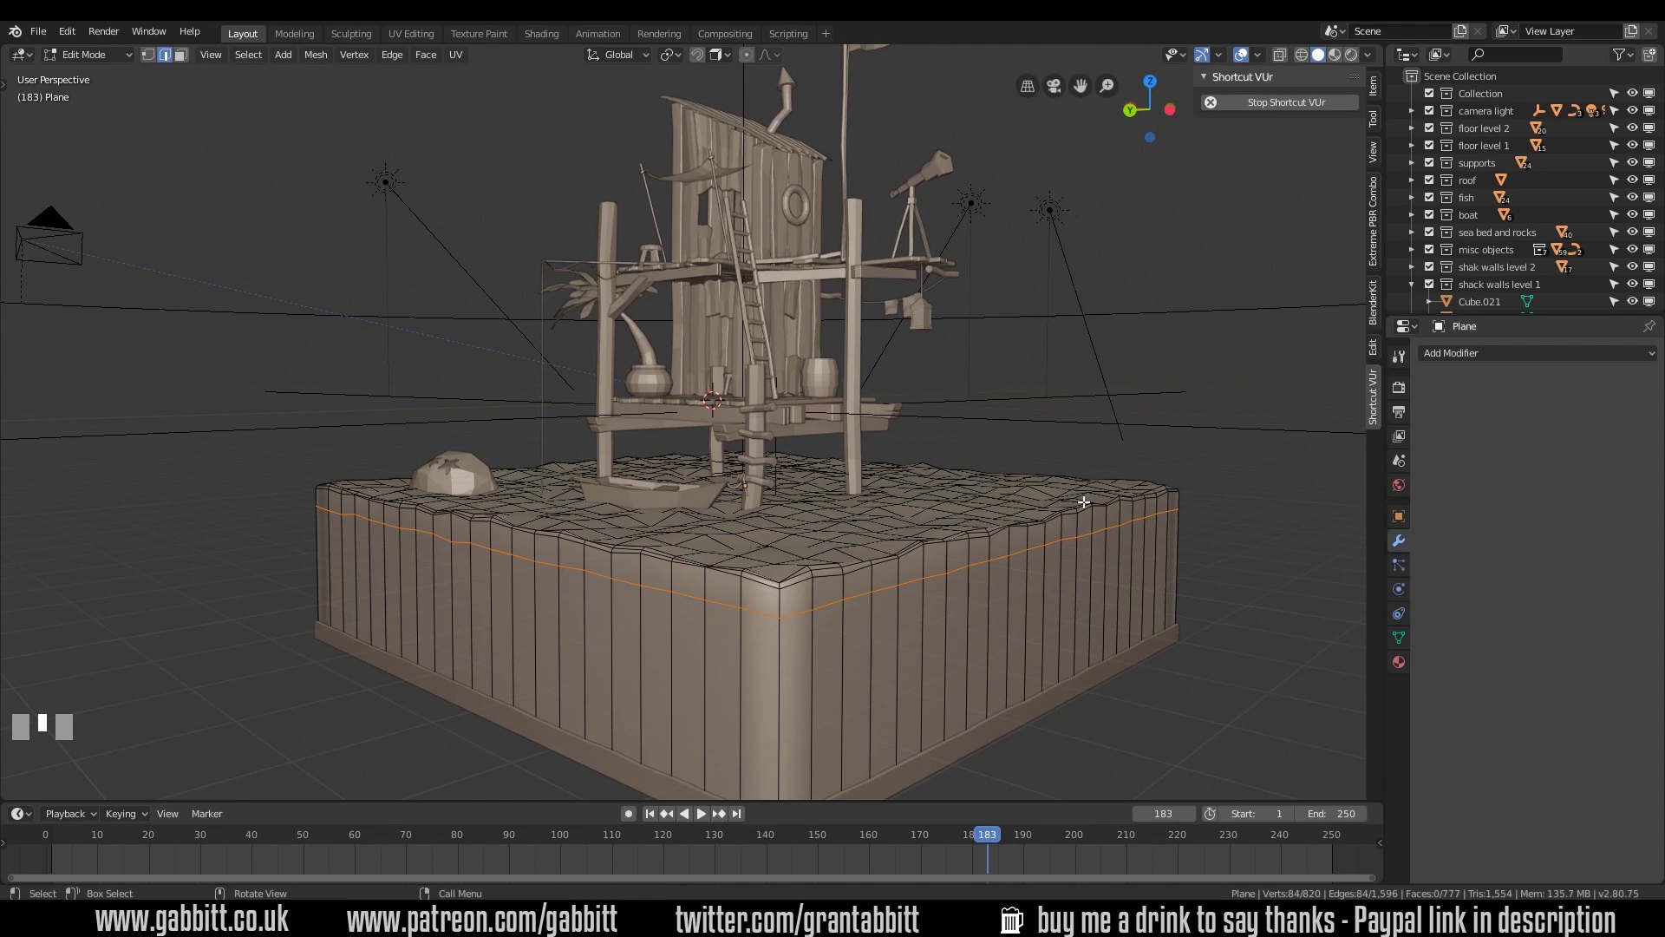
# Leave Edit Mode and delete the old plank-walled water block from the scene
pyautogui.press('Tab')
pyautogui.middleClick(1074, 517)
pyautogui.middleClick(1074, 518)
pyautogui.press('Delete')
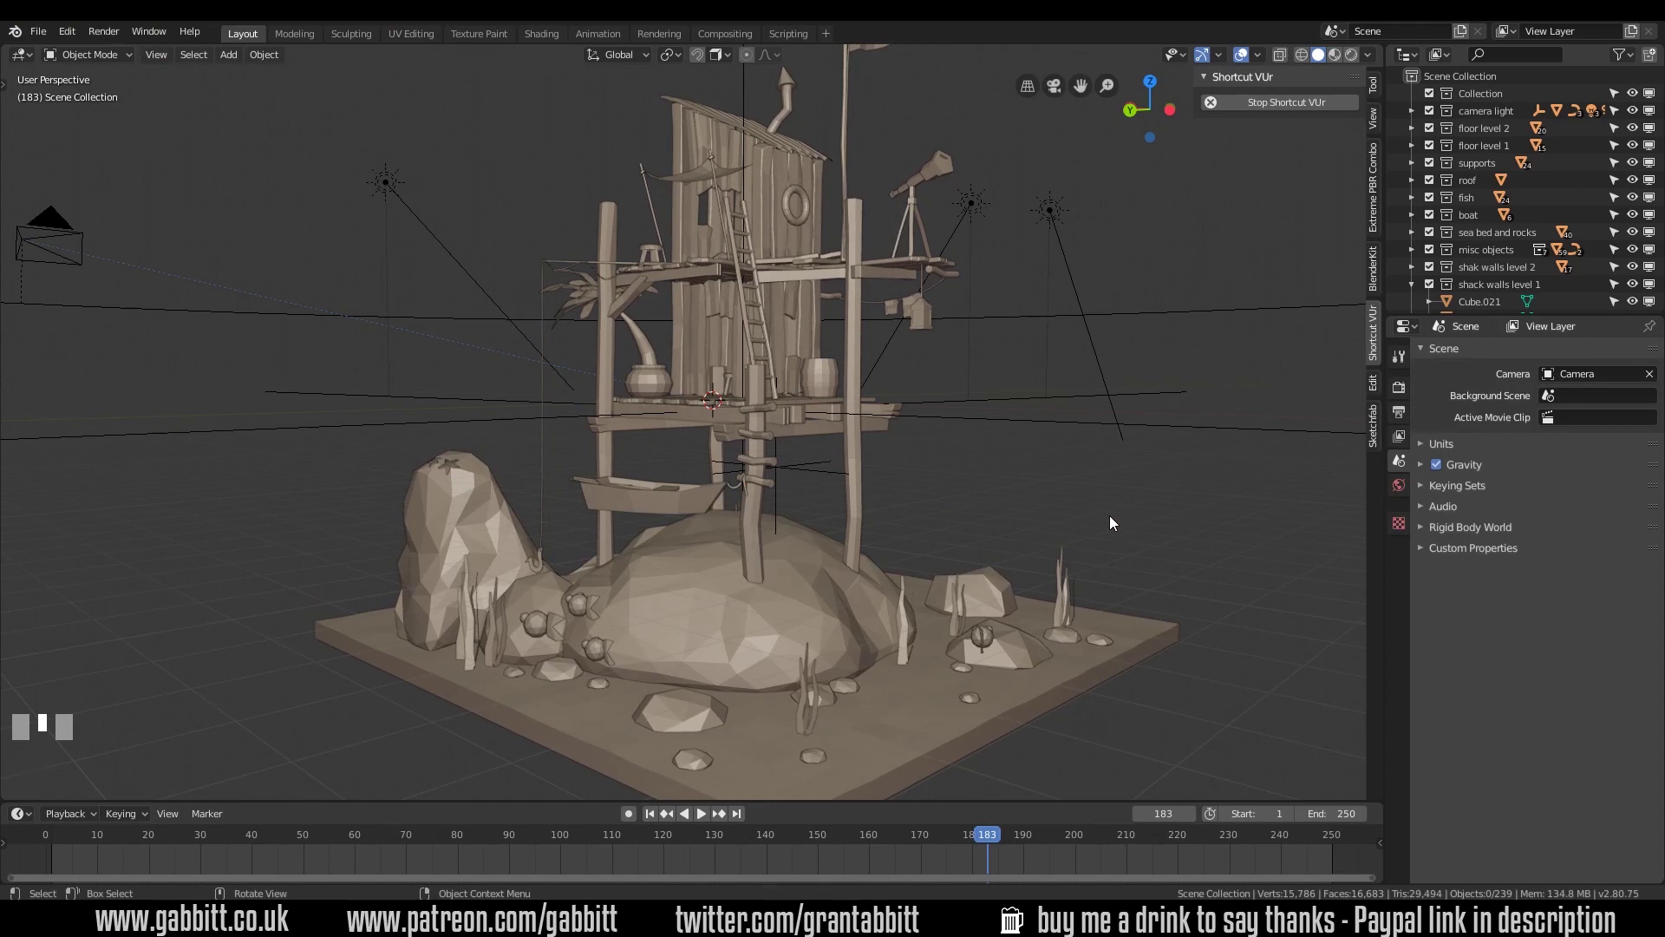
# Add a new mesh plane and enlarge it as the base for the water surface
pyautogui.press('shift+a')
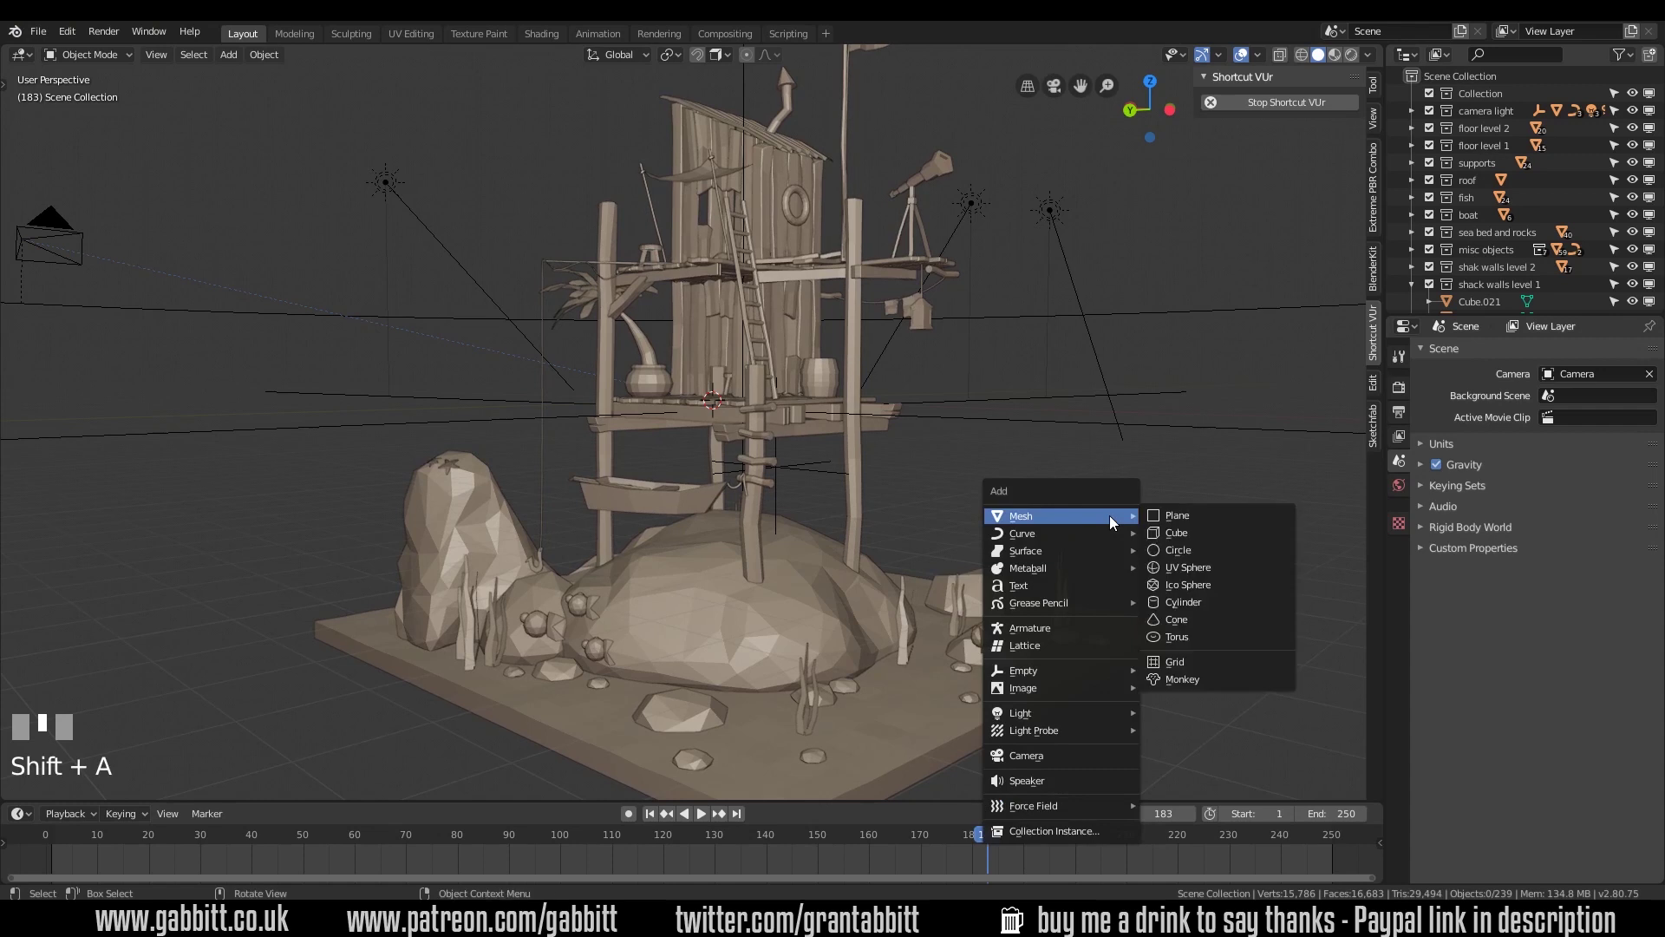
pyautogui.middleClick(1152, 526)
pyautogui.click(101, 630)
pyautogui.press('s')
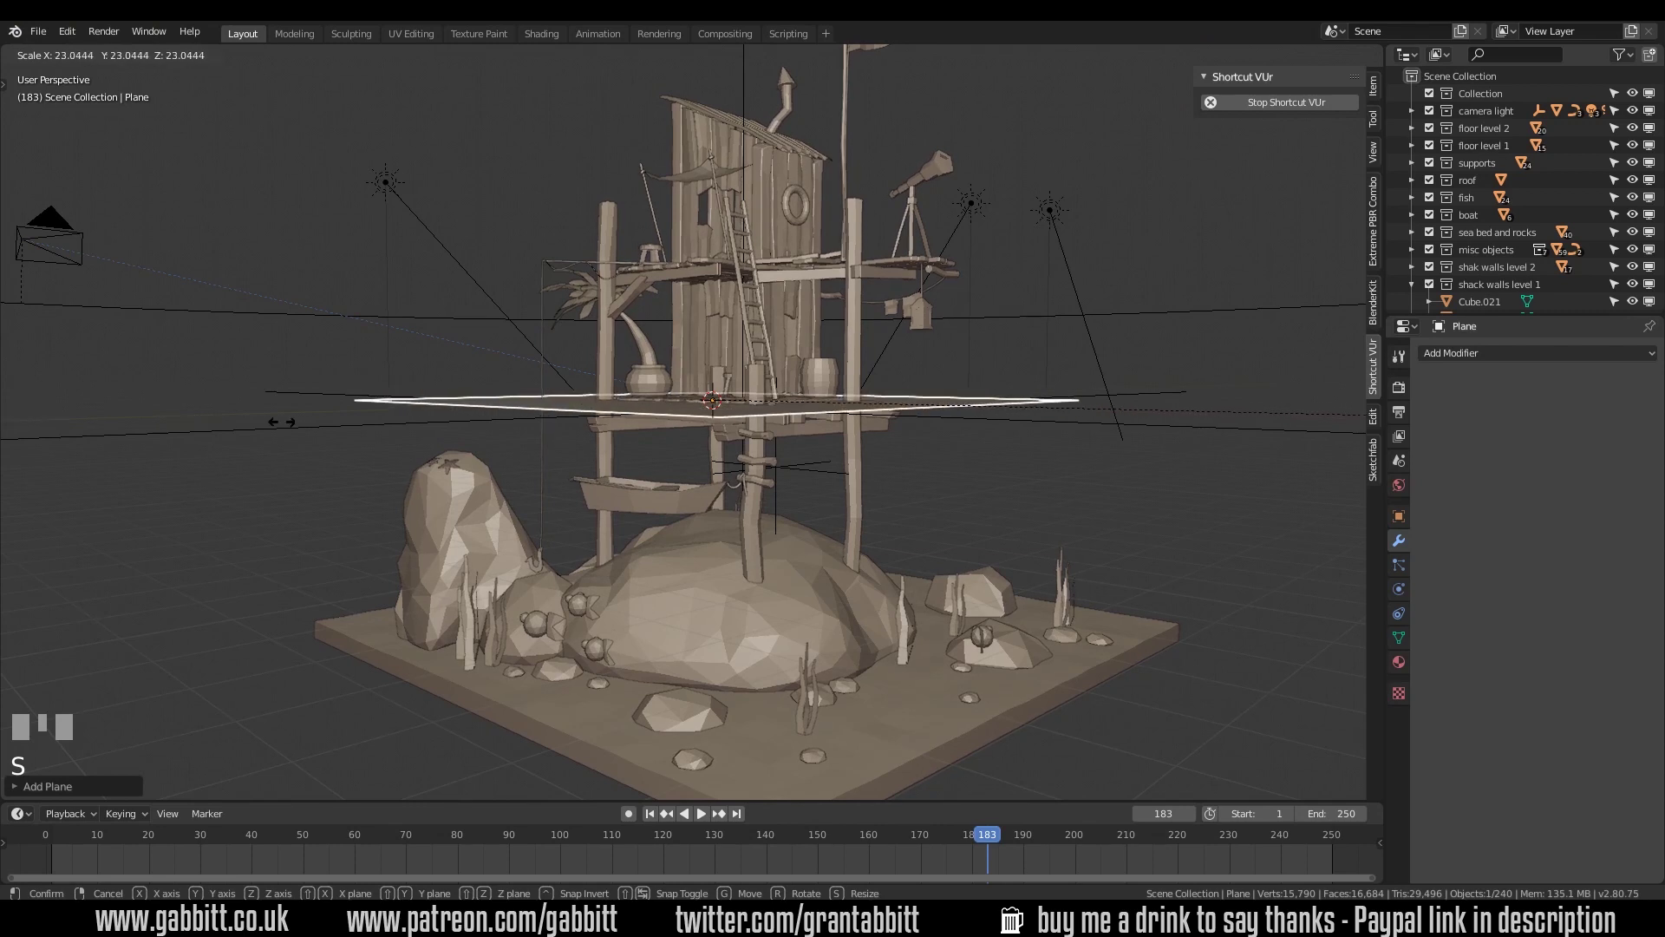
pyautogui.click(287, 430)
# From top view, move and scale the plane until it matches the sea-bed footprint
pyautogui.press('KP_7')
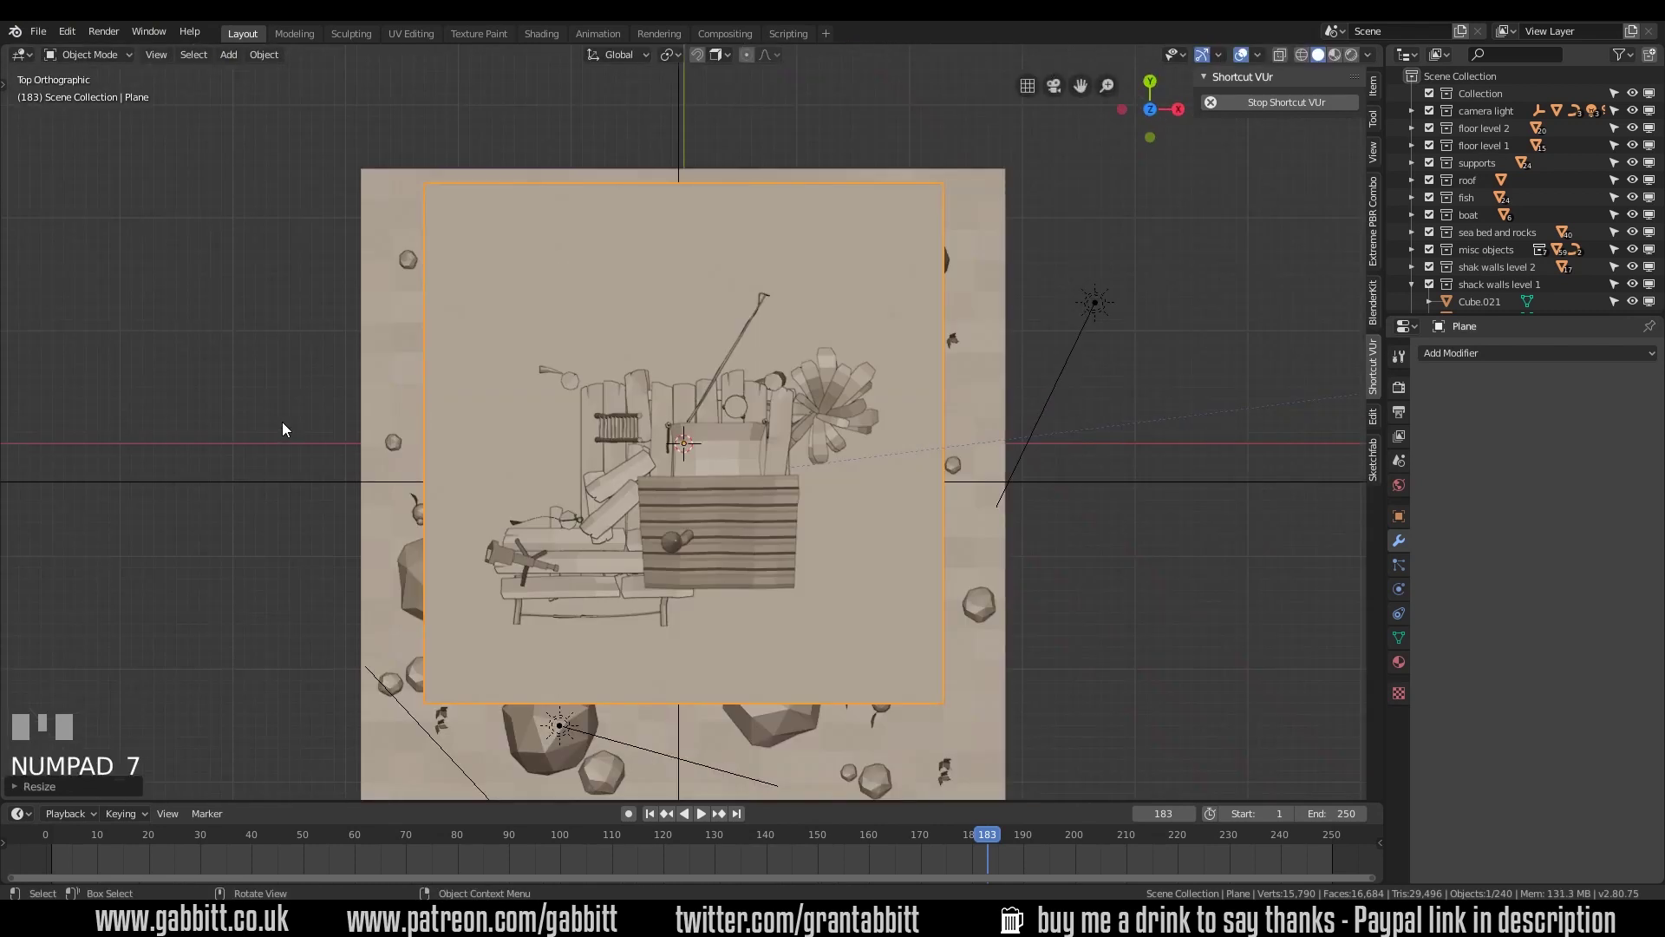
pyautogui.moveTo(613, 470); pyautogui.dragTo(713, 433)
pyautogui.press('g')
pyautogui.click(713, 433)
pyautogui.press('s')
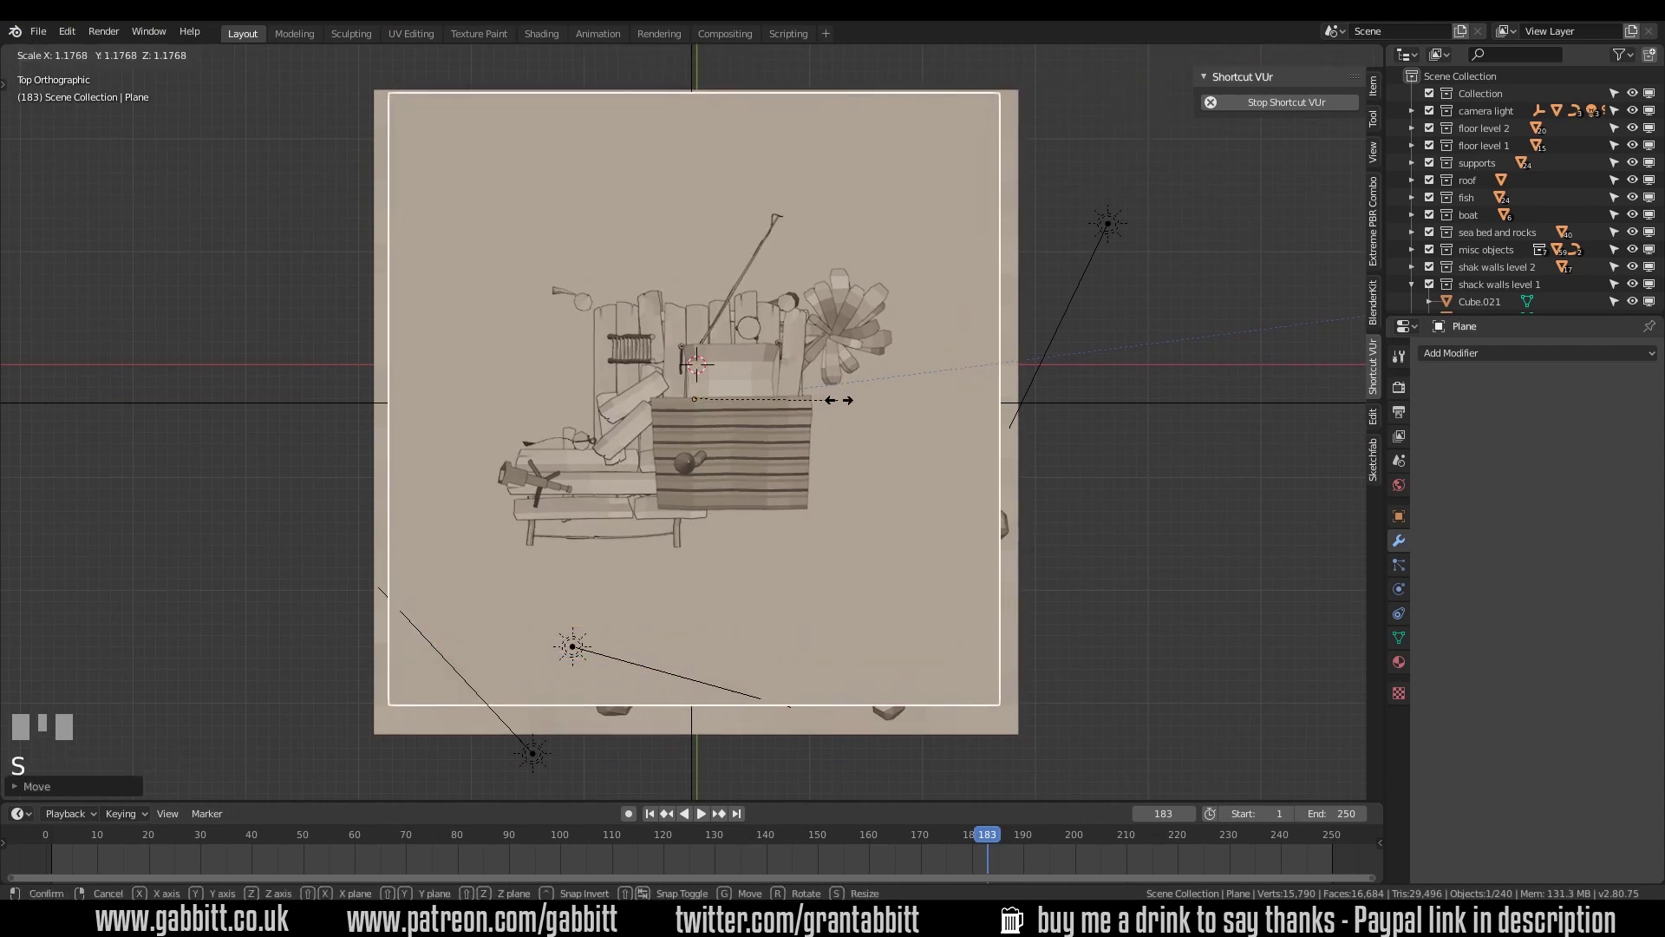
pyautogui.click(842, 403)
pyautogui.press('g')
pyautogui.click(849, 416)
pyautogui.press('s')
pyautogui.click(863, 413)
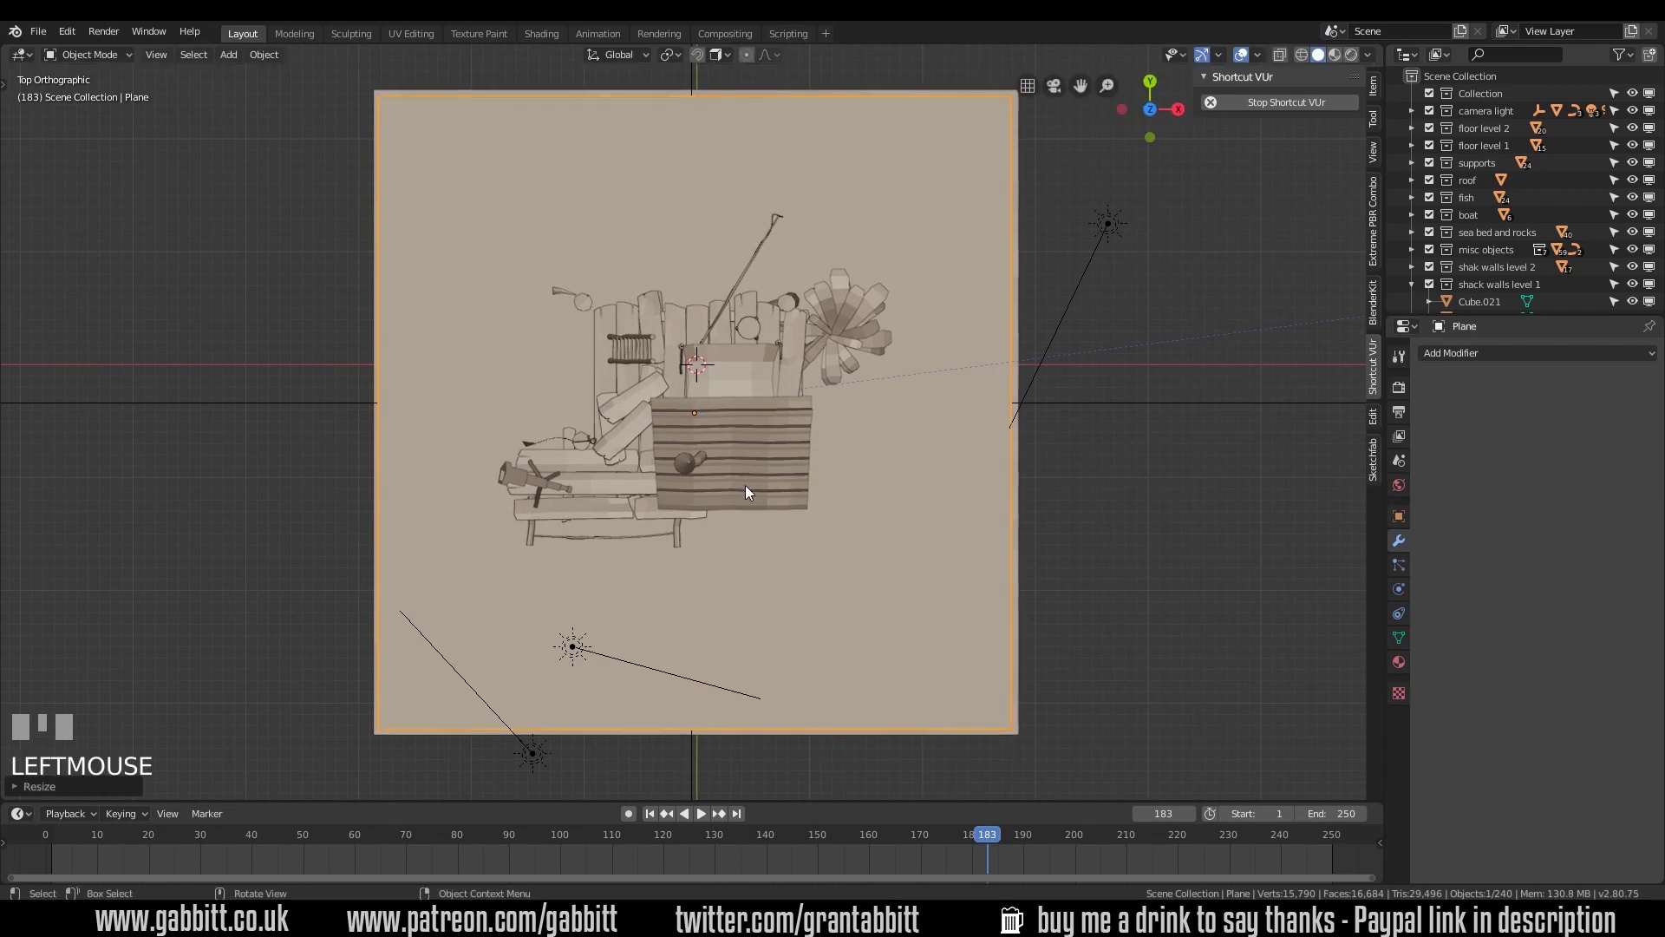
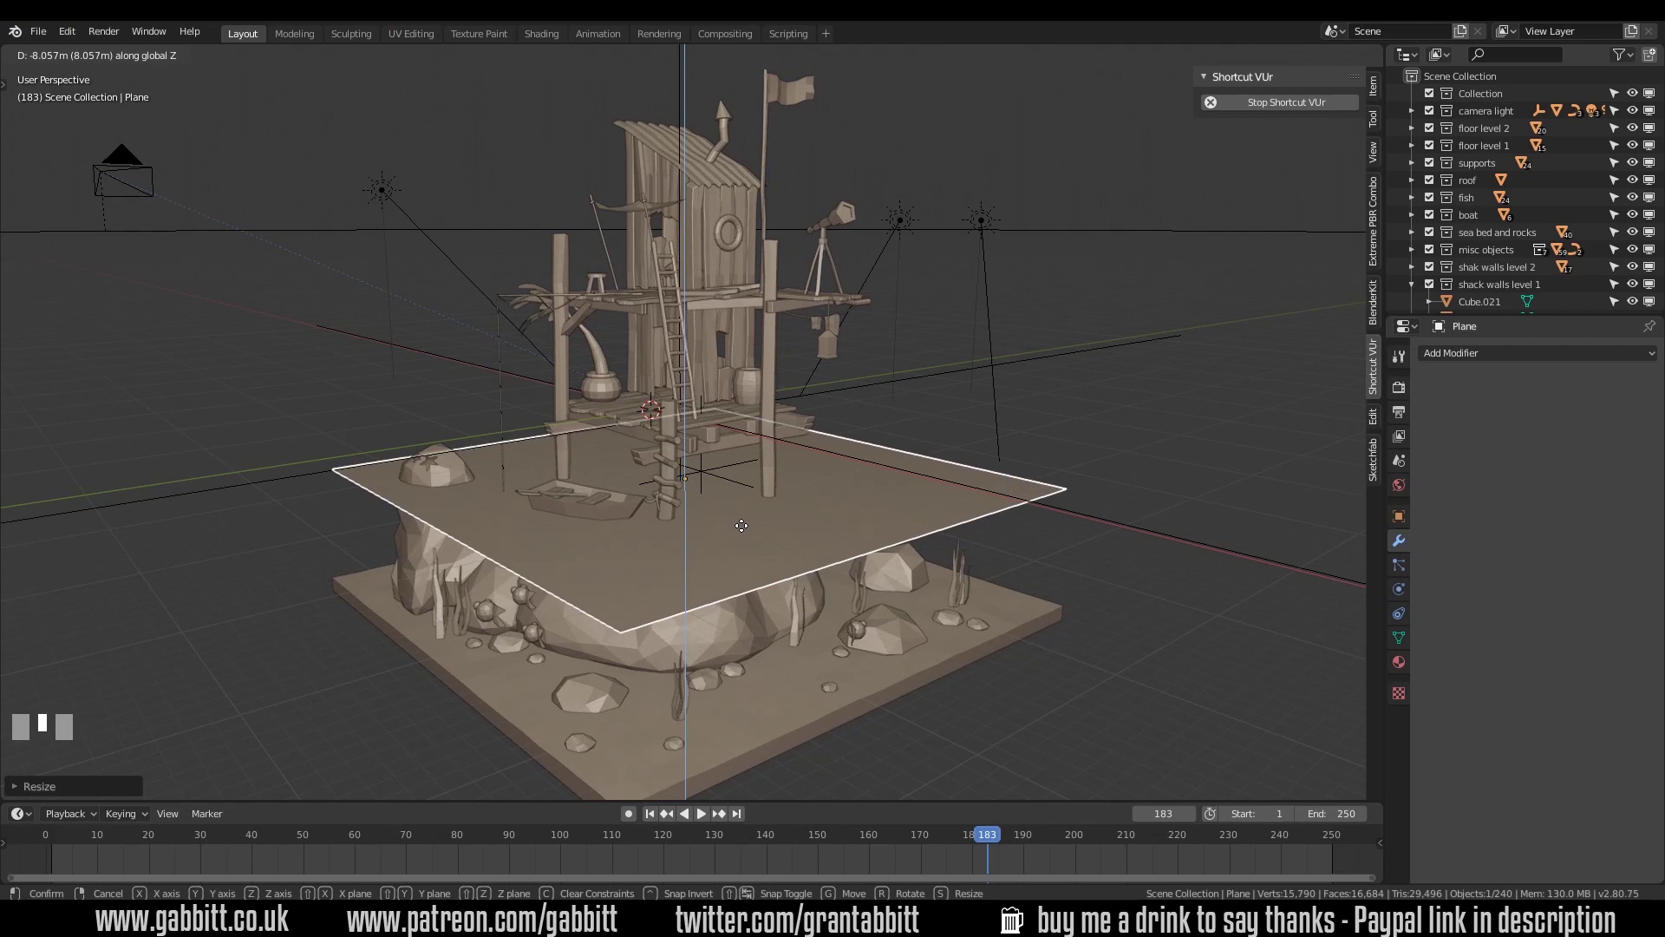
# Confirm the plane's height, subdivide it in Edit Mode and extrude the faces downward into a block
pyautogui.click(747, 526)
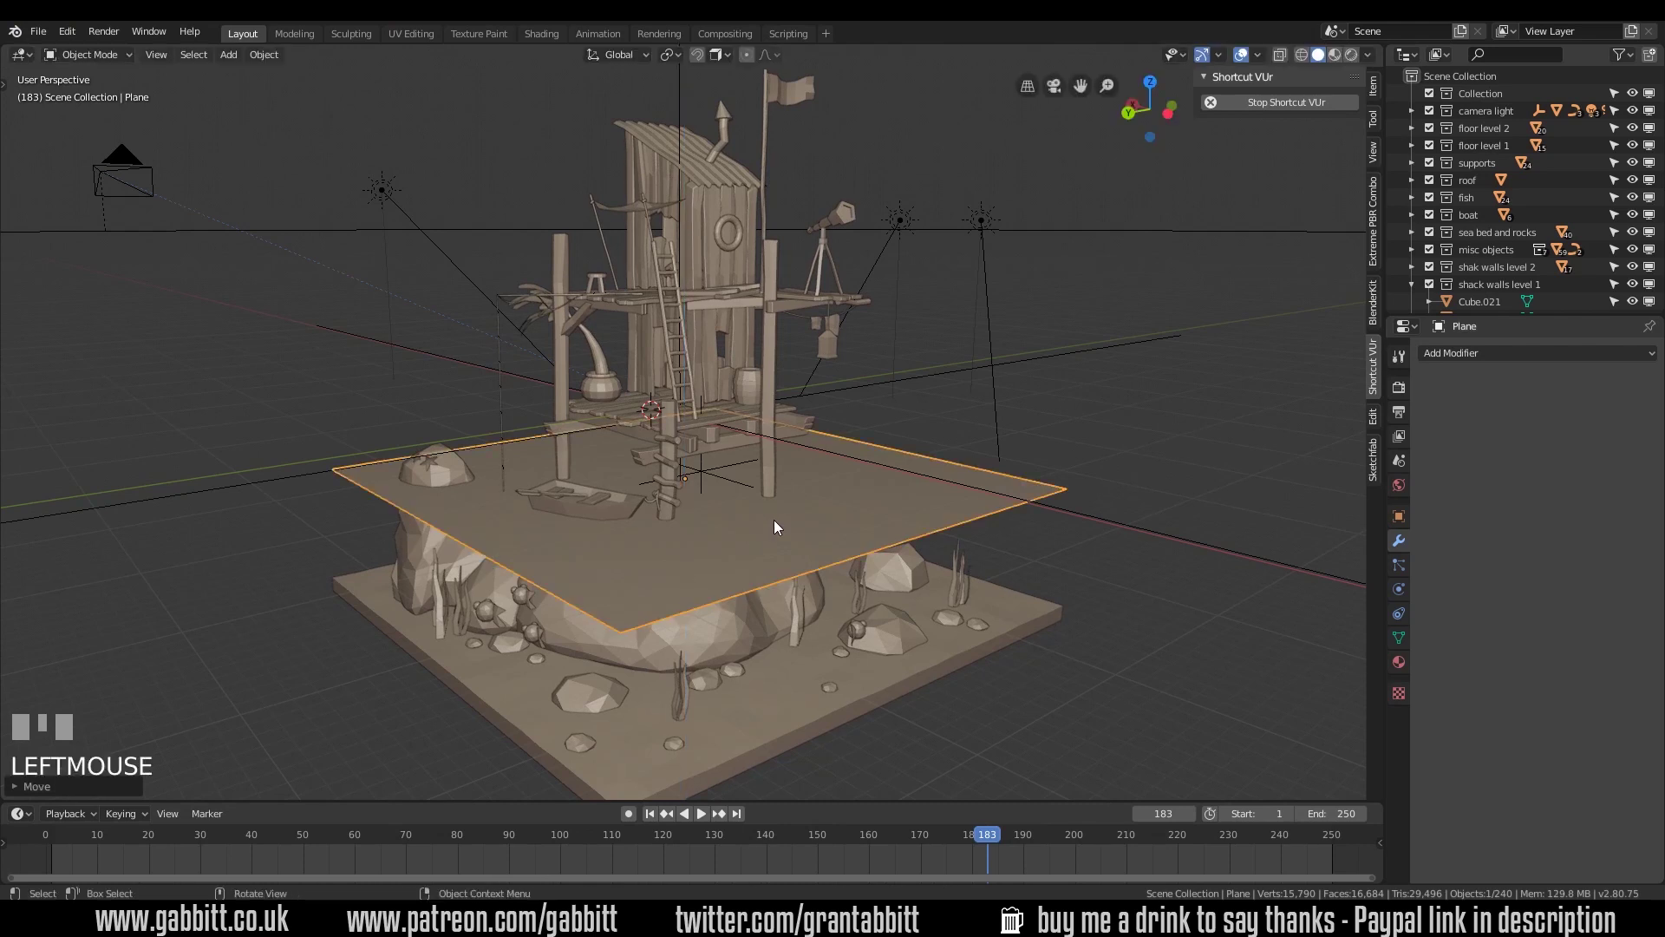
pyautogui.middleClick(779, 520)
pyautogui.press('Tab')
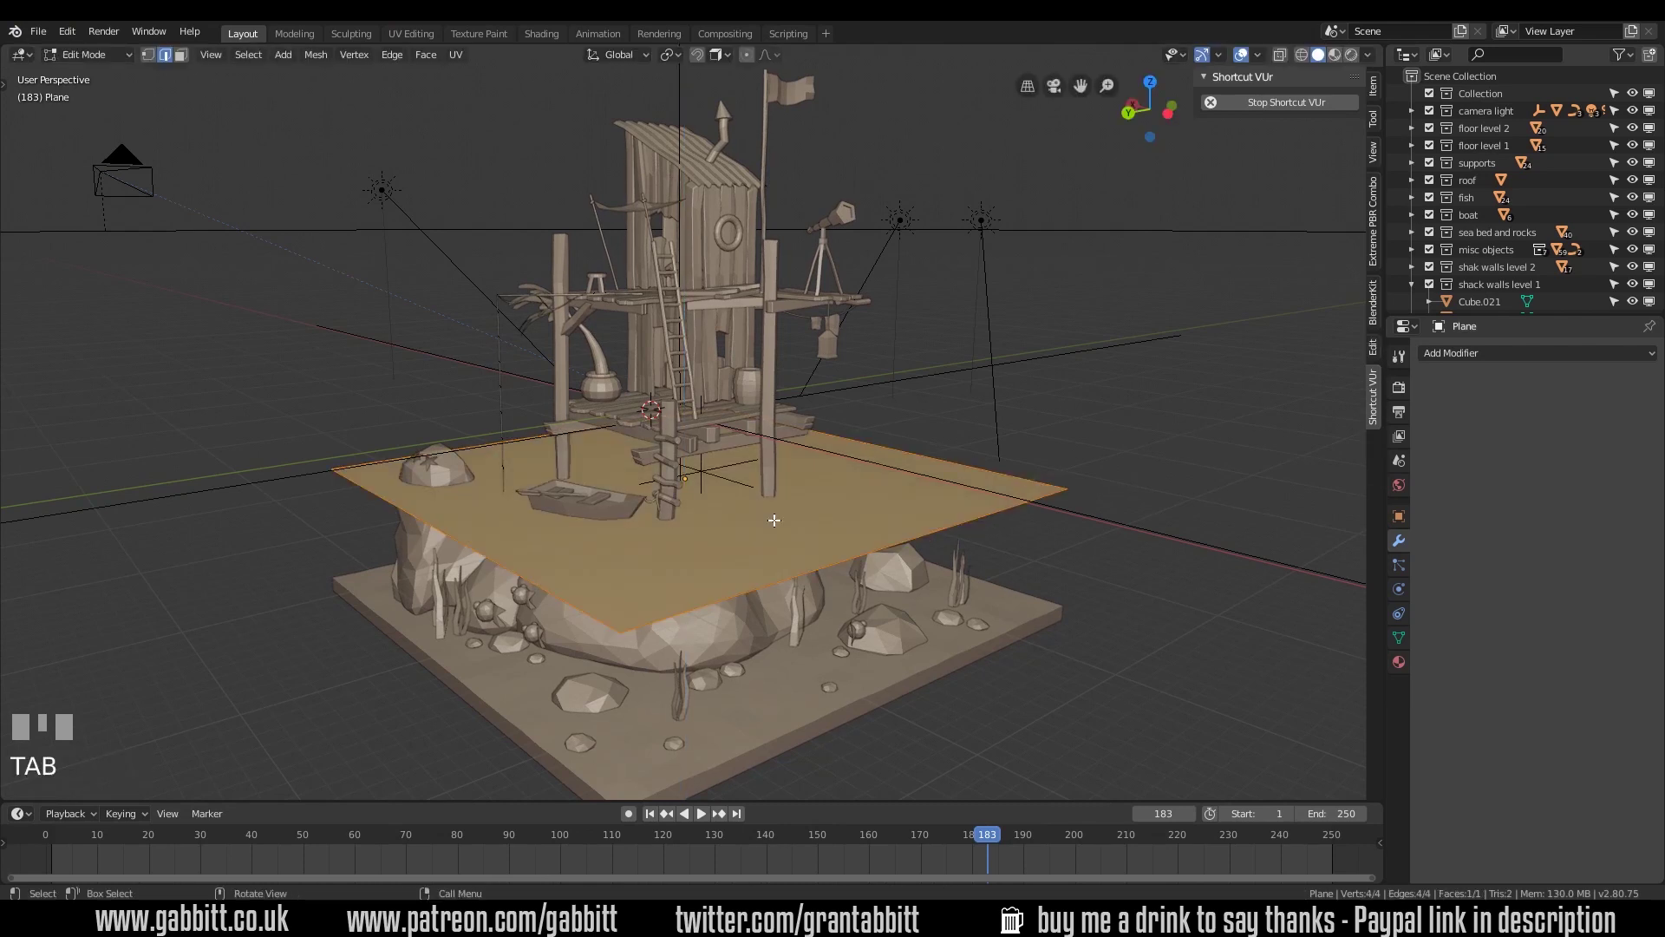
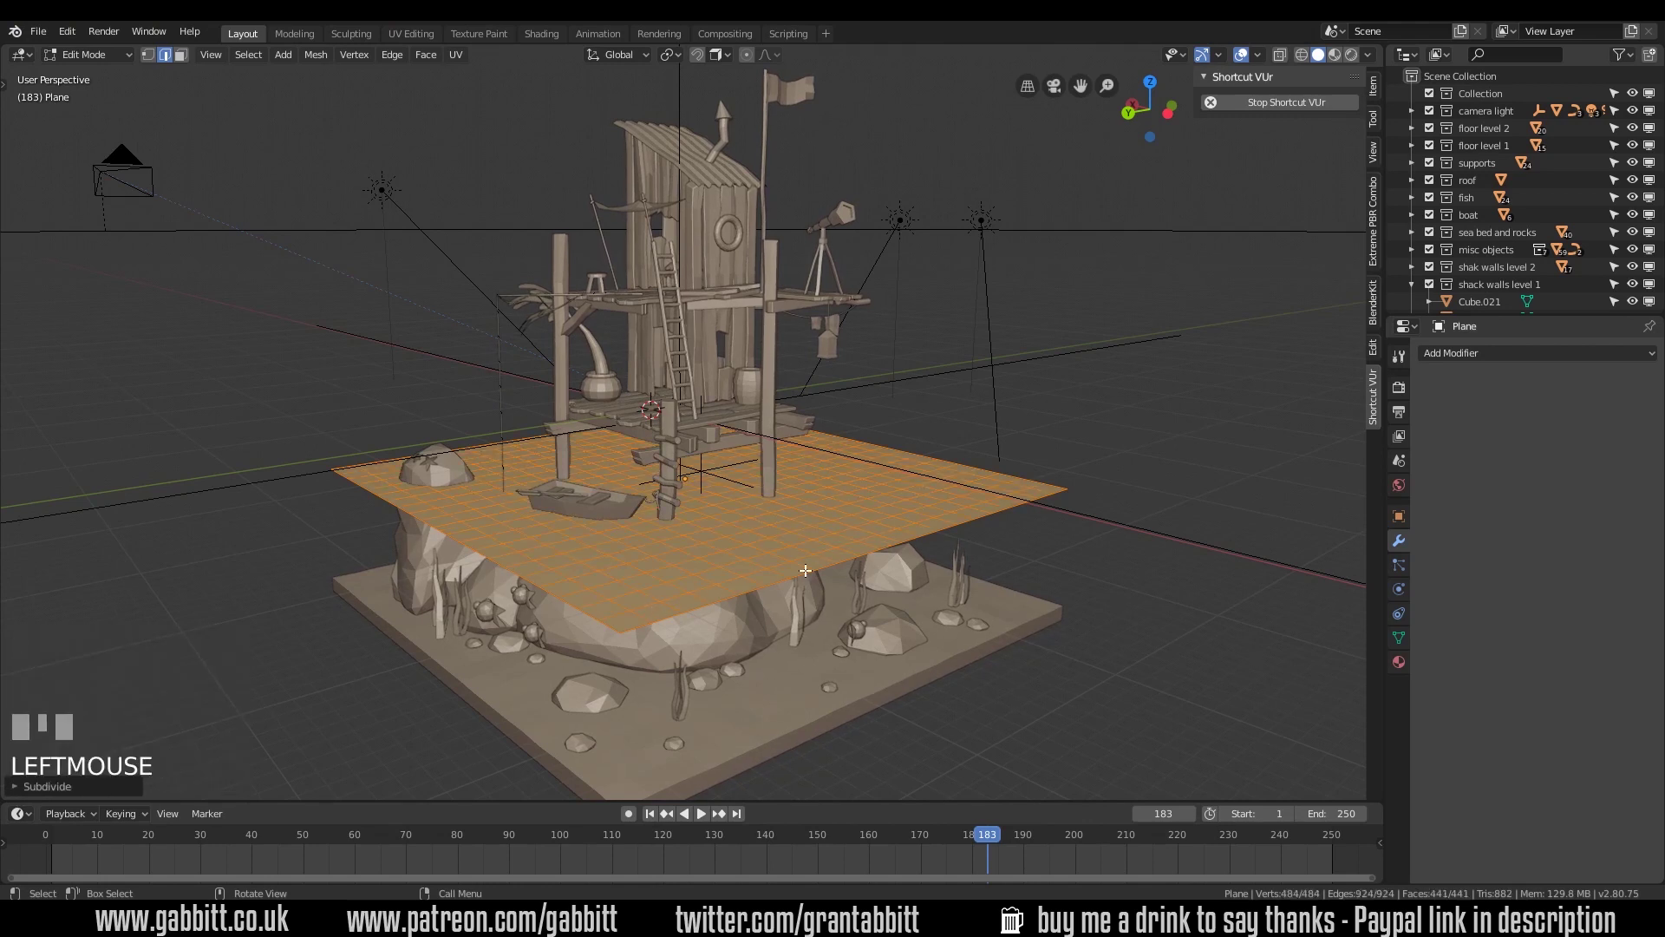
pyautogui.press('3')
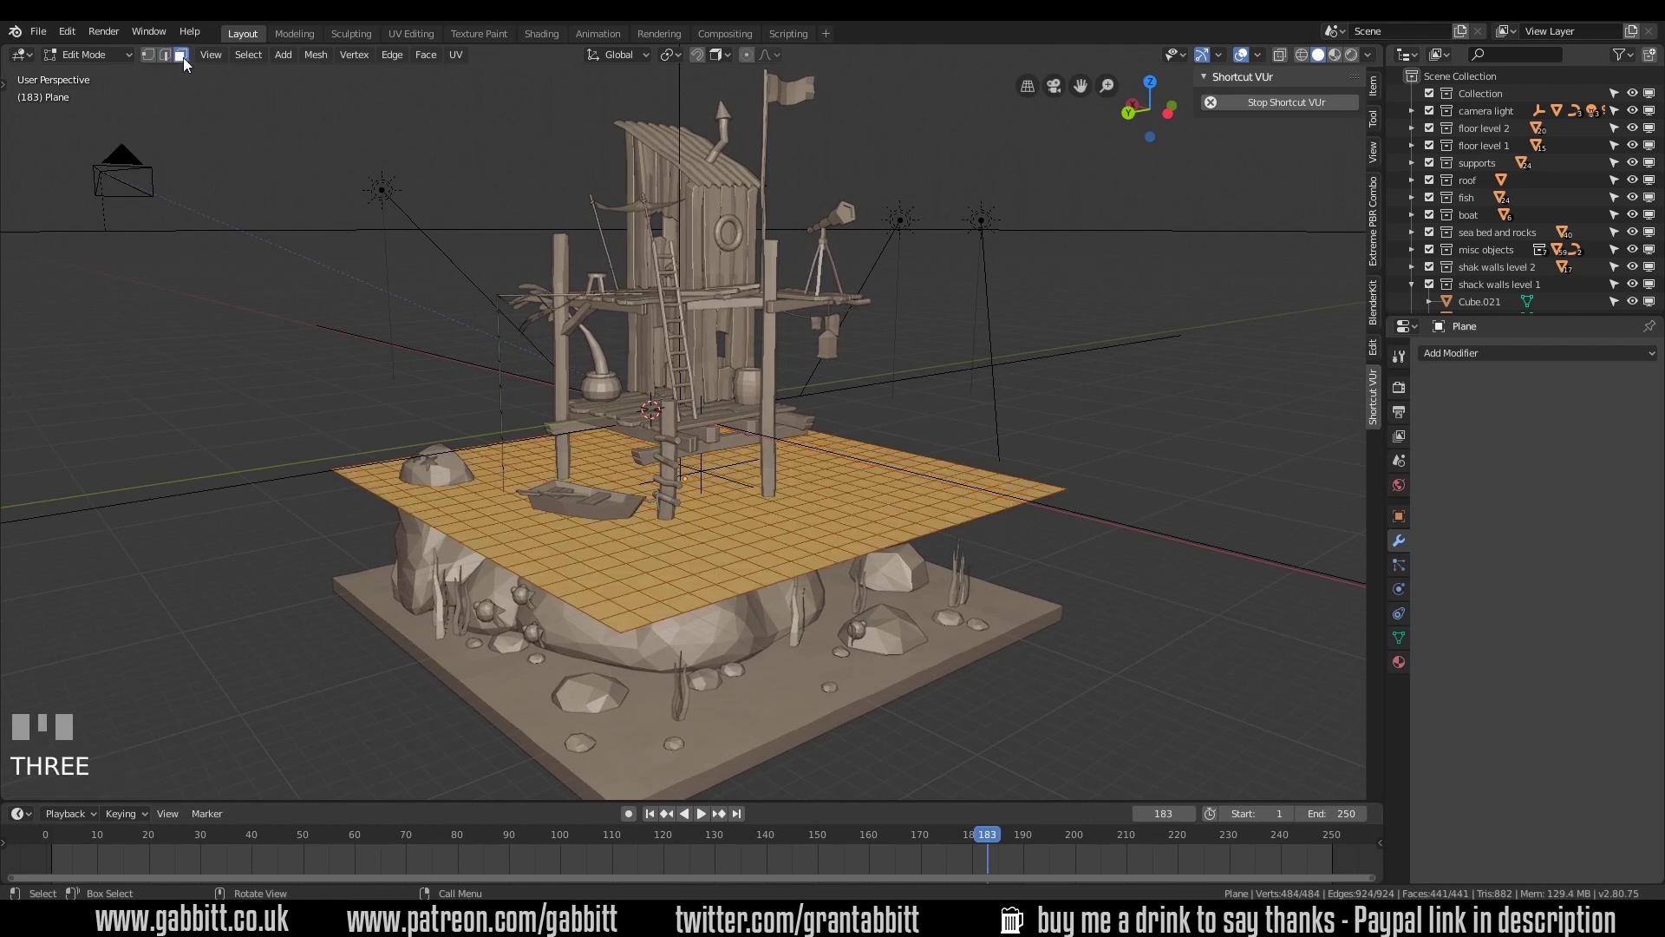
pyautogui.press('e')
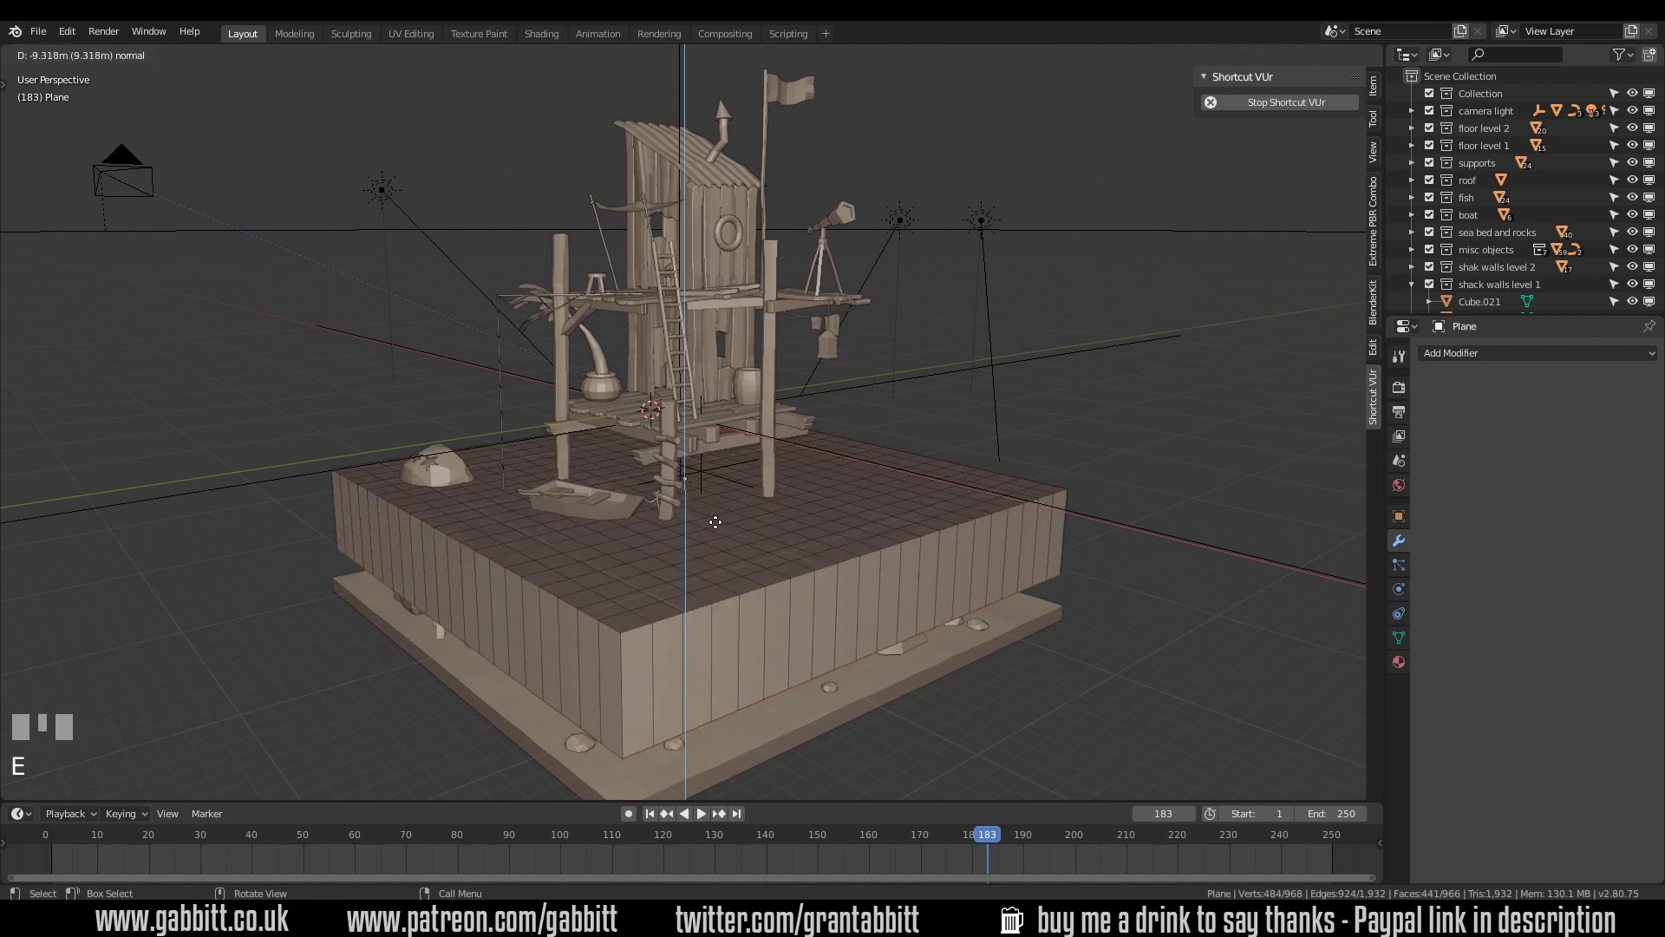
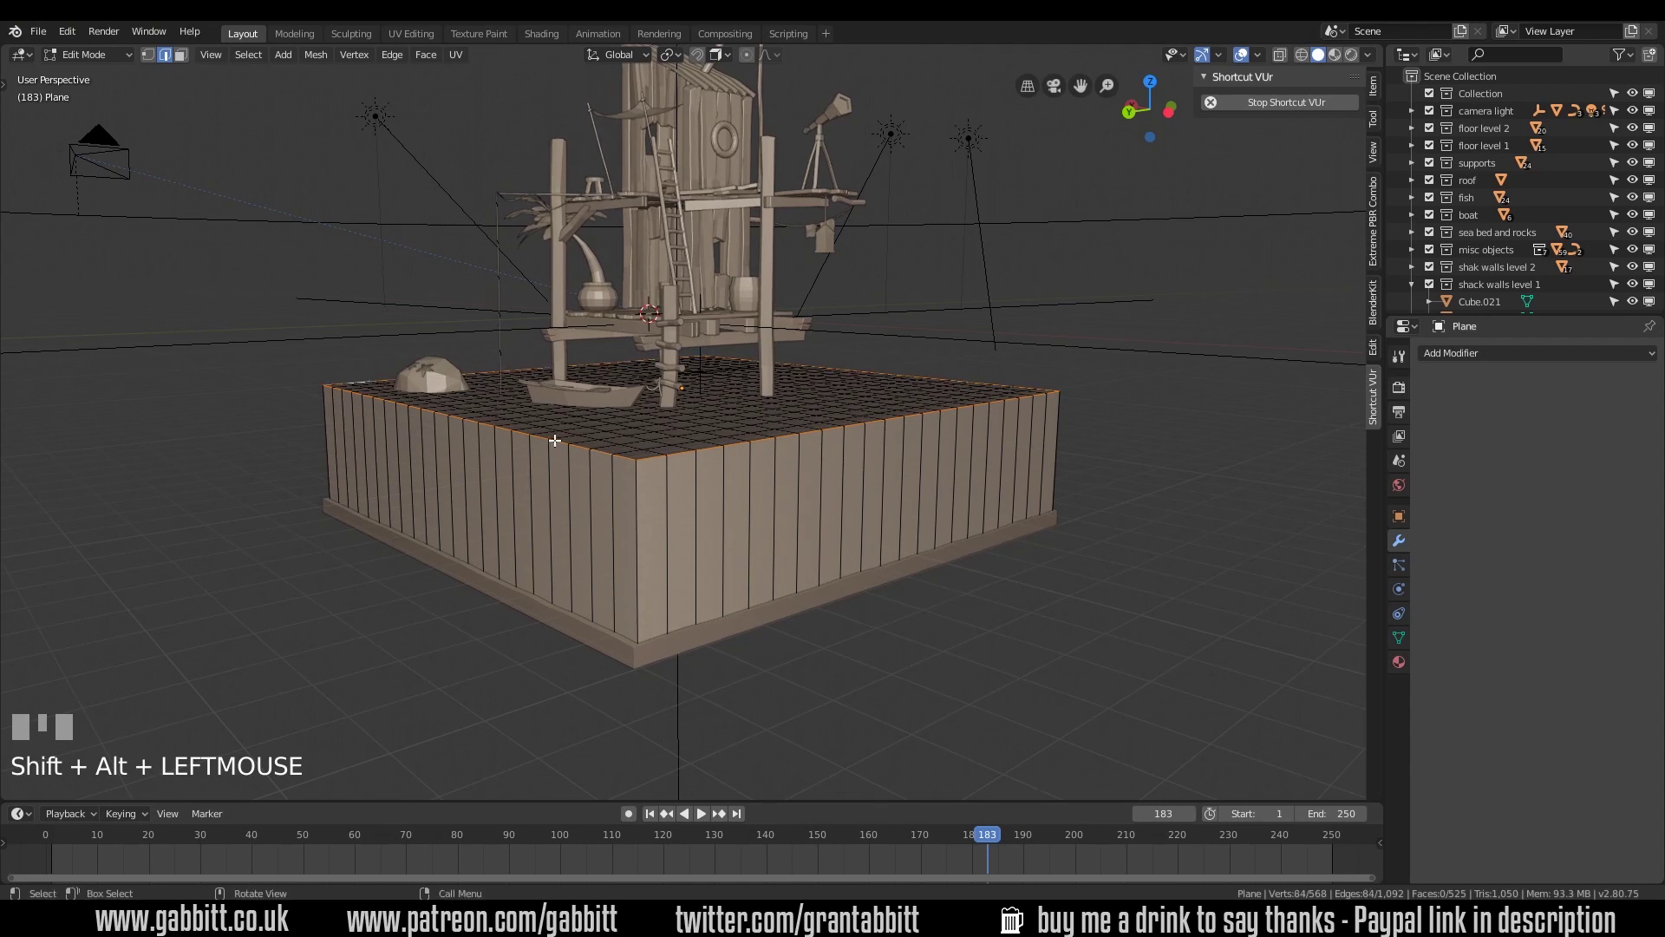
# Bevel the selected top rim edge loop of the water block with Ctrl+B
pyautogui.press('ctrl+b')
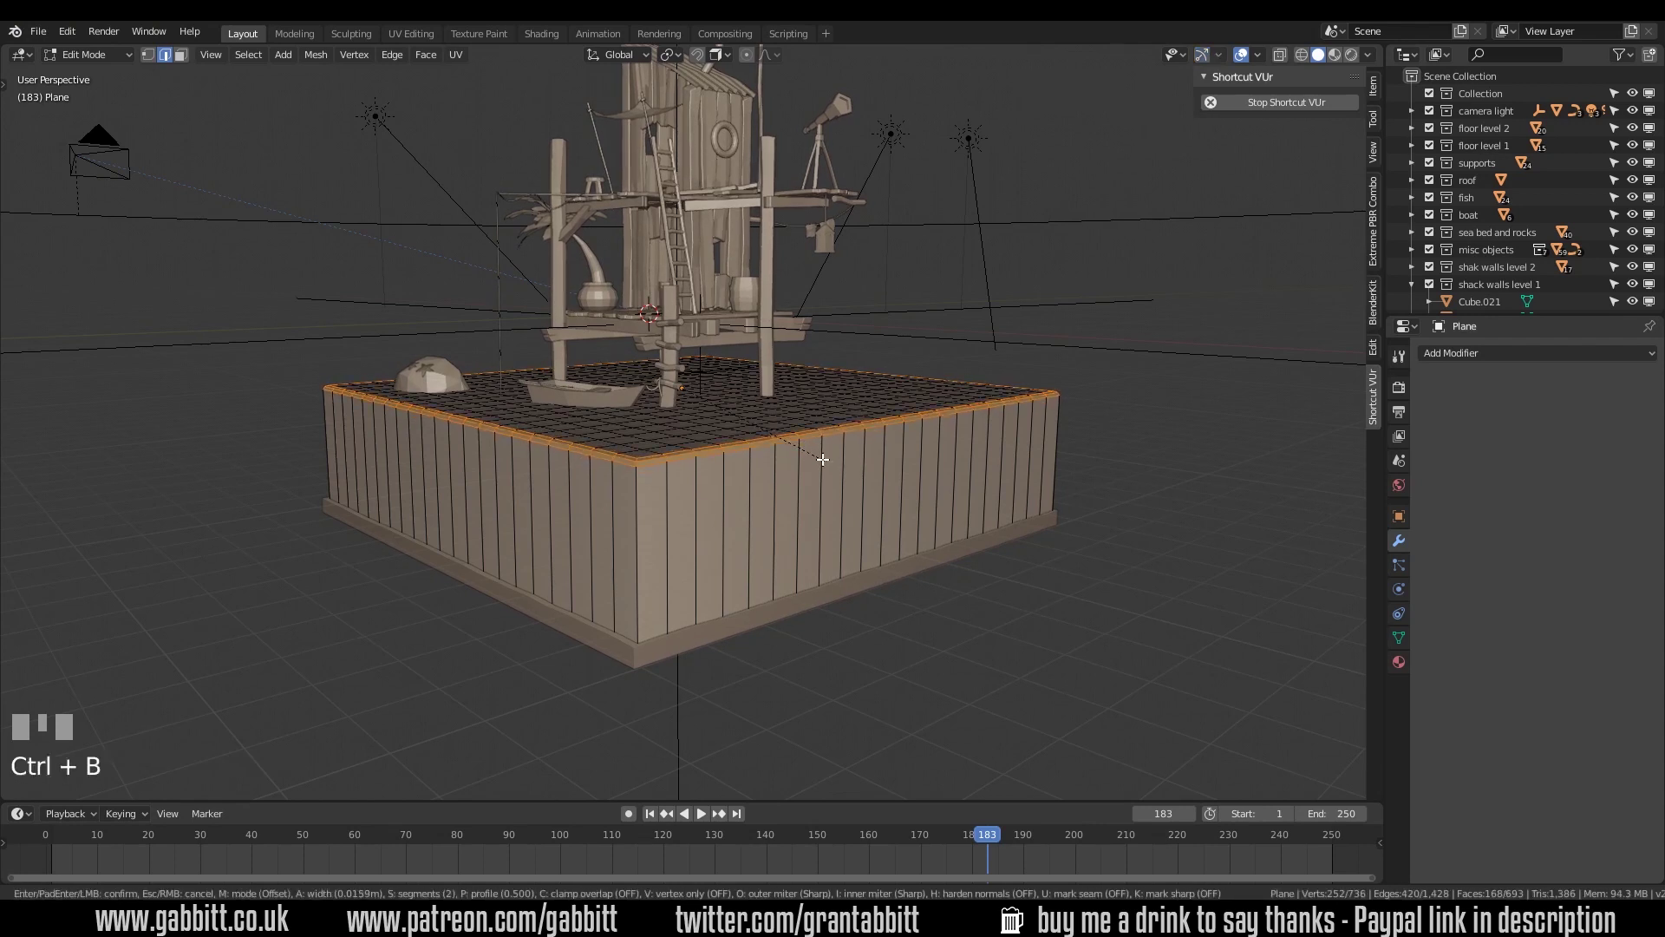
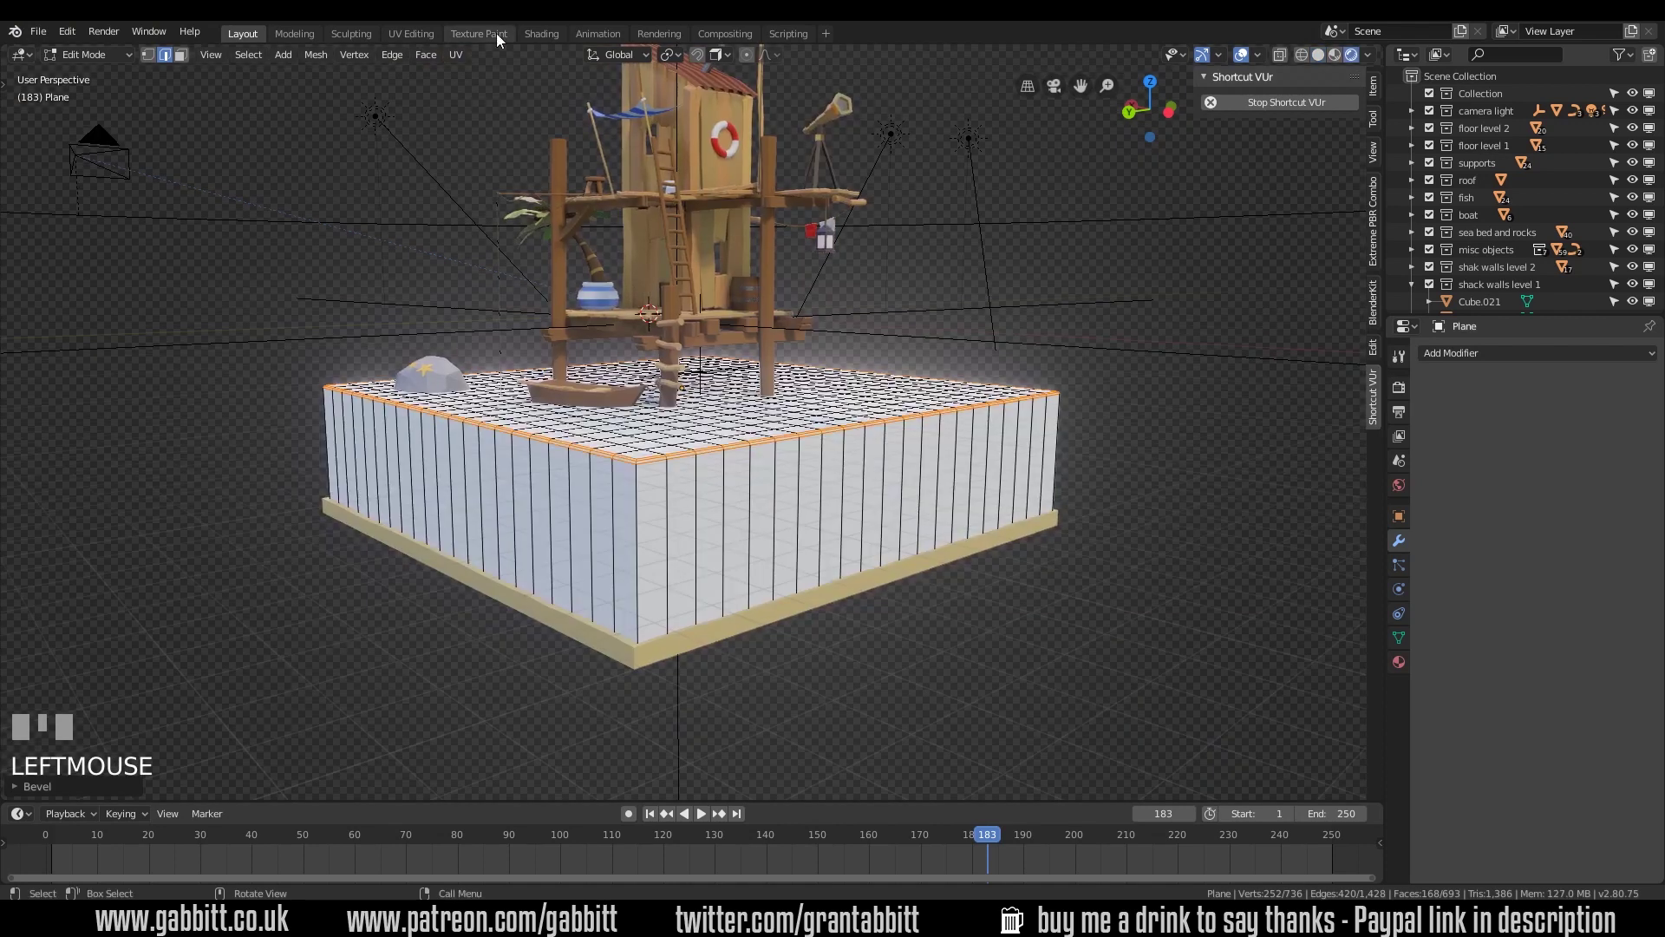
# Switch to the Shading workspace to build the cyan refractive water material
pyautogui.click(534, 43)
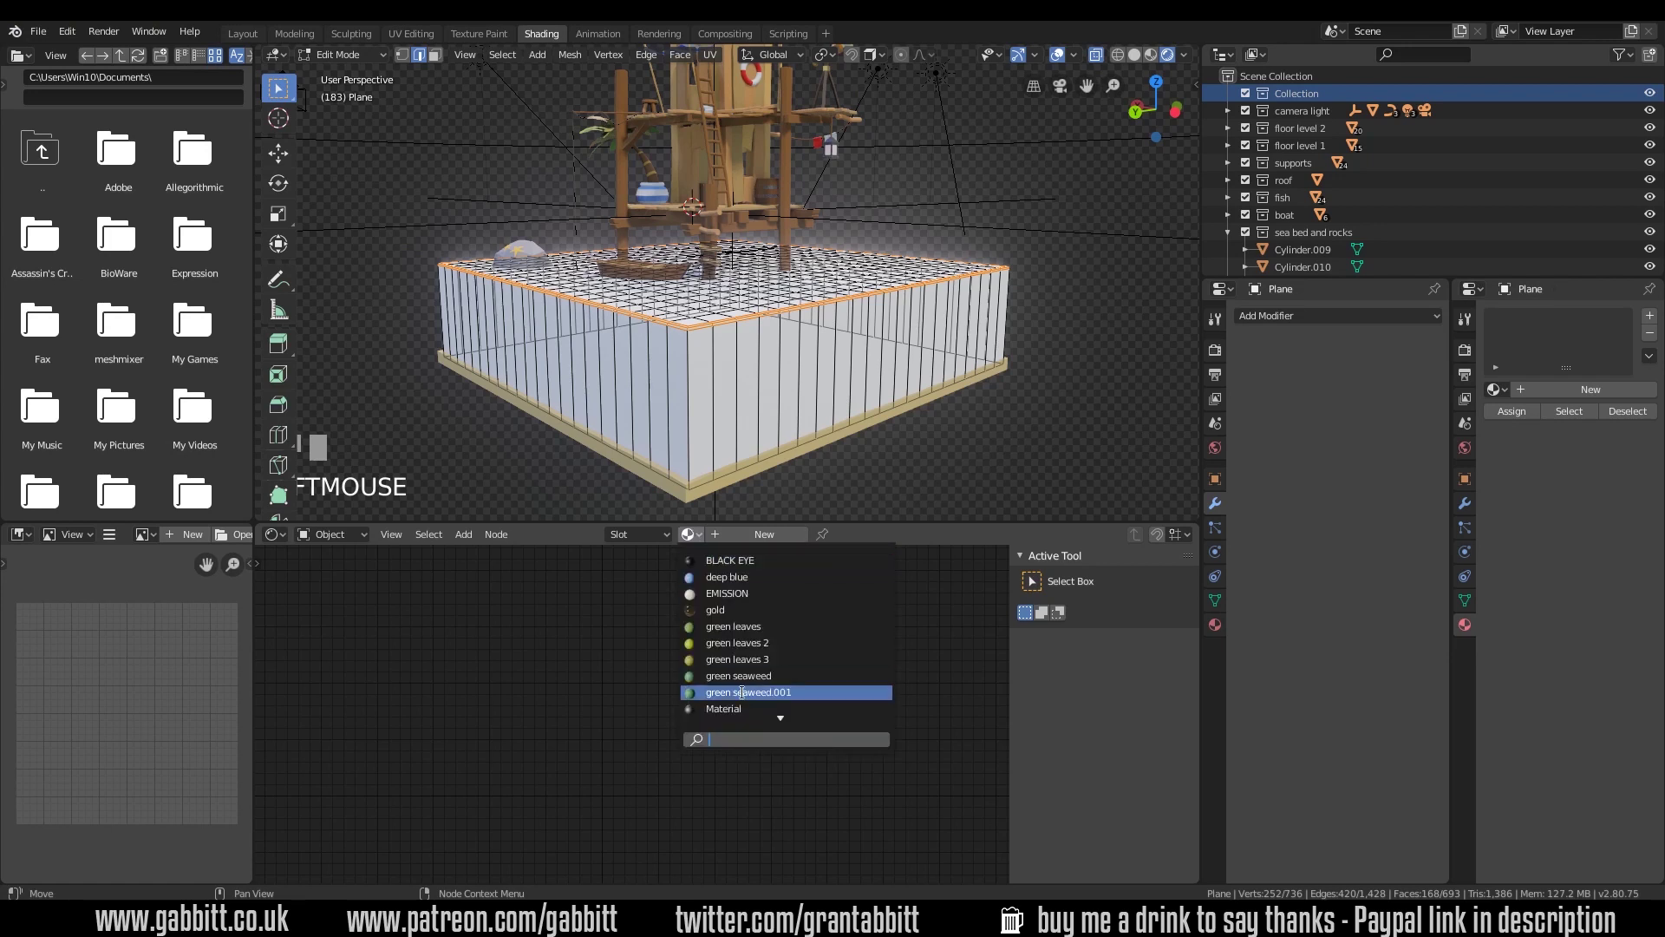
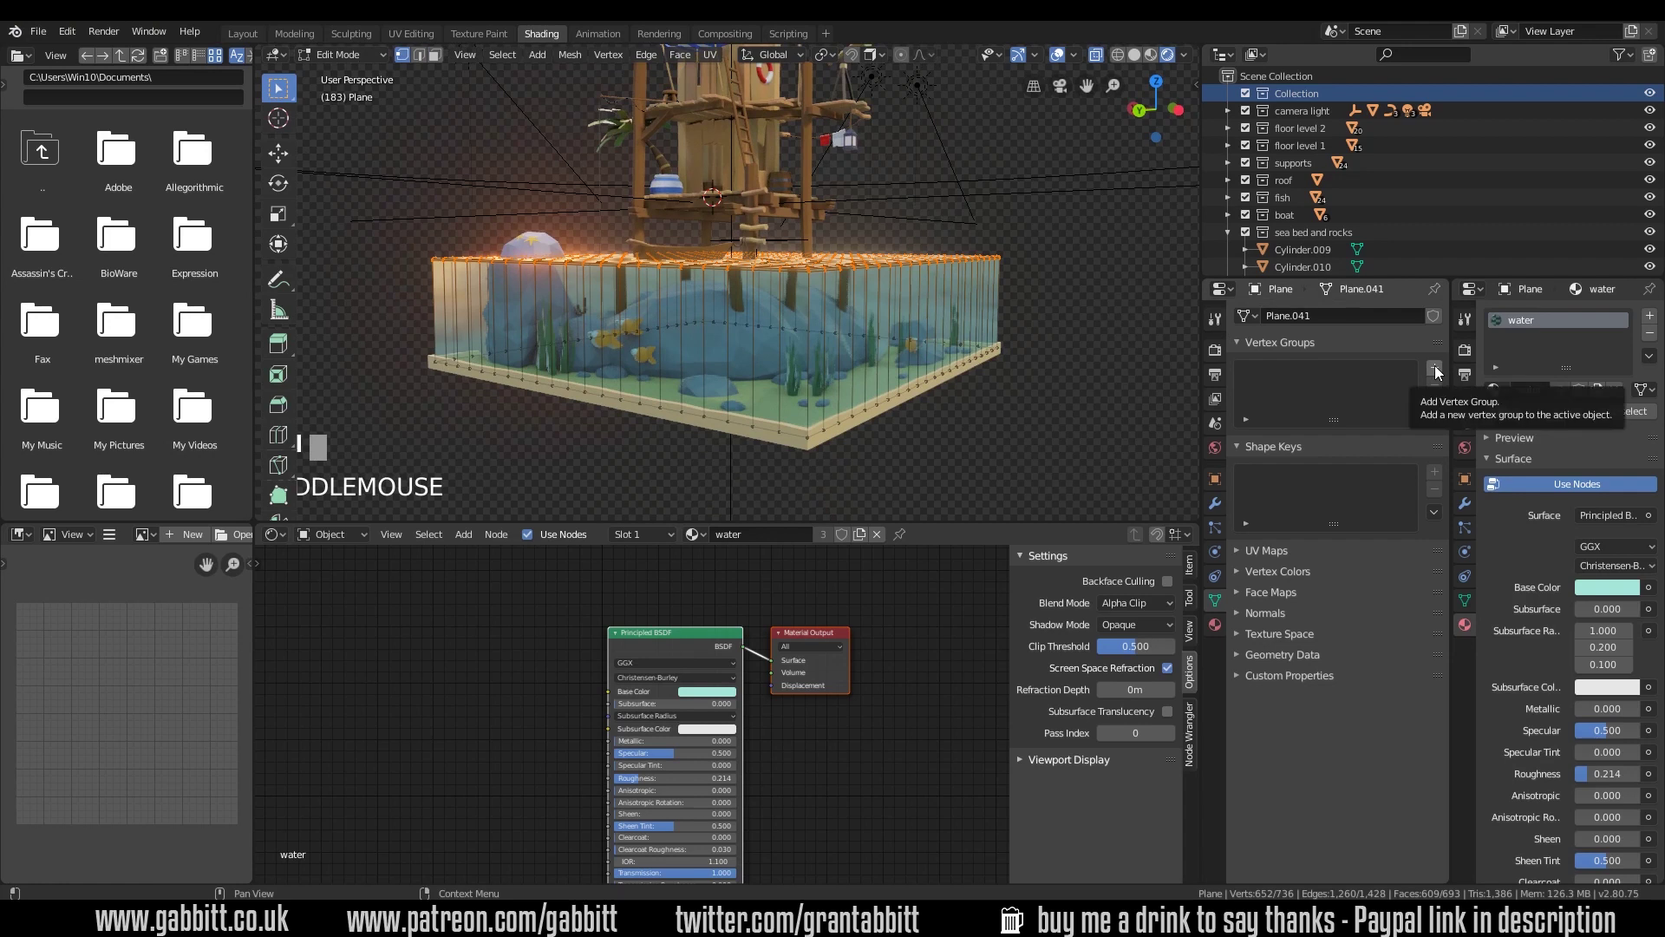
# Add a vertex group named 'waves' and assign the selected top faces to it
pyautogui.click(1439, 374)
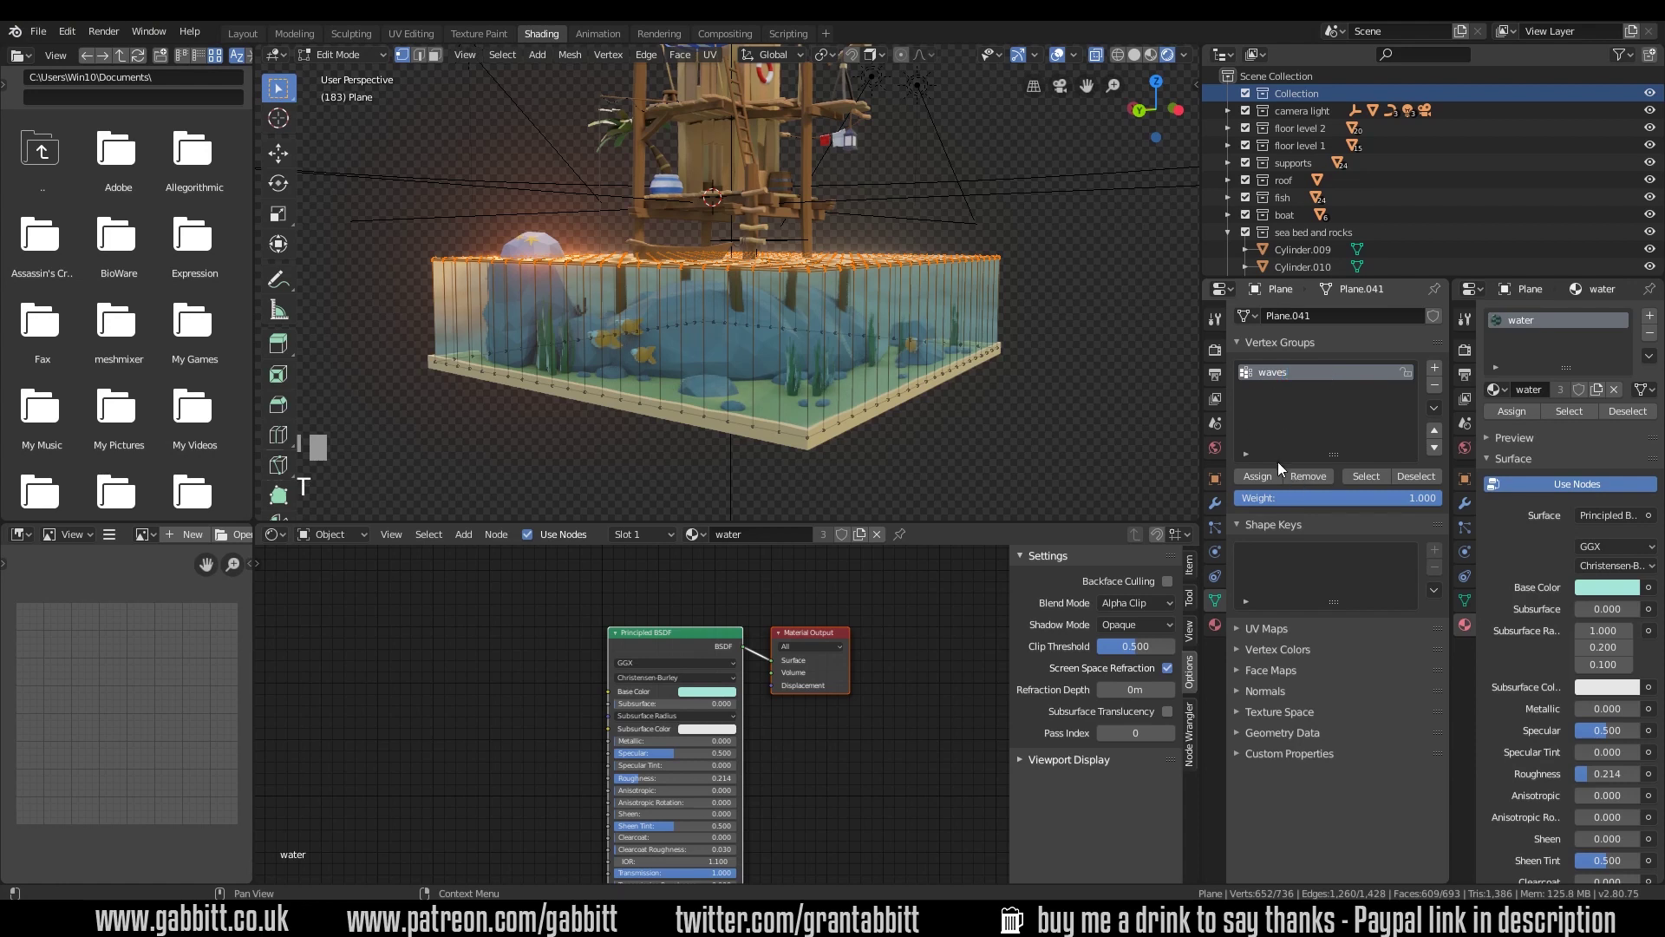
pyautogui.press('t')
pyautogui.click(1264, 481)
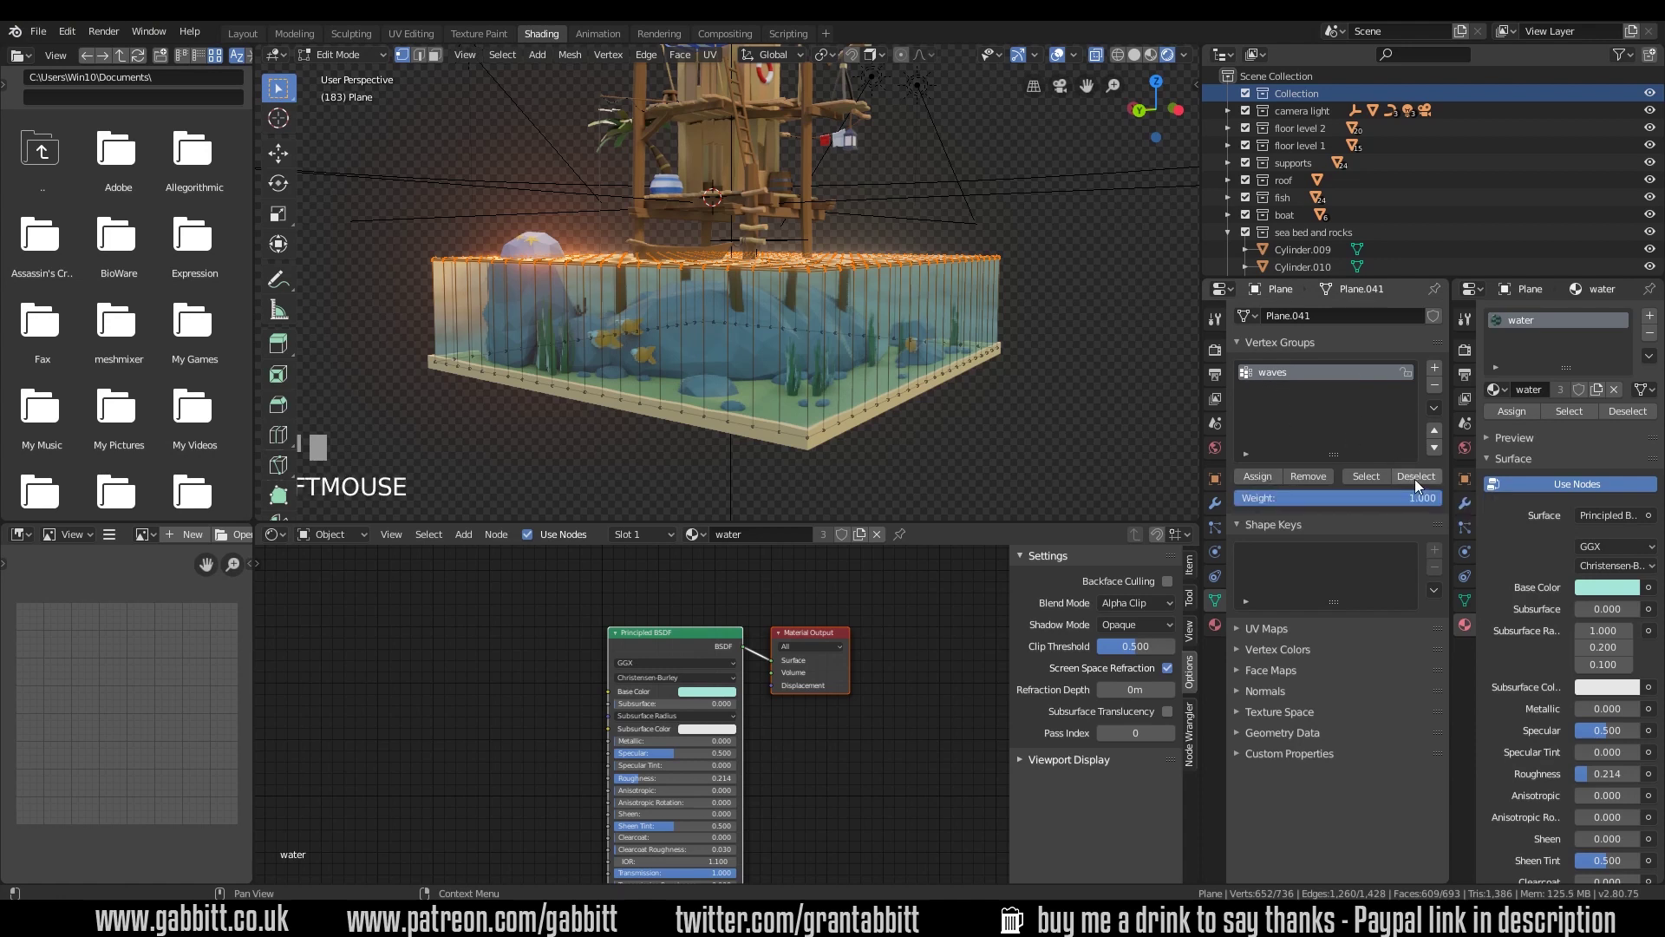
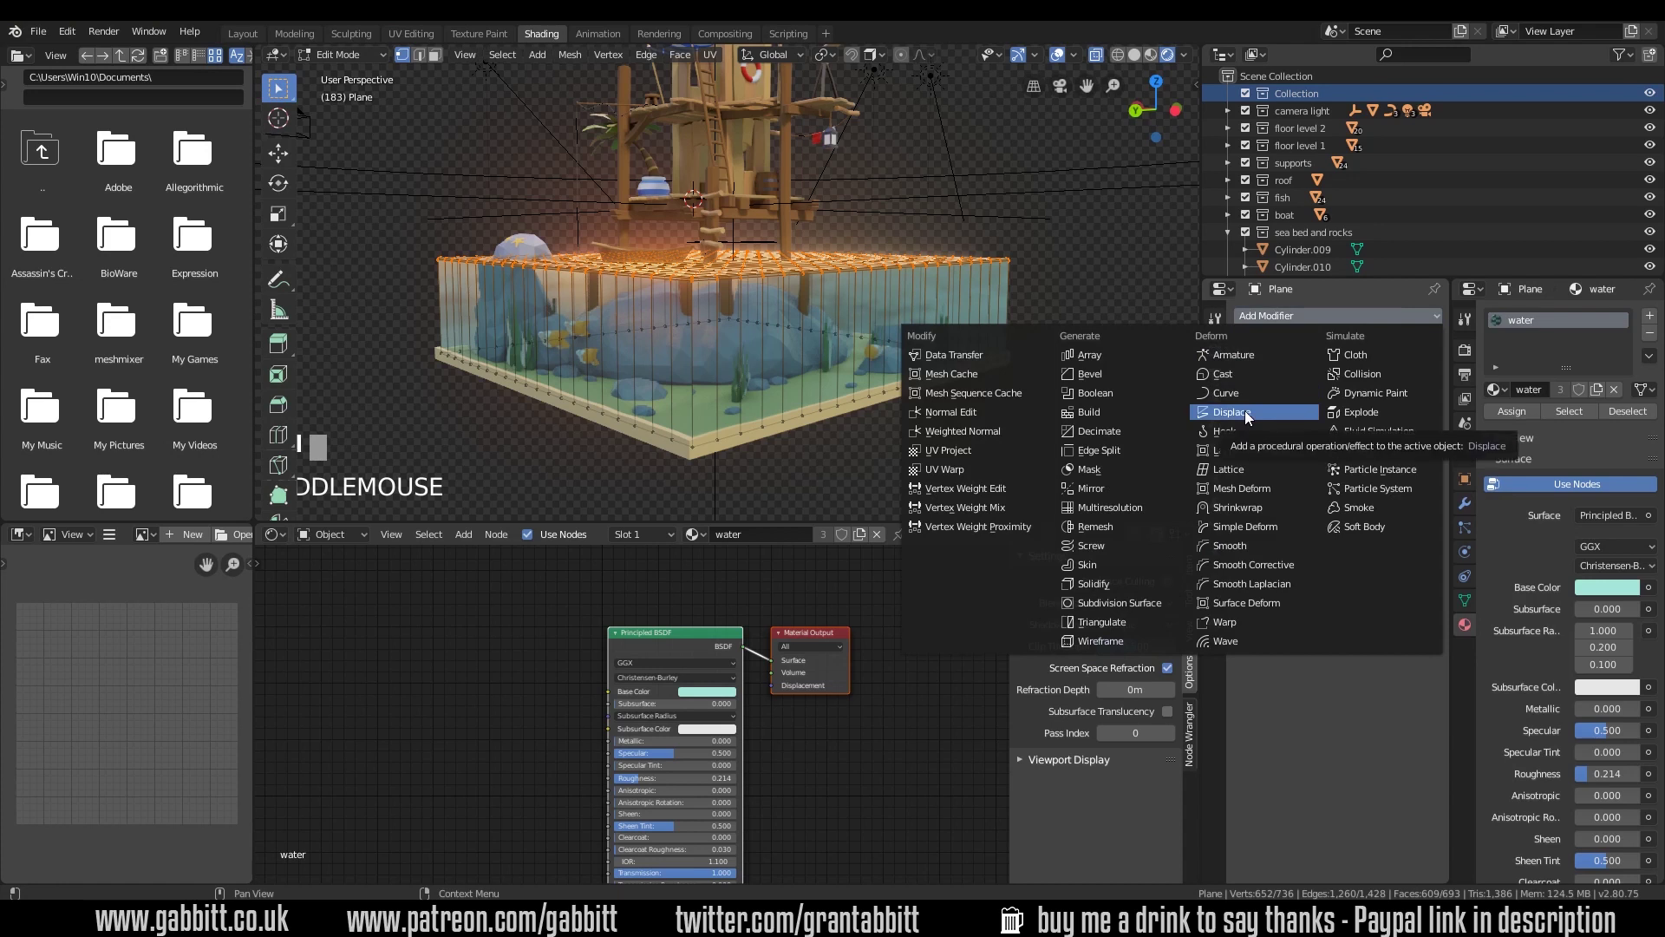
# Add a Displace deform modifier to the water block
pyautogui.click(1250, 416)
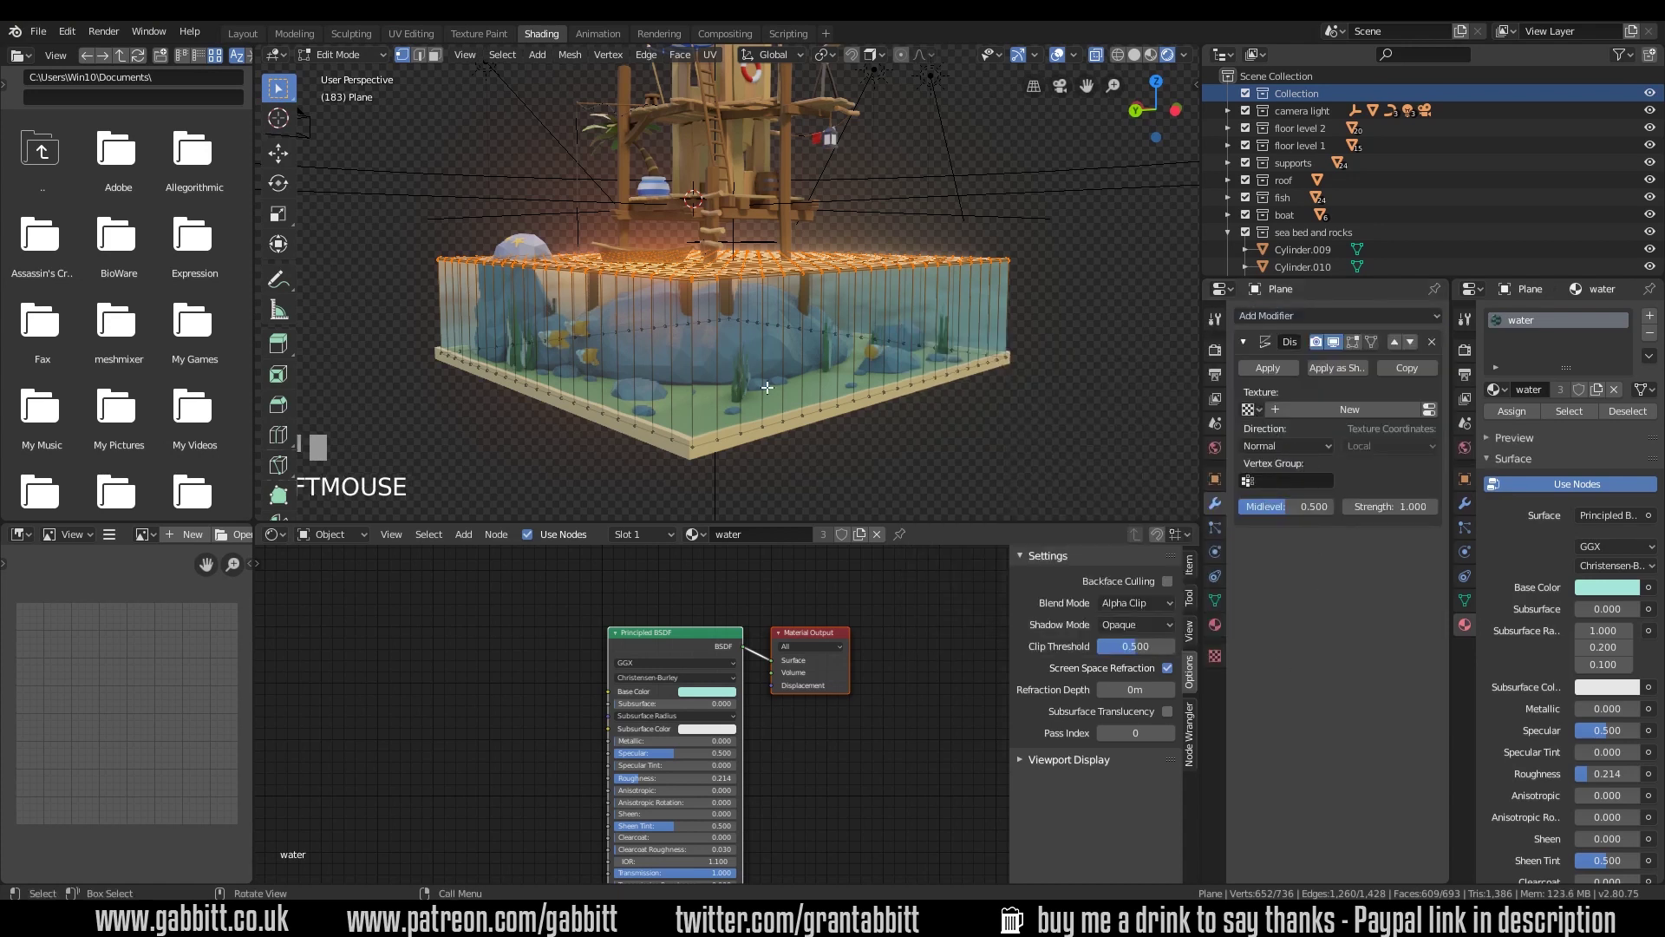
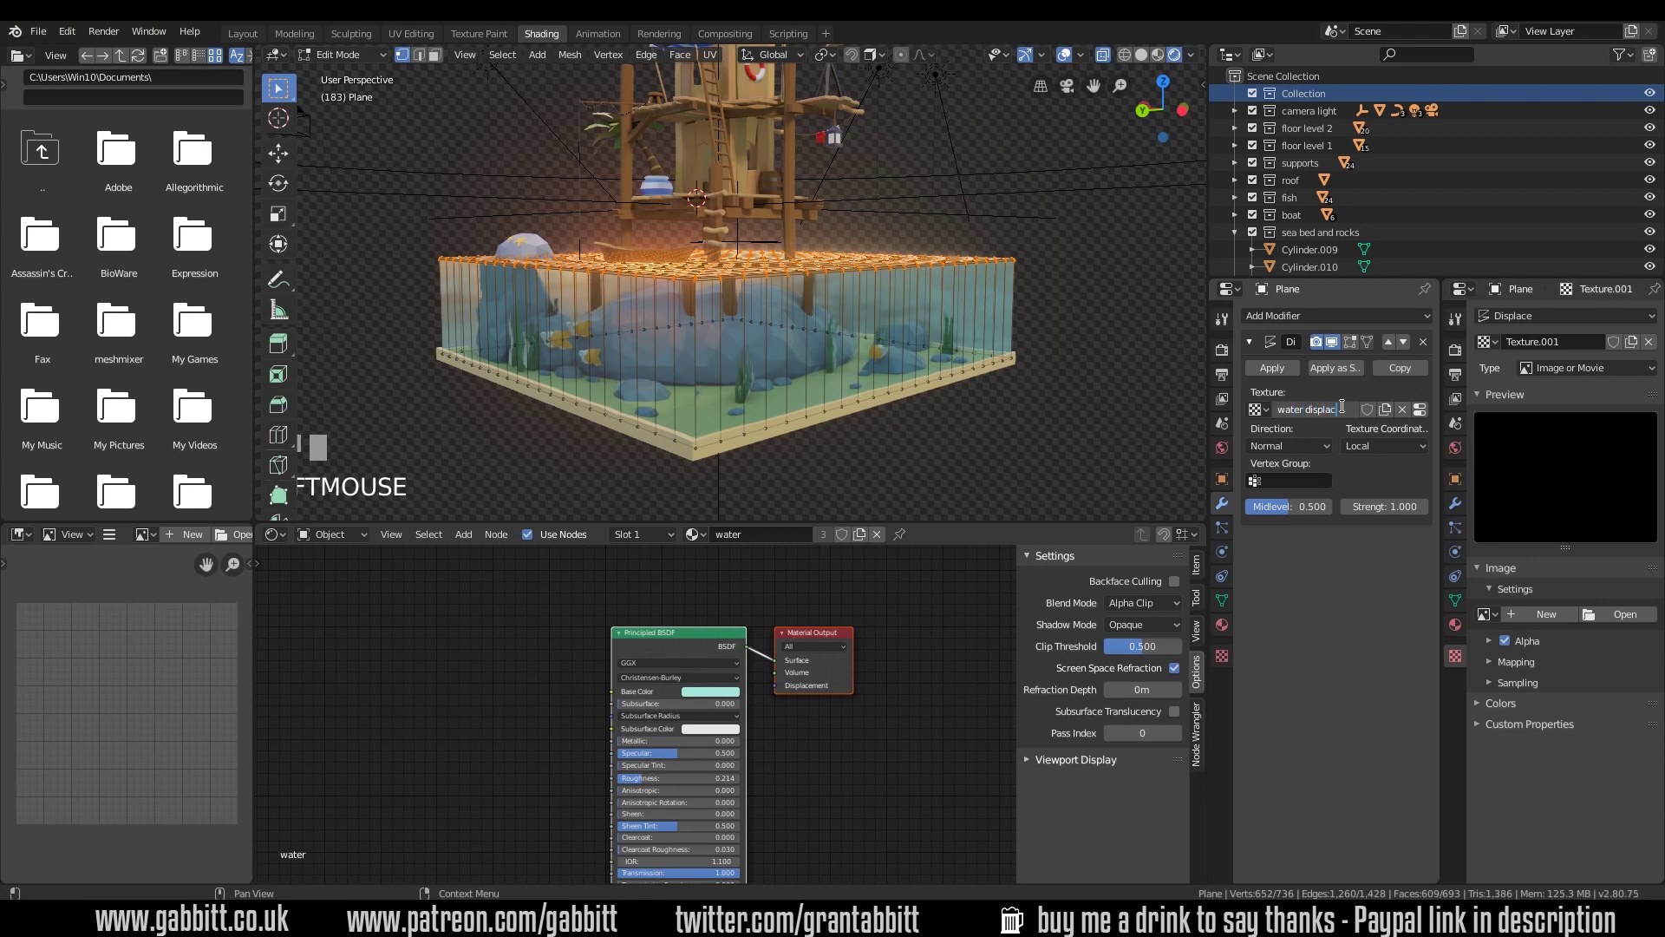
# Name the new texture 'water displace' and set its type to Clouds
pyautogui.press('t')
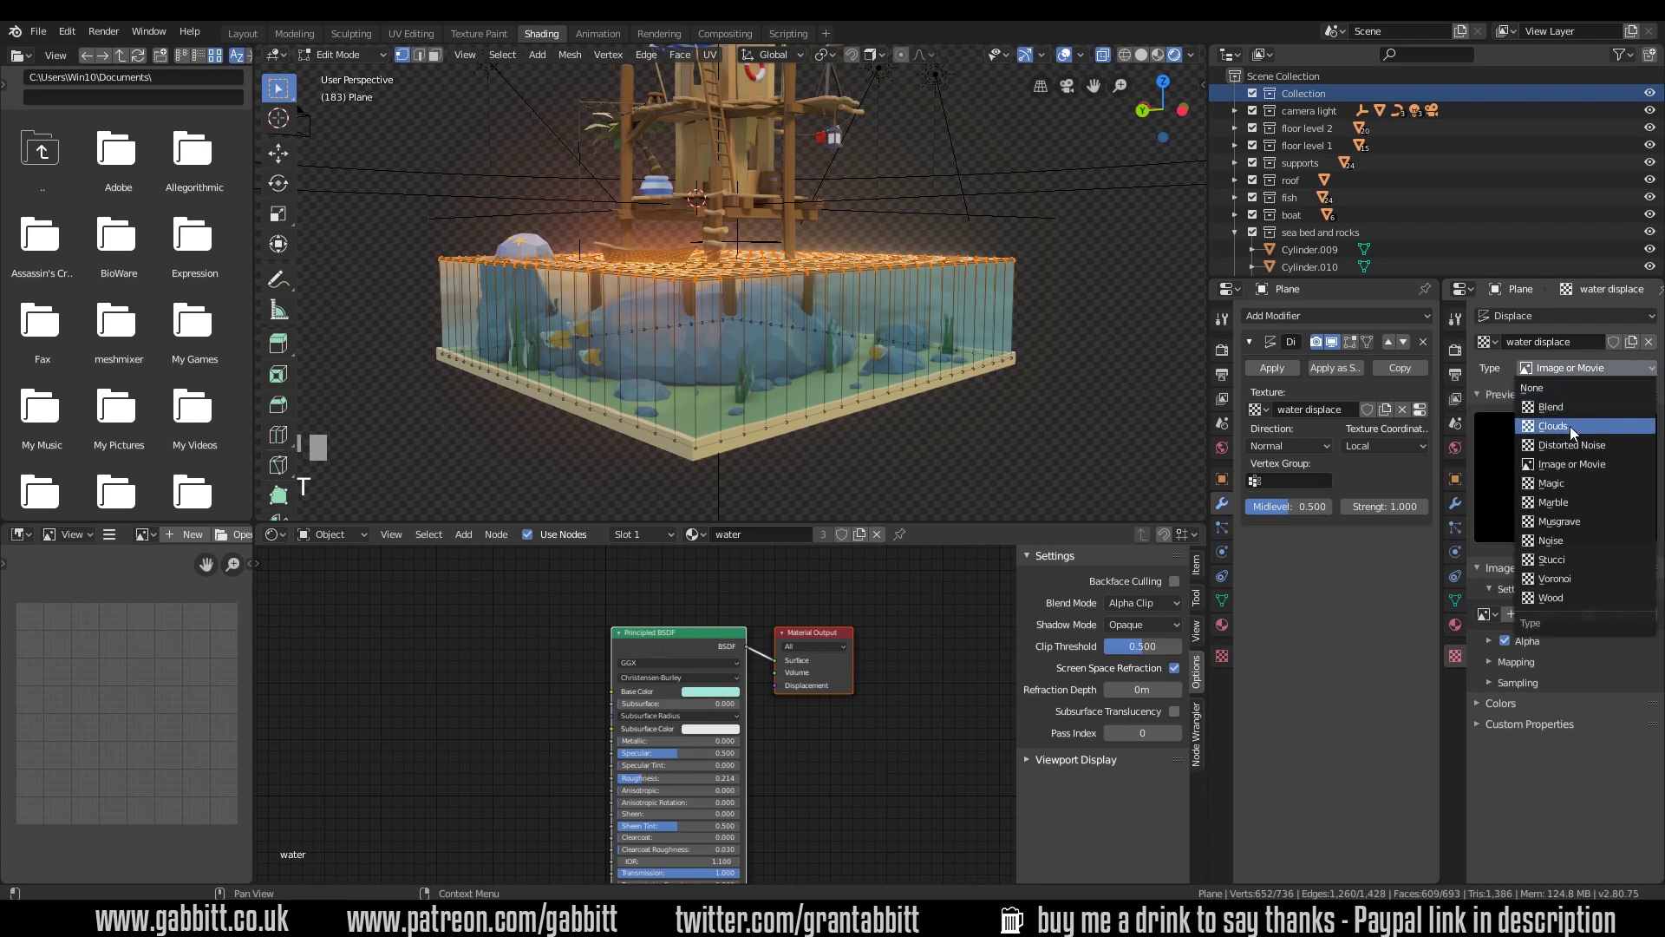
pyautogui.click(1574, 434)
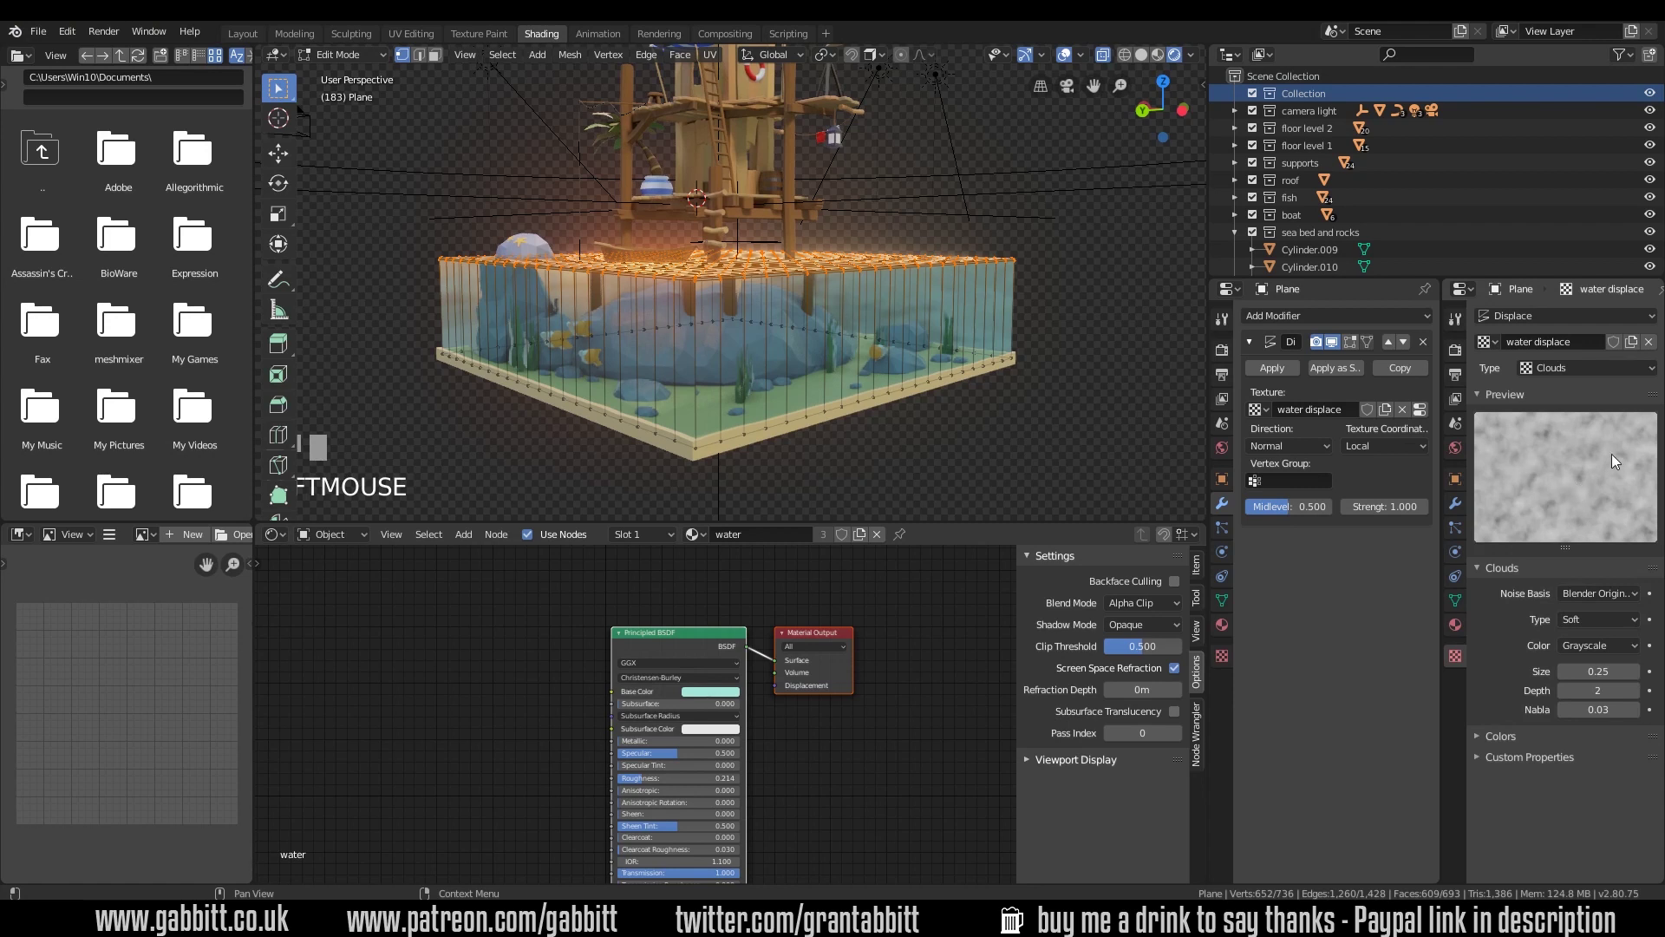
pyautogui.middleClick(1561, 477)
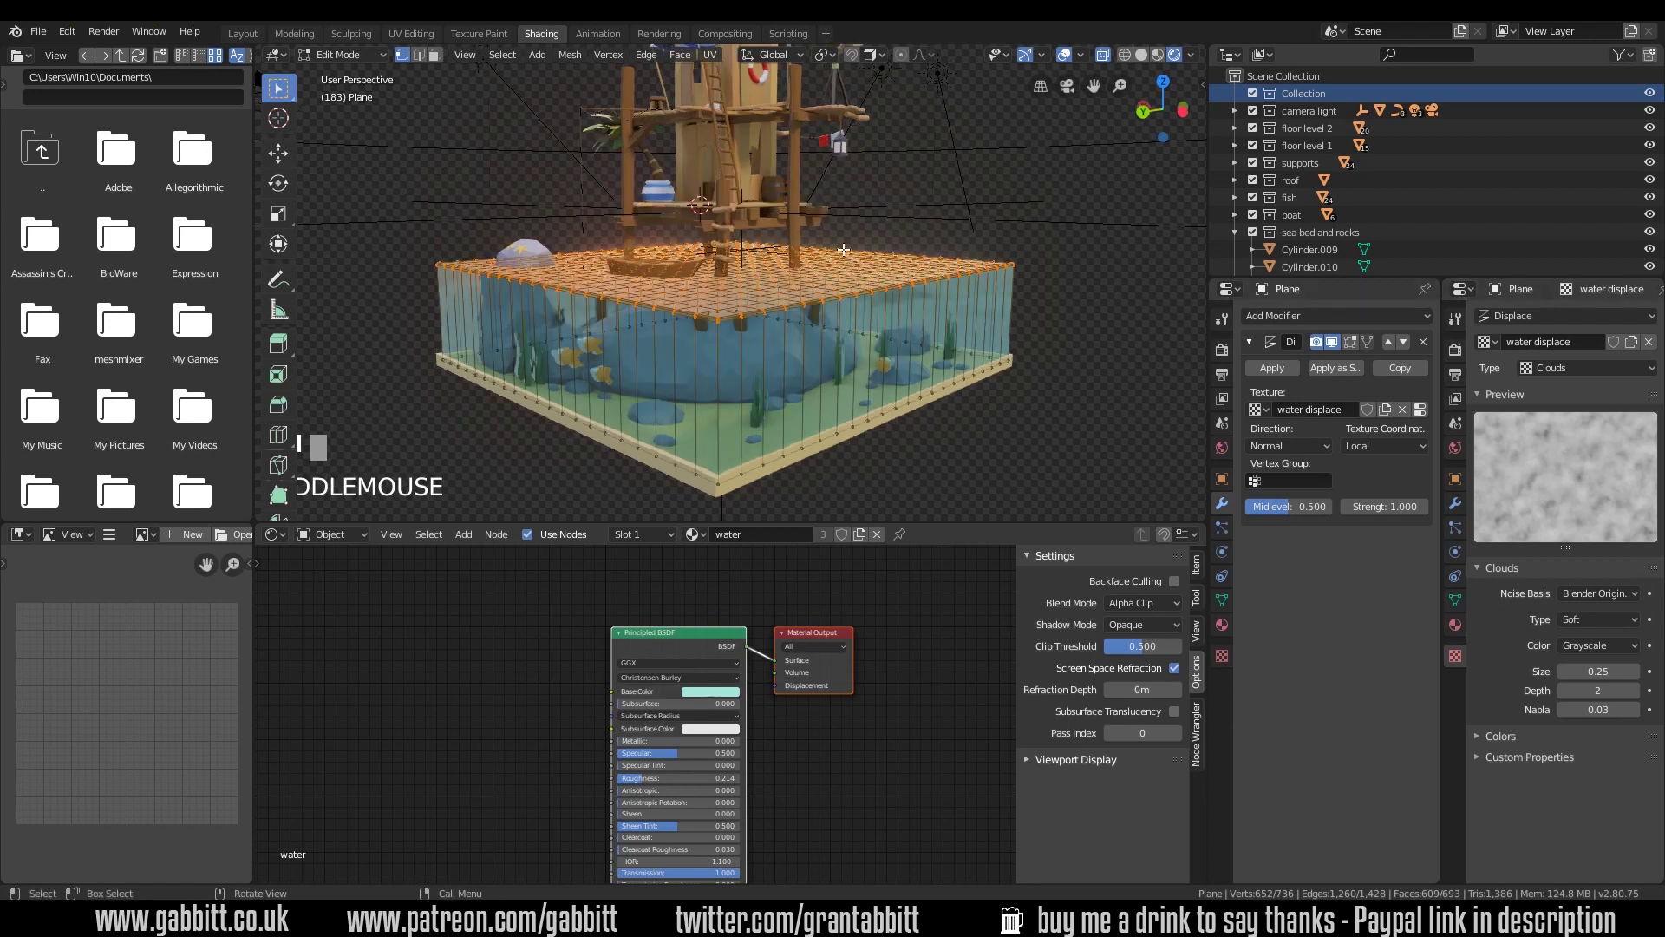
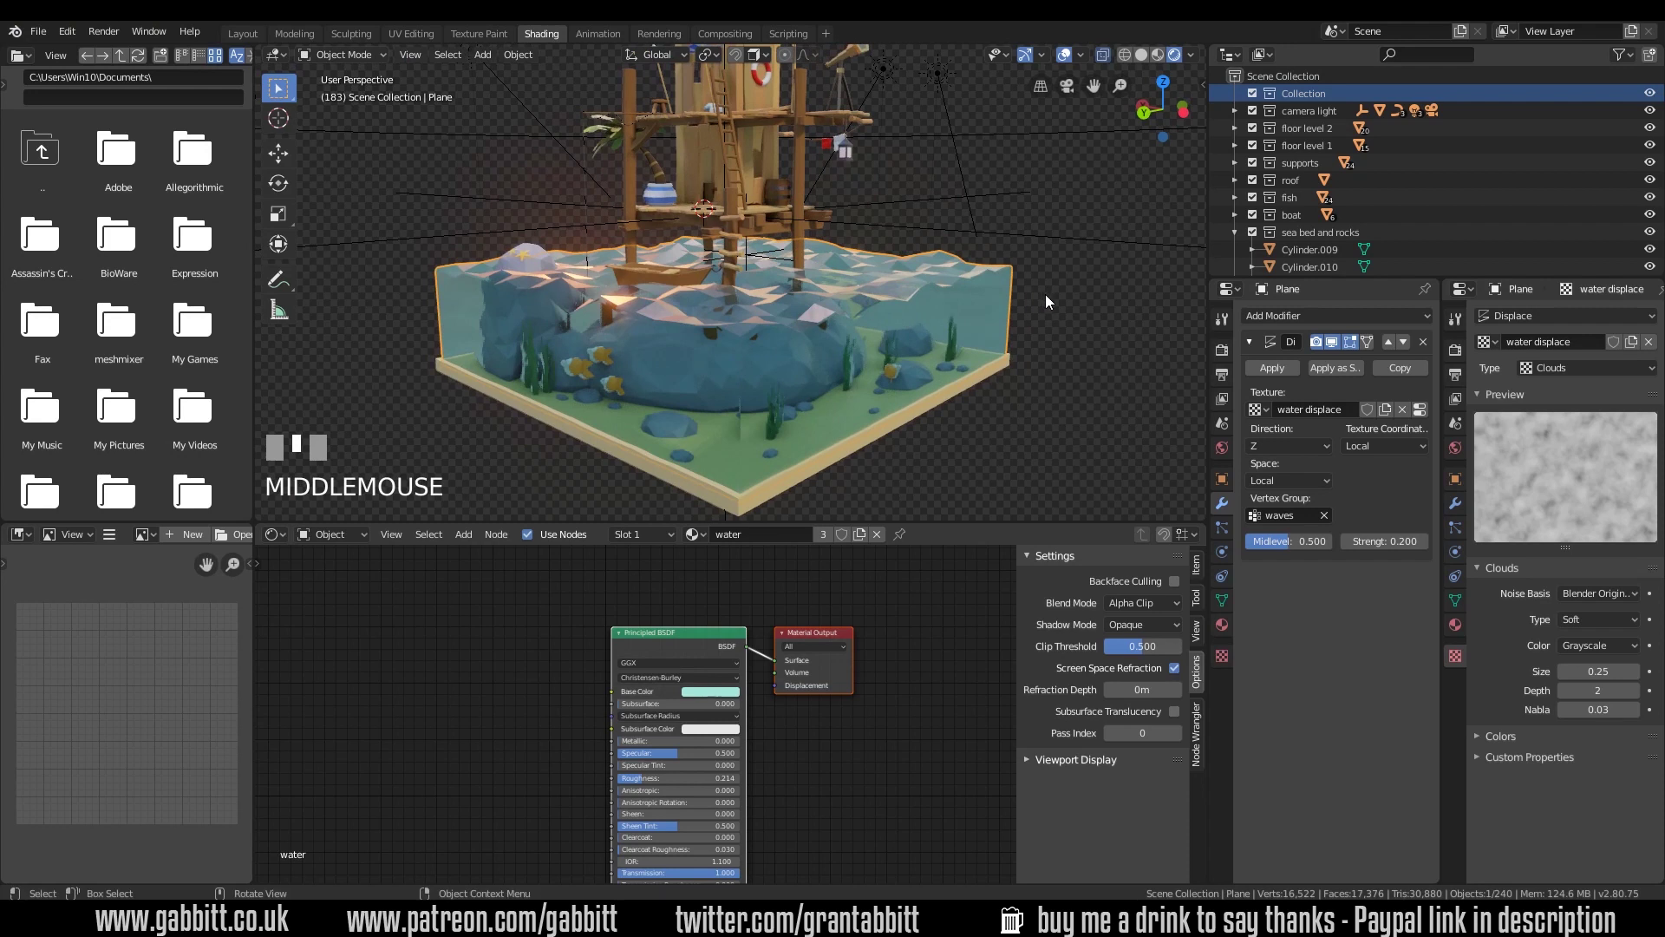
# Lower the Displace strength to 0.1 and shade the water surface smooth
pyautogui.moveTo(1348, 548); pyautogui.dragTo(931, 344)
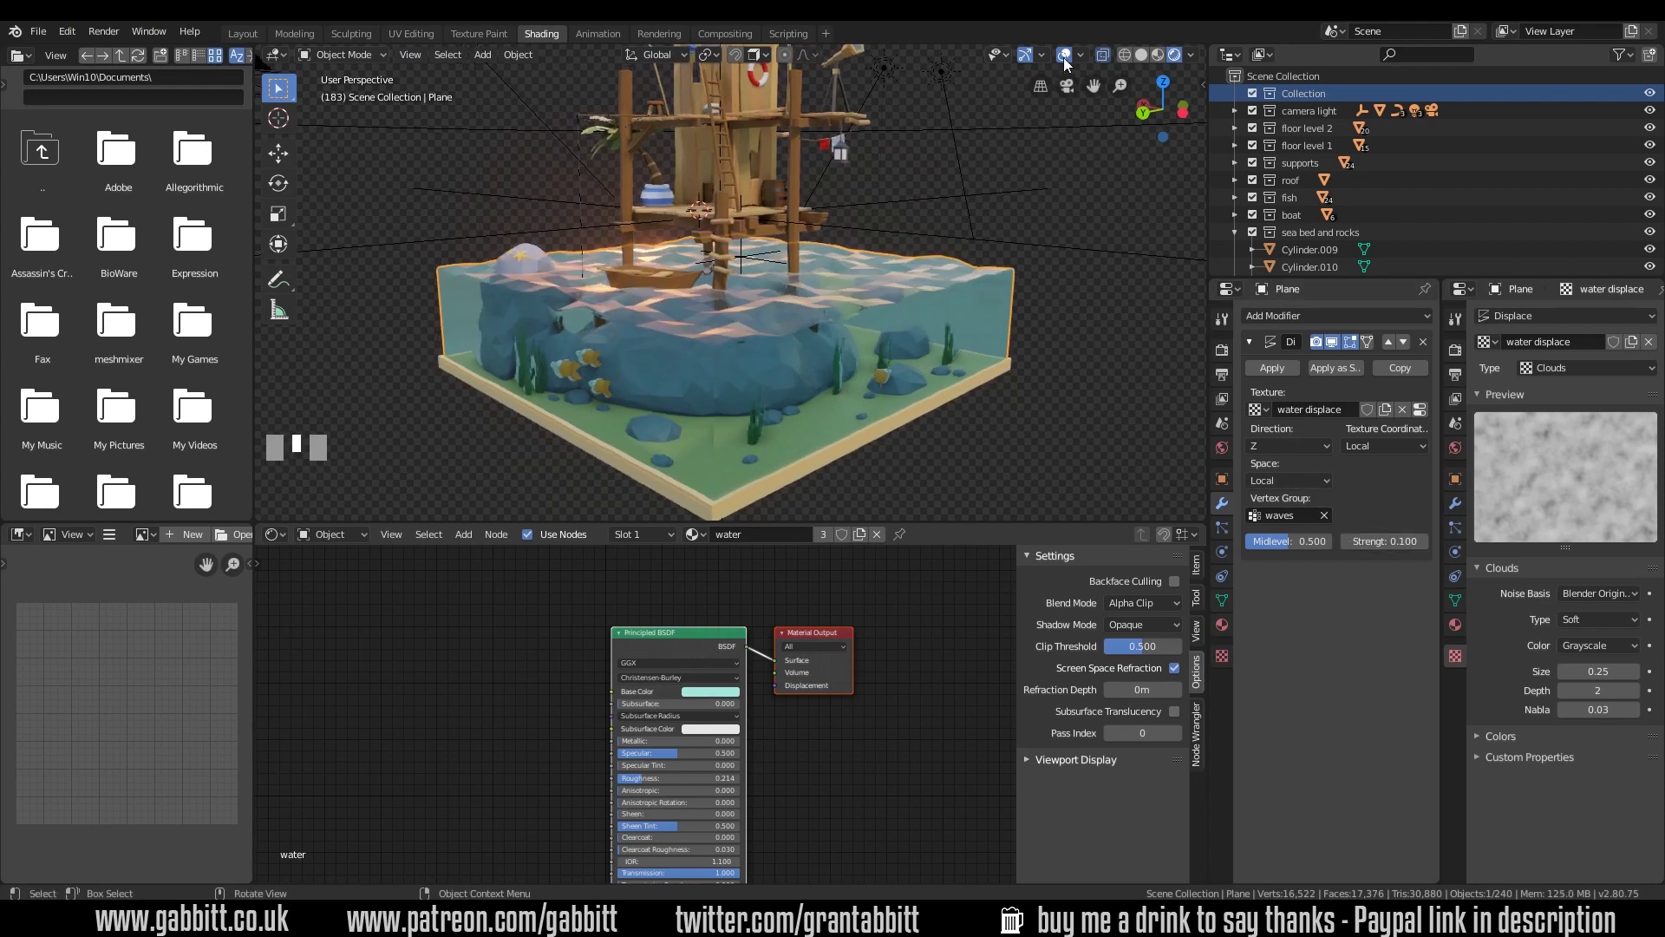
pyautogui.click(1067, 60)
pyautogui.middleClick(1004, 326)
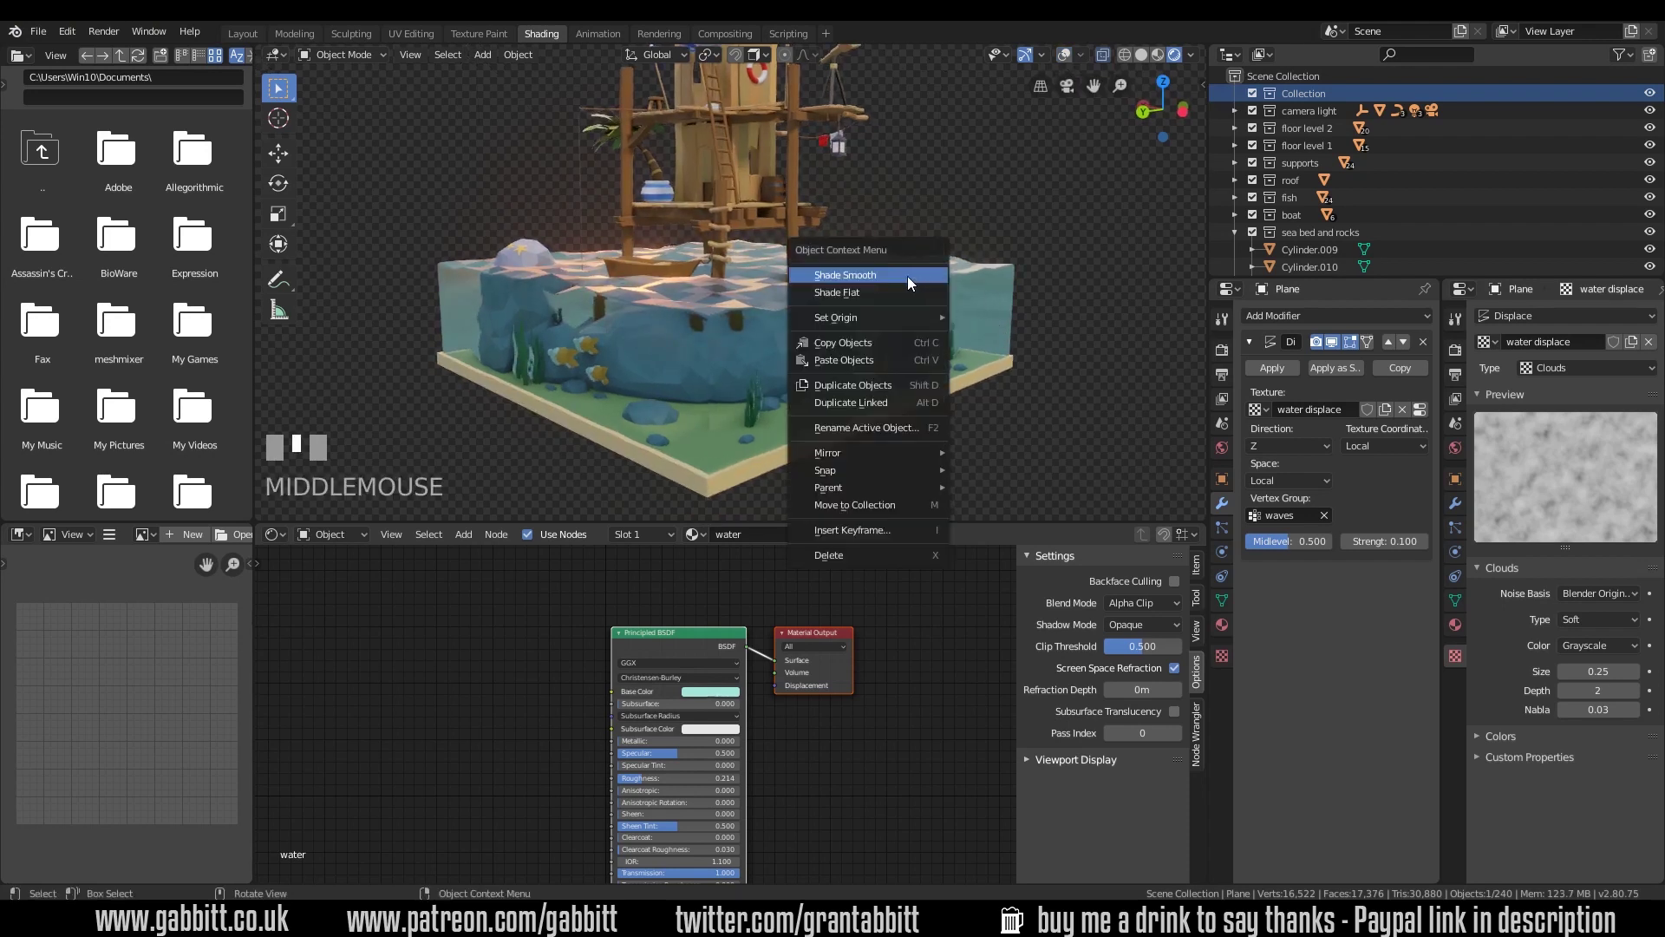
pyautogui.rightClick(910, 279)
pyautogui.middleClick(948, 336)
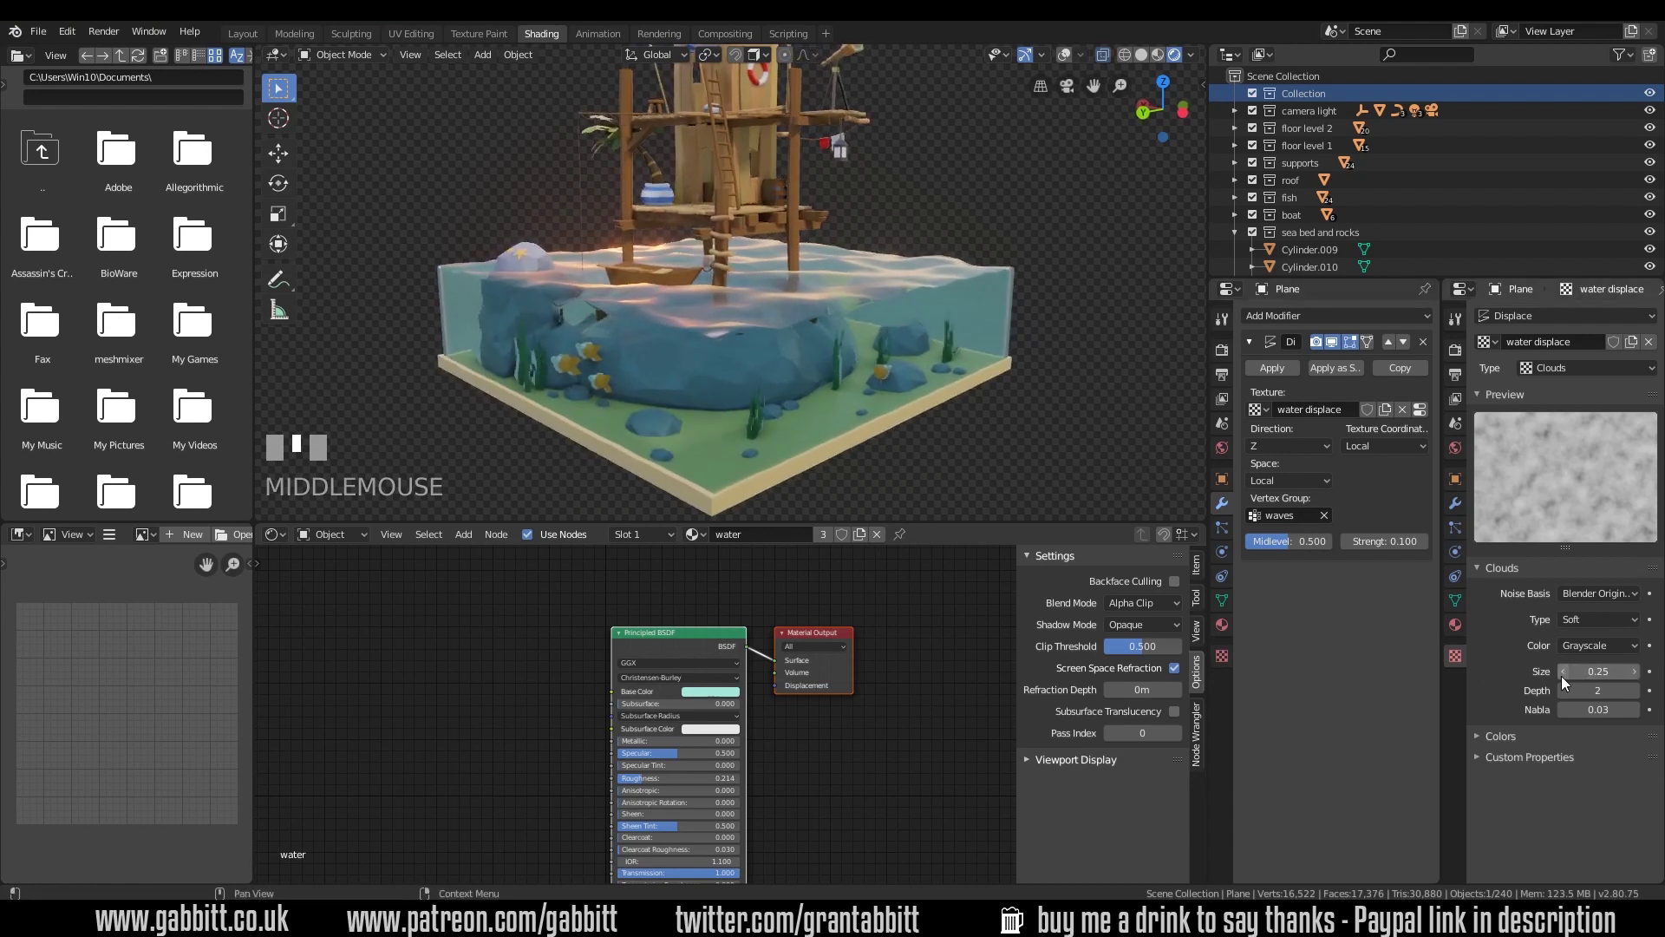
# Reduce the Clouds texture Size to 0.20 and keyframe it at the start of the timeline
pyautogui.moveTo(1562, 678); pyautogui.dragTo(1637, 679)
pyautogui.moveTo(1637, 678); pyautogui.dragTo(606, 41)
# Keyframe the Clouds Size at 0.55 on frame 125 and back to 0.20 on frame 250 to loop the ripples
pyautogui.scroll(-3)
pyautogui.moveTo(997, 414); pyautogui.dragTo(220, 687)
pyautogui.moveTo(219, 687); pyautogui.dragTo(1656, 594)
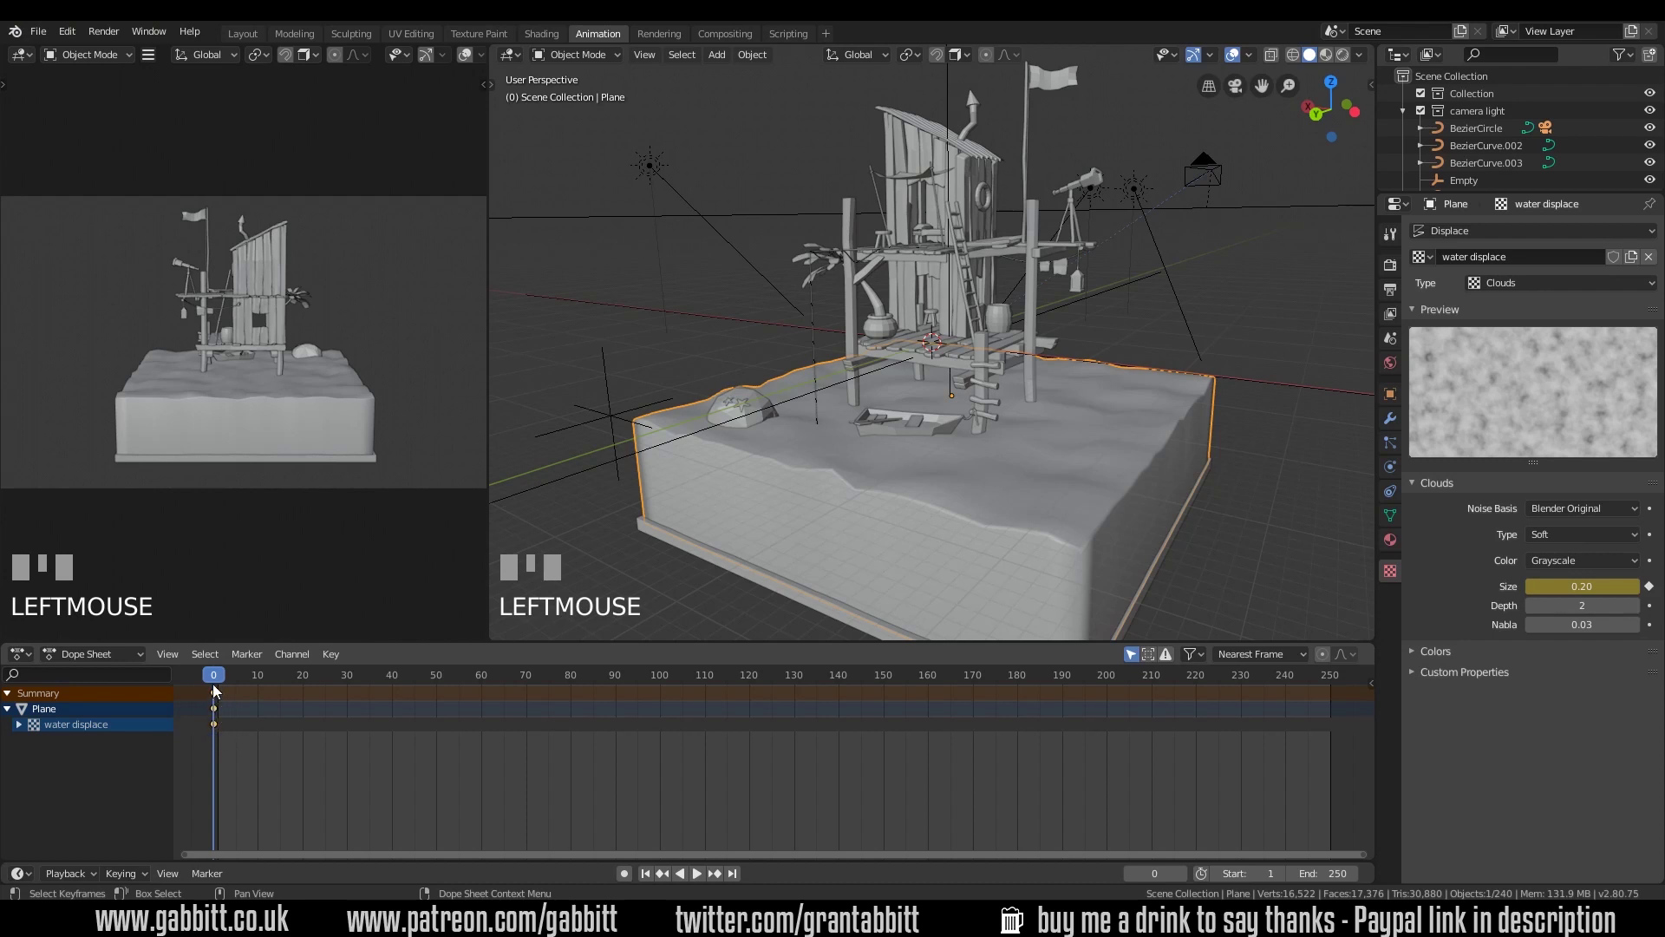
pyautogui.moveTo(218, 675); pyautogui.dragTo(1656, 594)
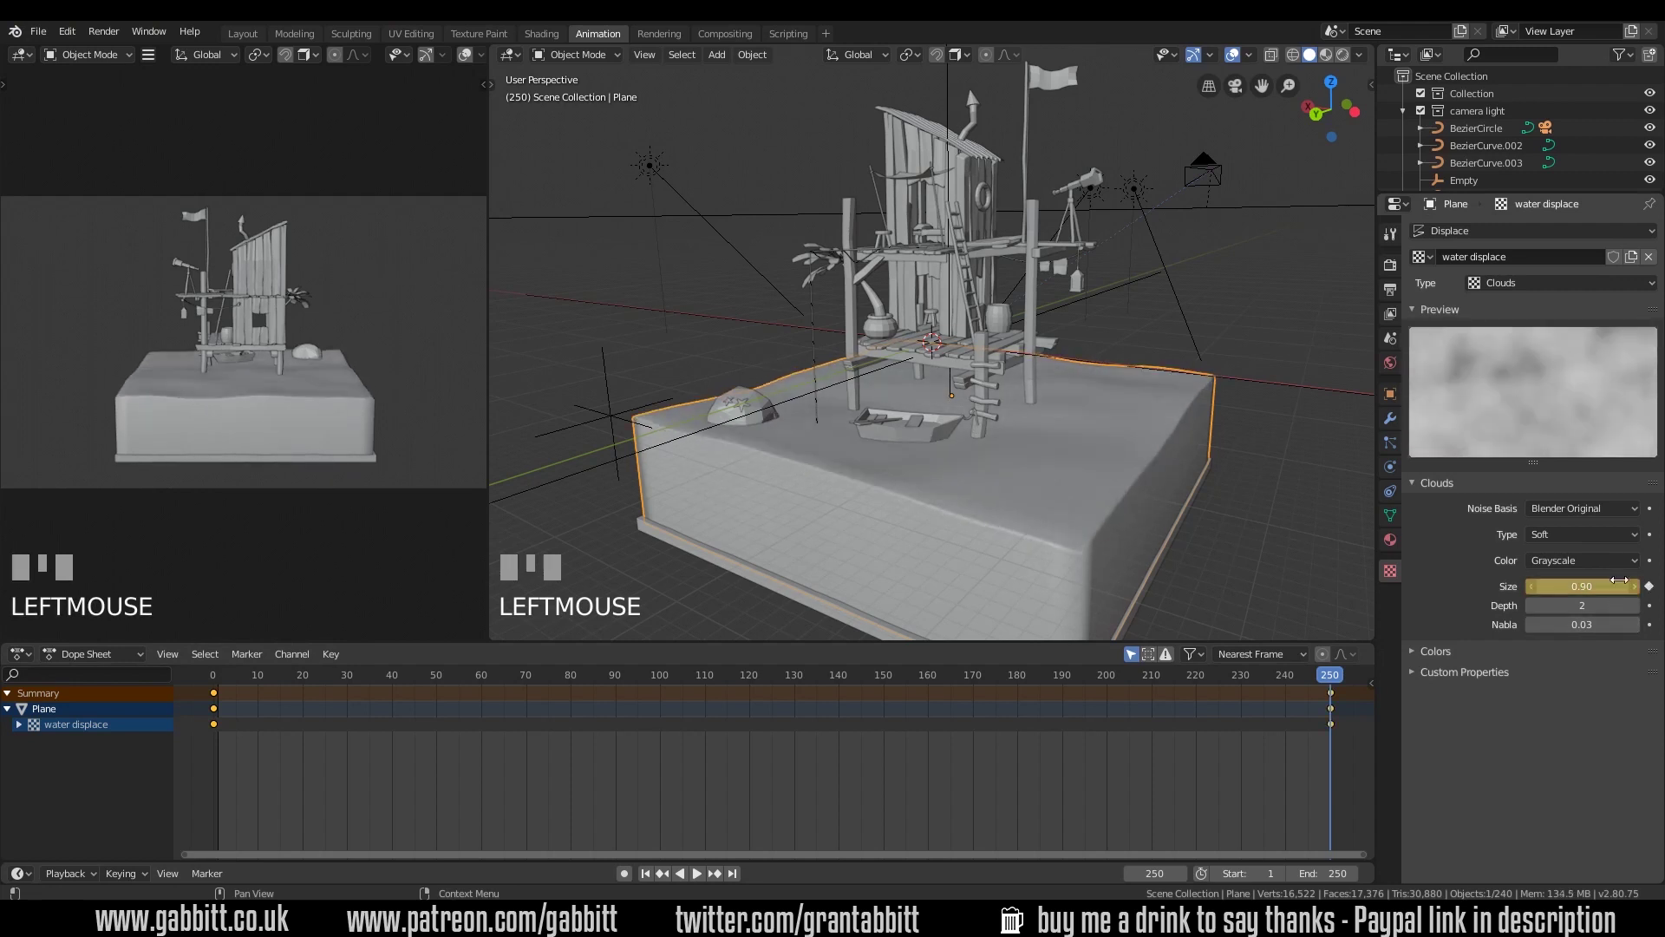
pyautogui.moveTo(1337, 682); pyautogui.dragTo(1648, 591)
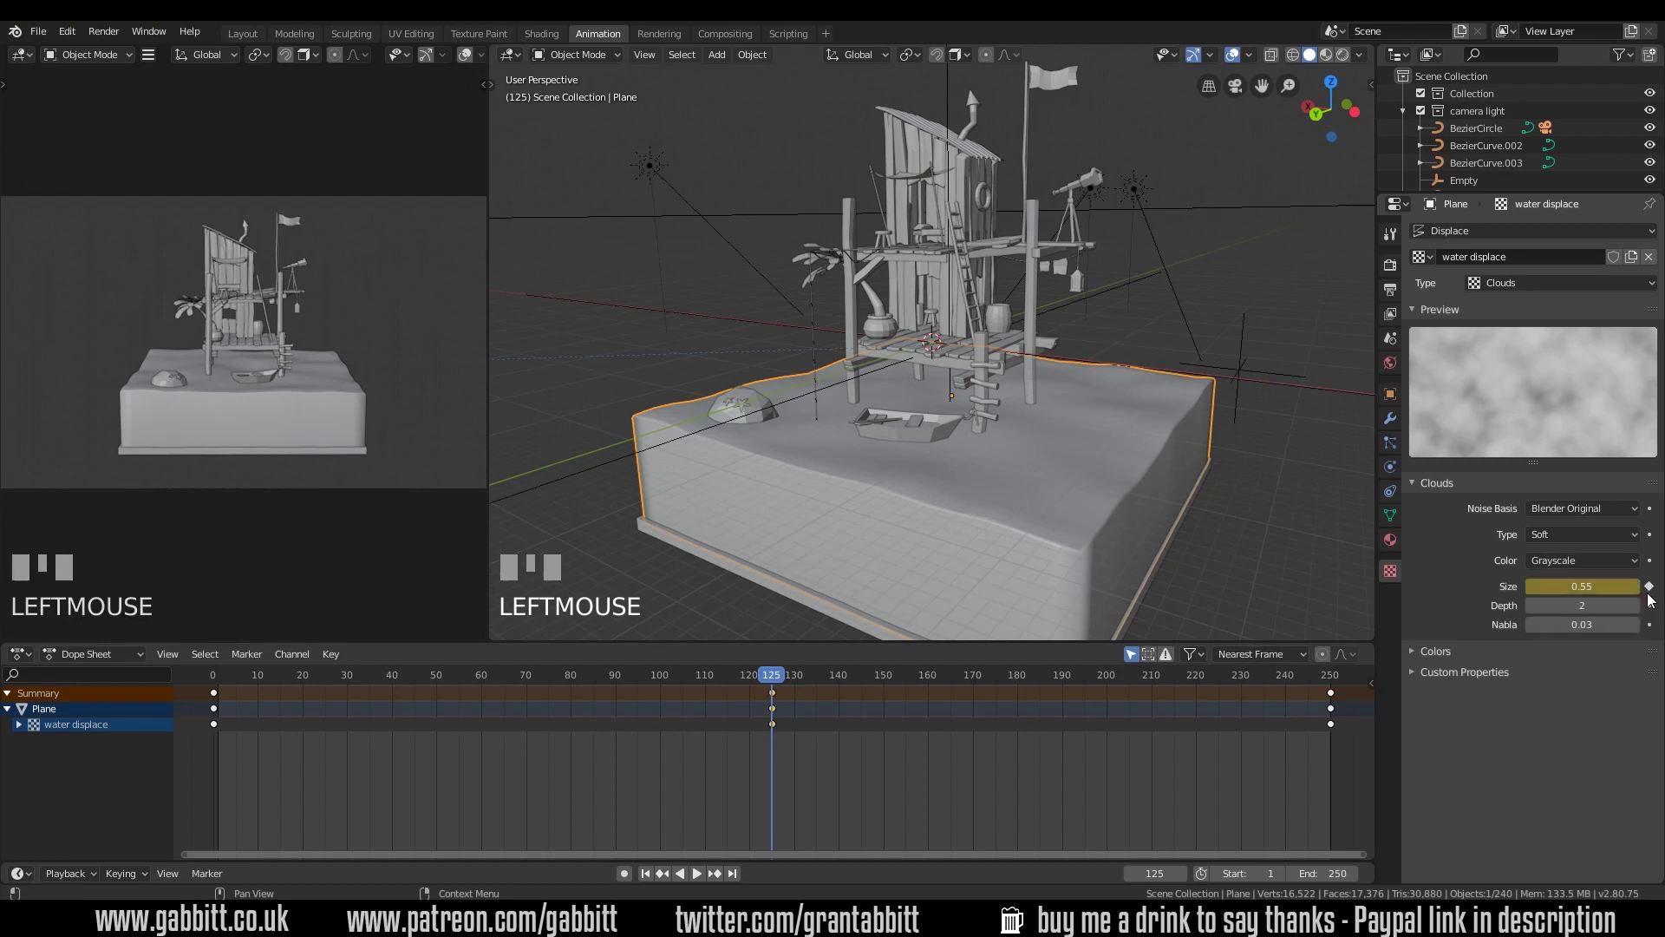
pyautogui.moveTo(217, 699); pyautogui.dragTo(215, 699)
pyautogui.press('ctrl+v')
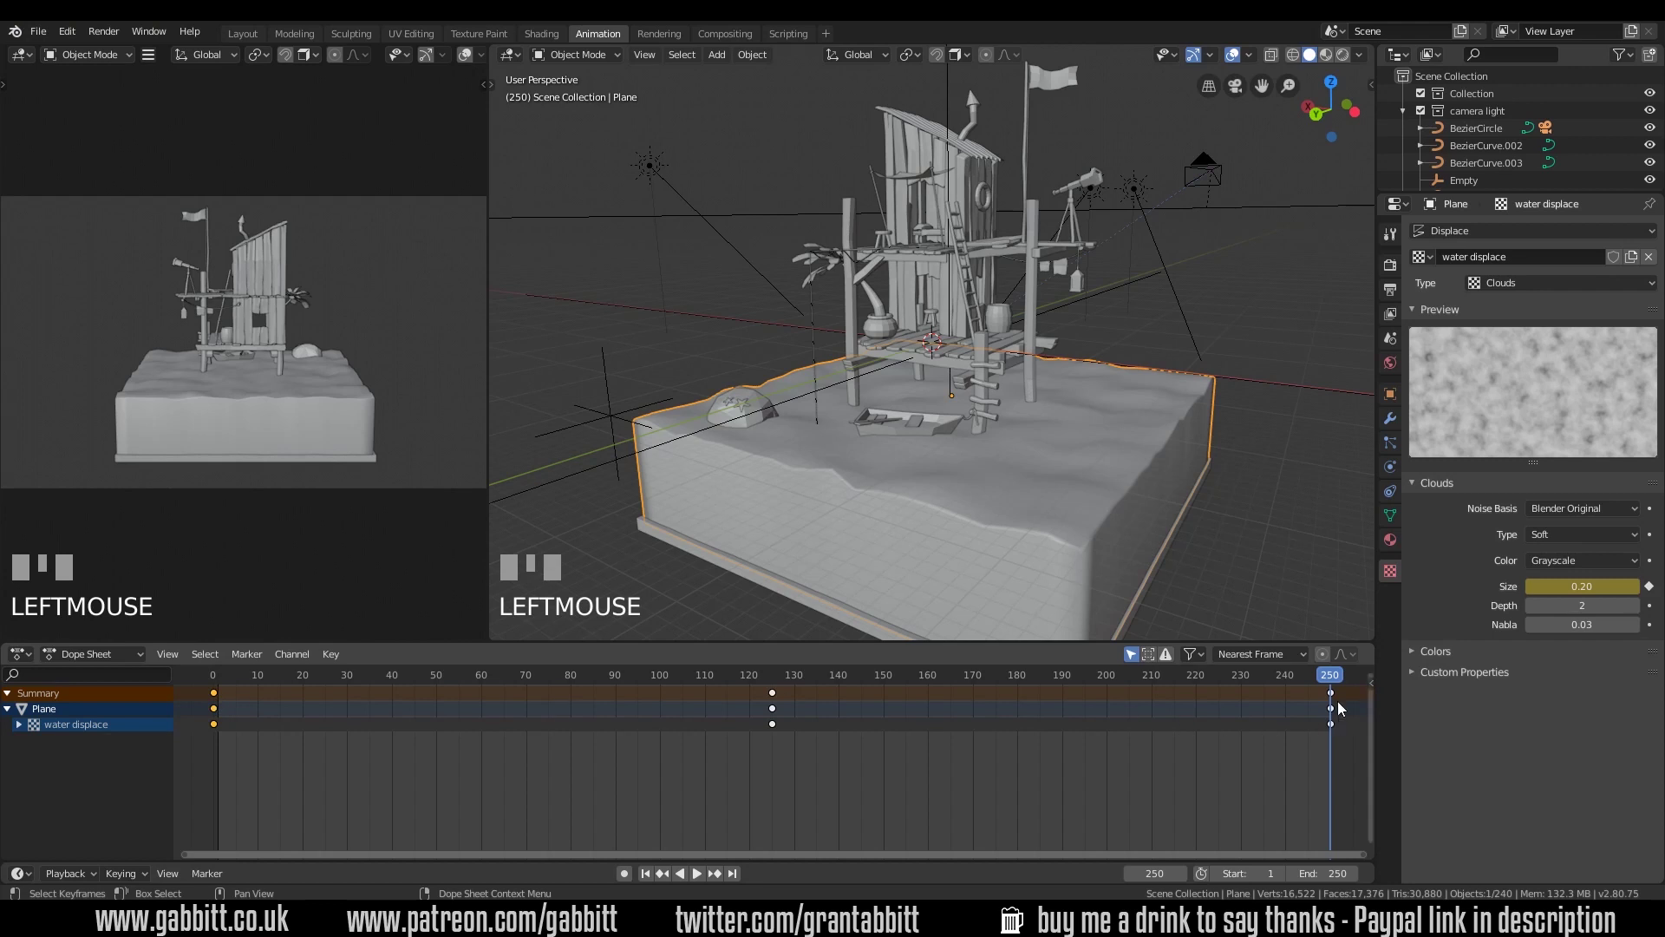
# Delete the selected noise-size keyframes from the texture
pyautogui.moveTo(1224, 677); pyautogui.dragTo(1108, 752)
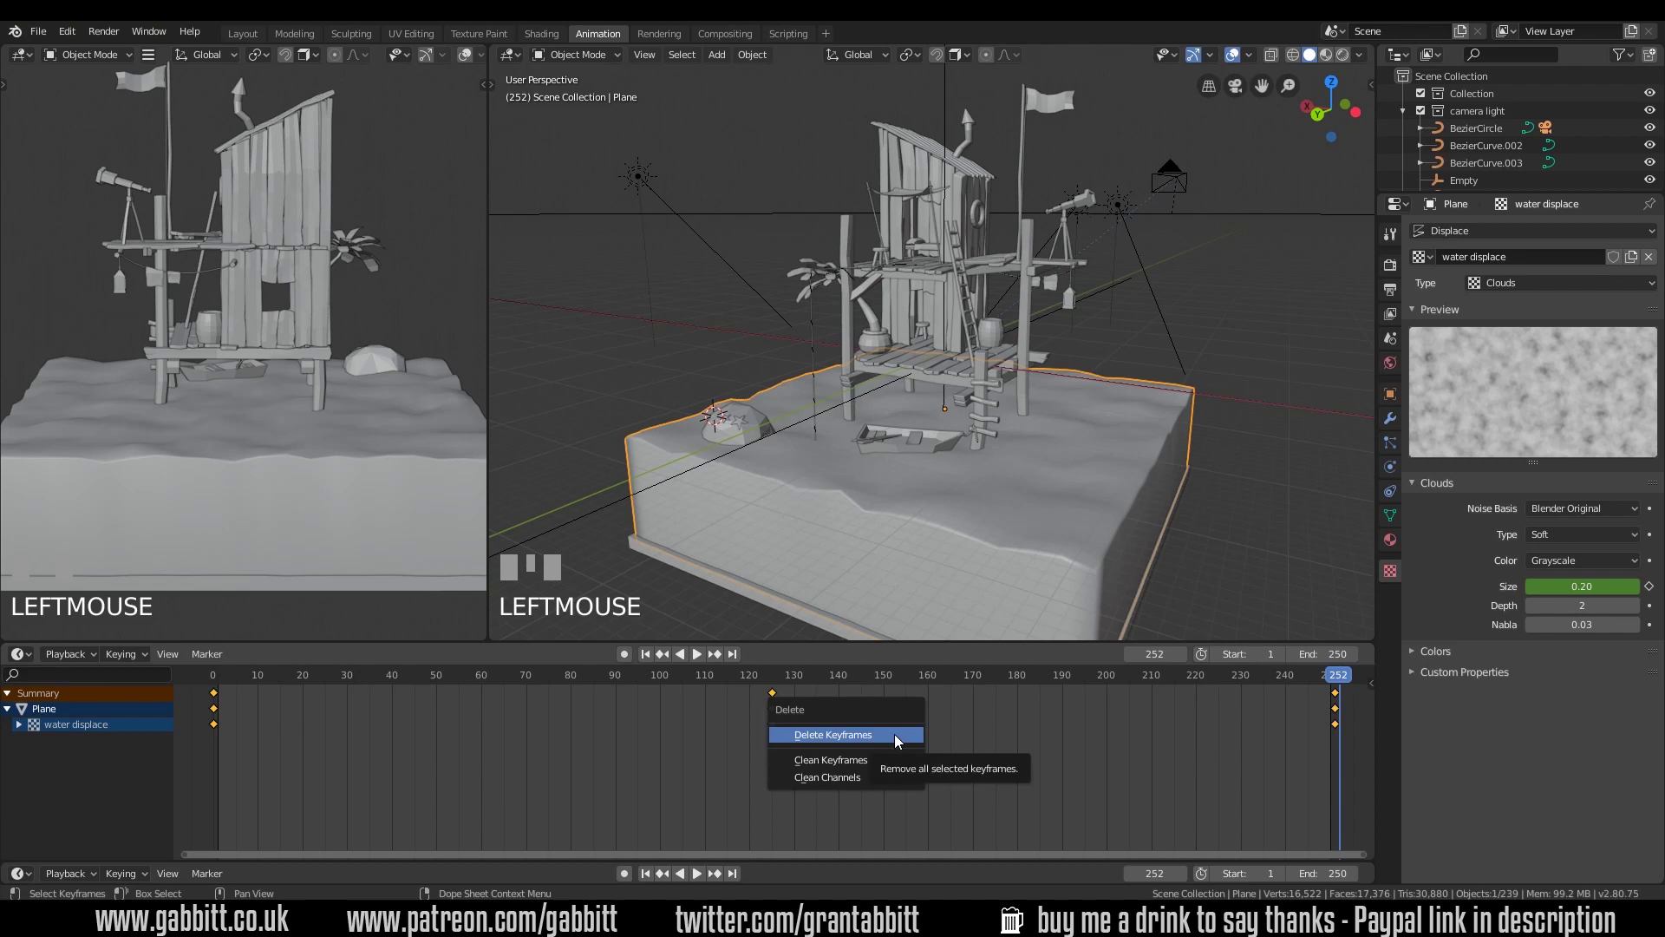
pyautogui.press('Delete')
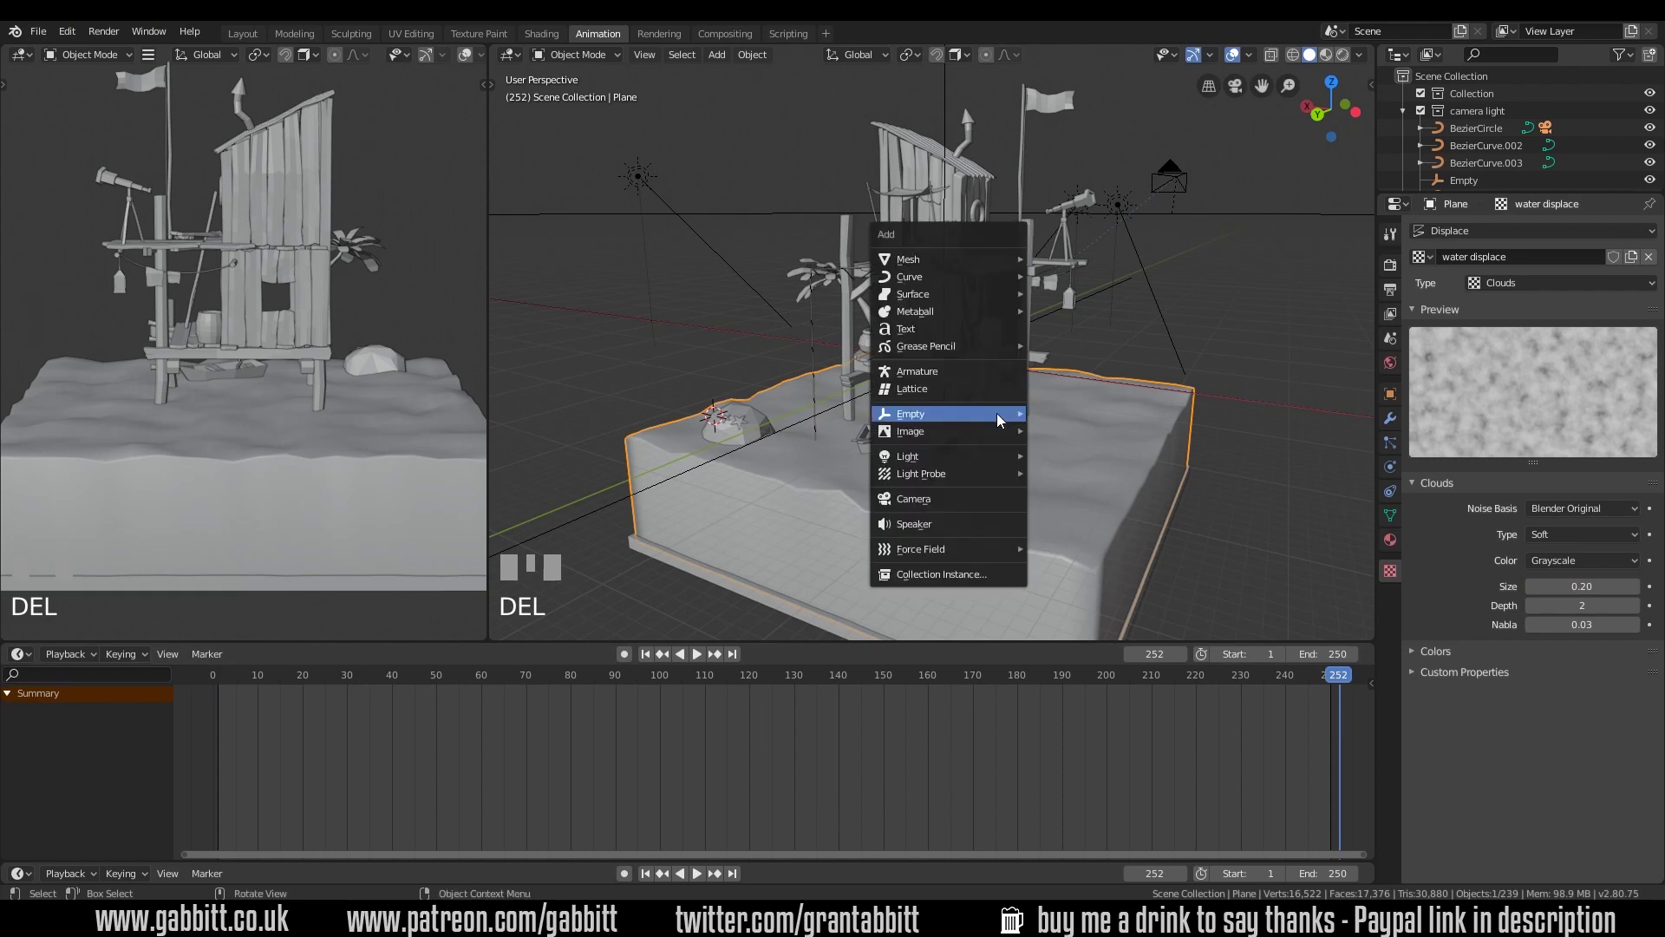
# Add an empty, scale it up and move it near a corner of the water block in top view
pyautogui.press('shift+a')
pyautogui.press('s')
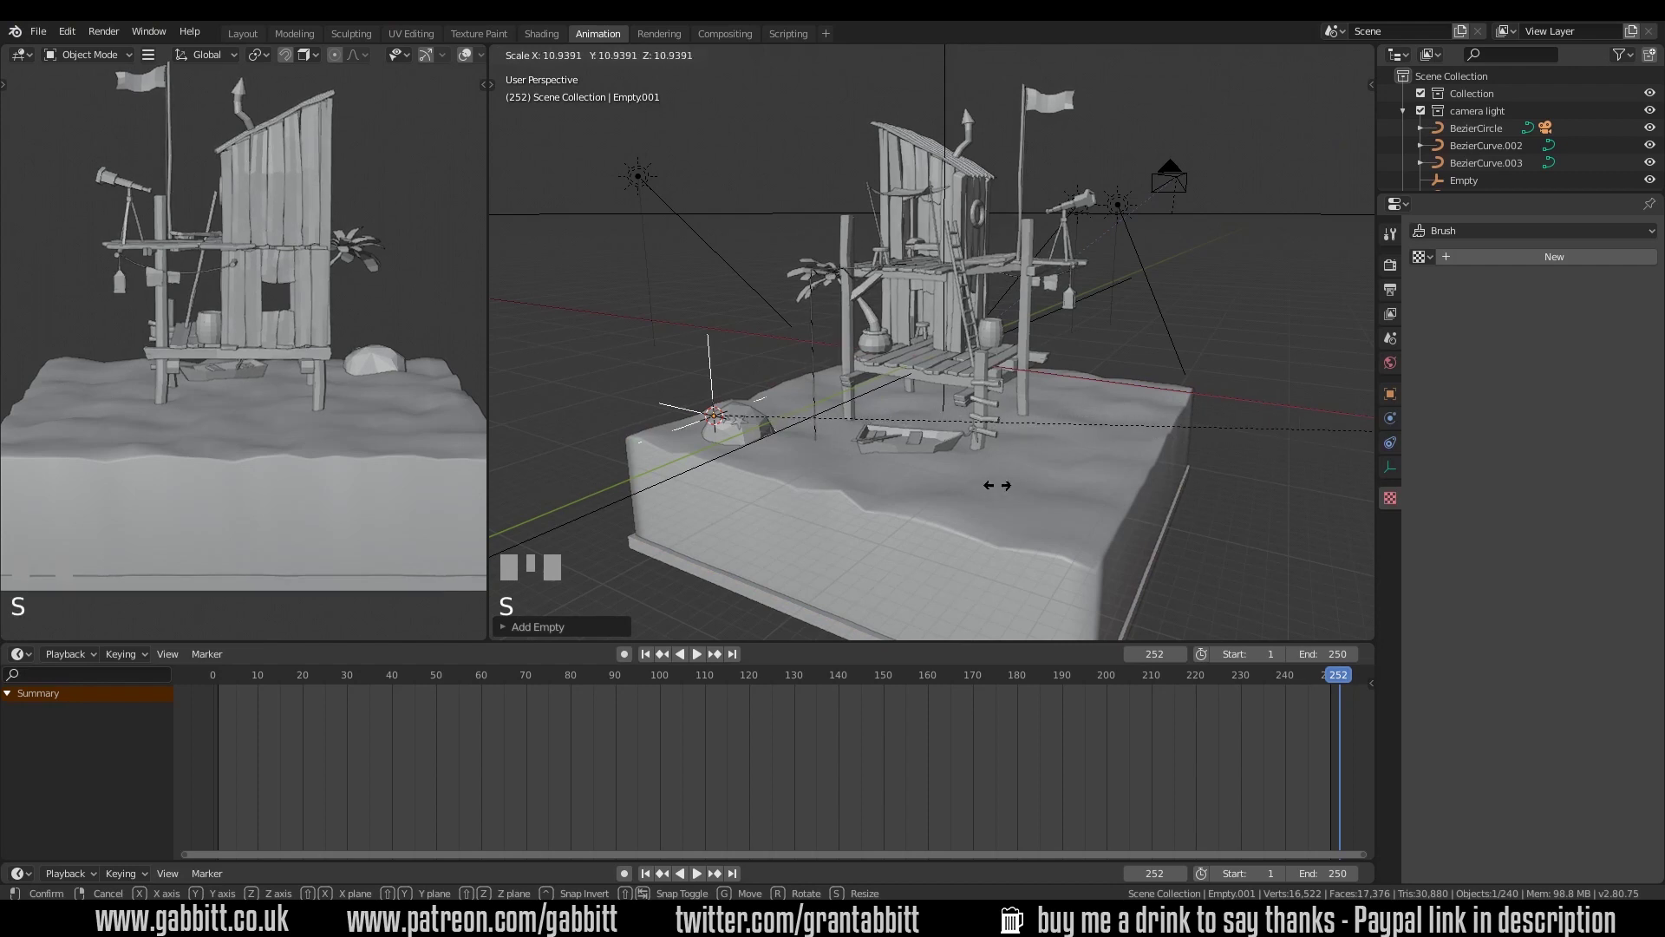
pyautogui.click(893, 493)
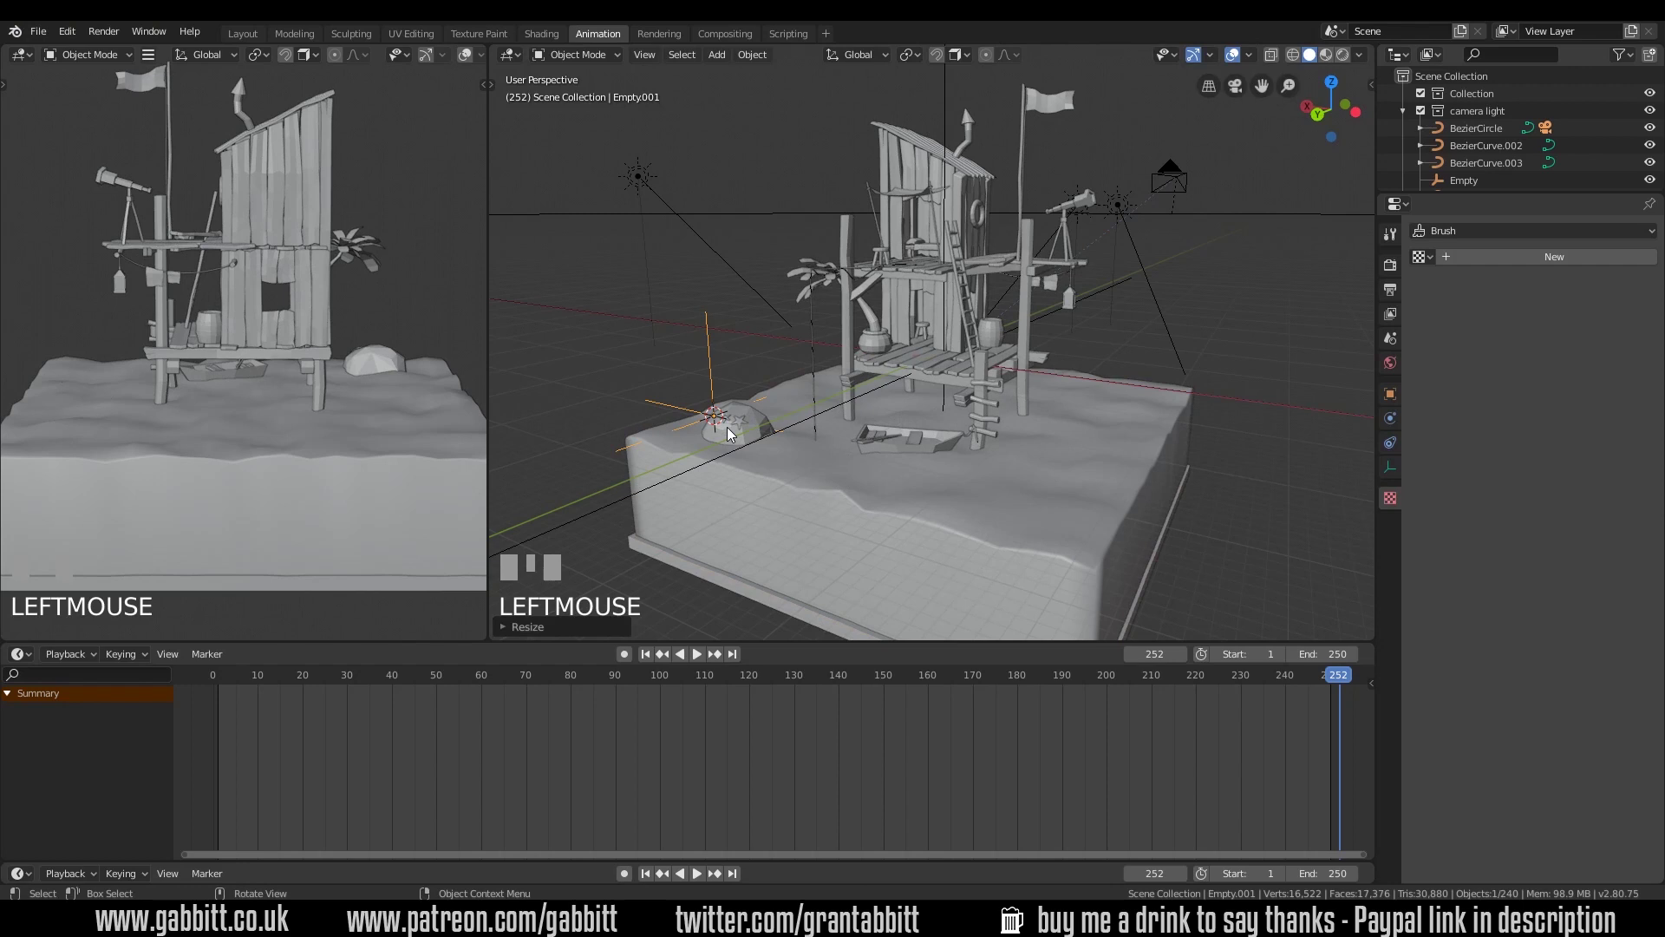
pyautogui.press('g')
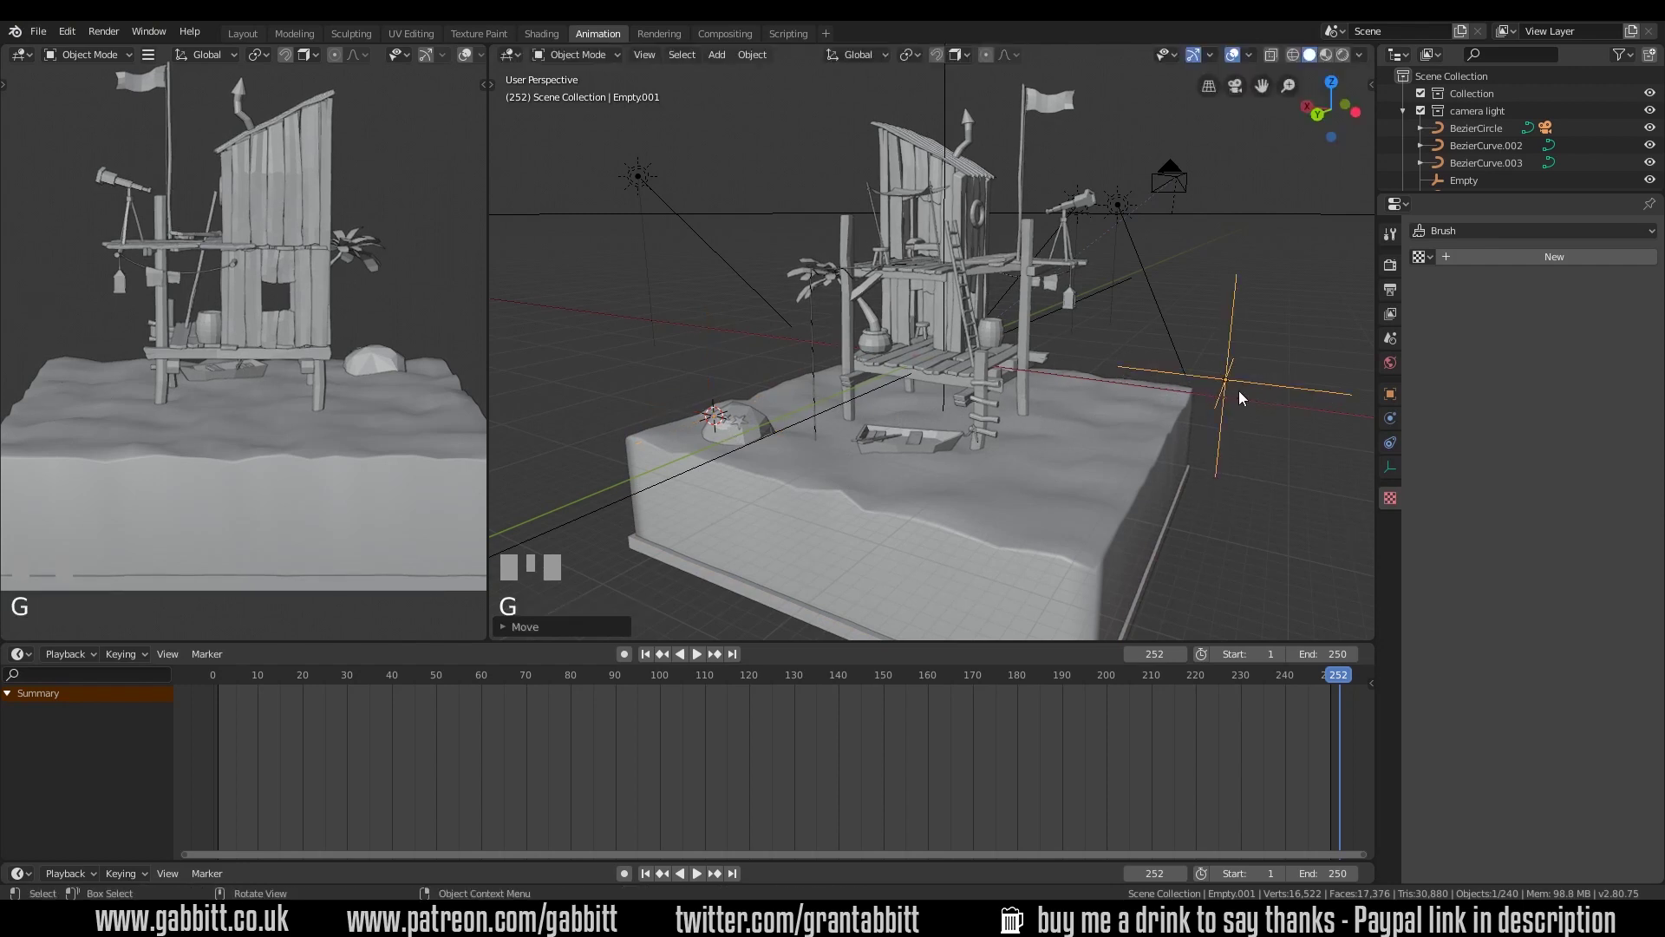
pyautogui.press('KP_7')
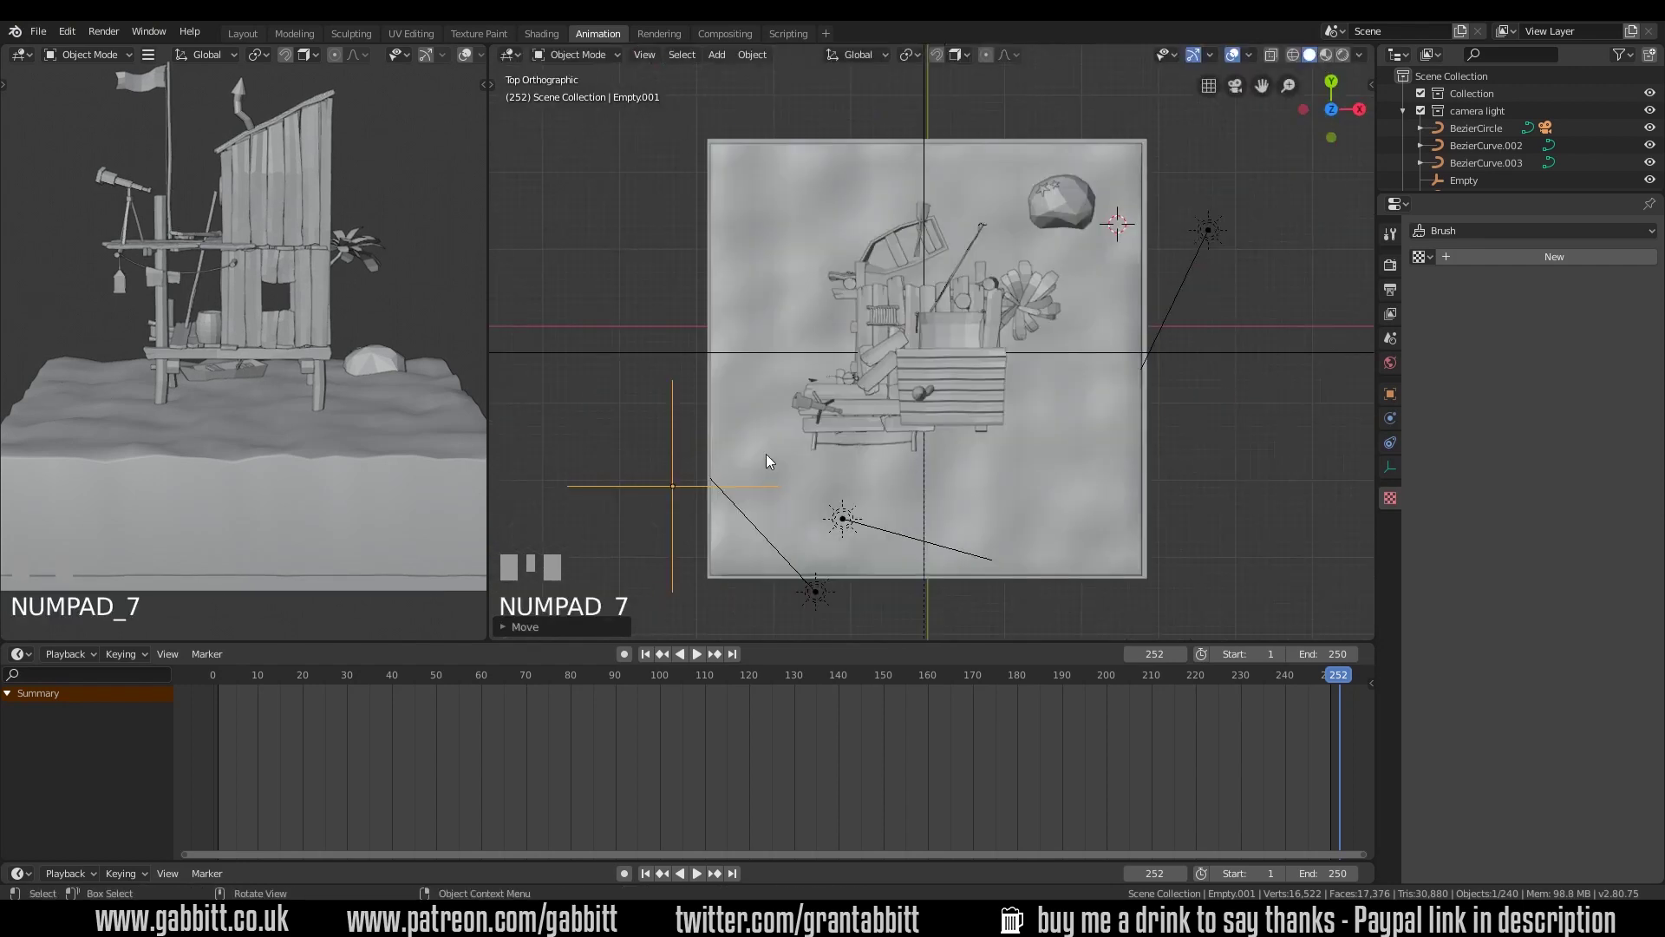
pyautogui.press('g')
pyautogui.click(680, 592)
pyautogui.moveTo(768, 553); pyautogui.dragTo(222, 670)
pyautogui.moveTo(222, 670); pyautogui.dragTo(277, 680)
# Keyframe the empty's location at the start and again at frame 250 after moving it
pyautogui.press('i')
pyautogui.moveTo(277, 681); pyautogui.dragTo(218, 681)
pyautogui.moveTo(218, 681); pyautogui.dragTo(1041, 345)
pyautogui.press('g')
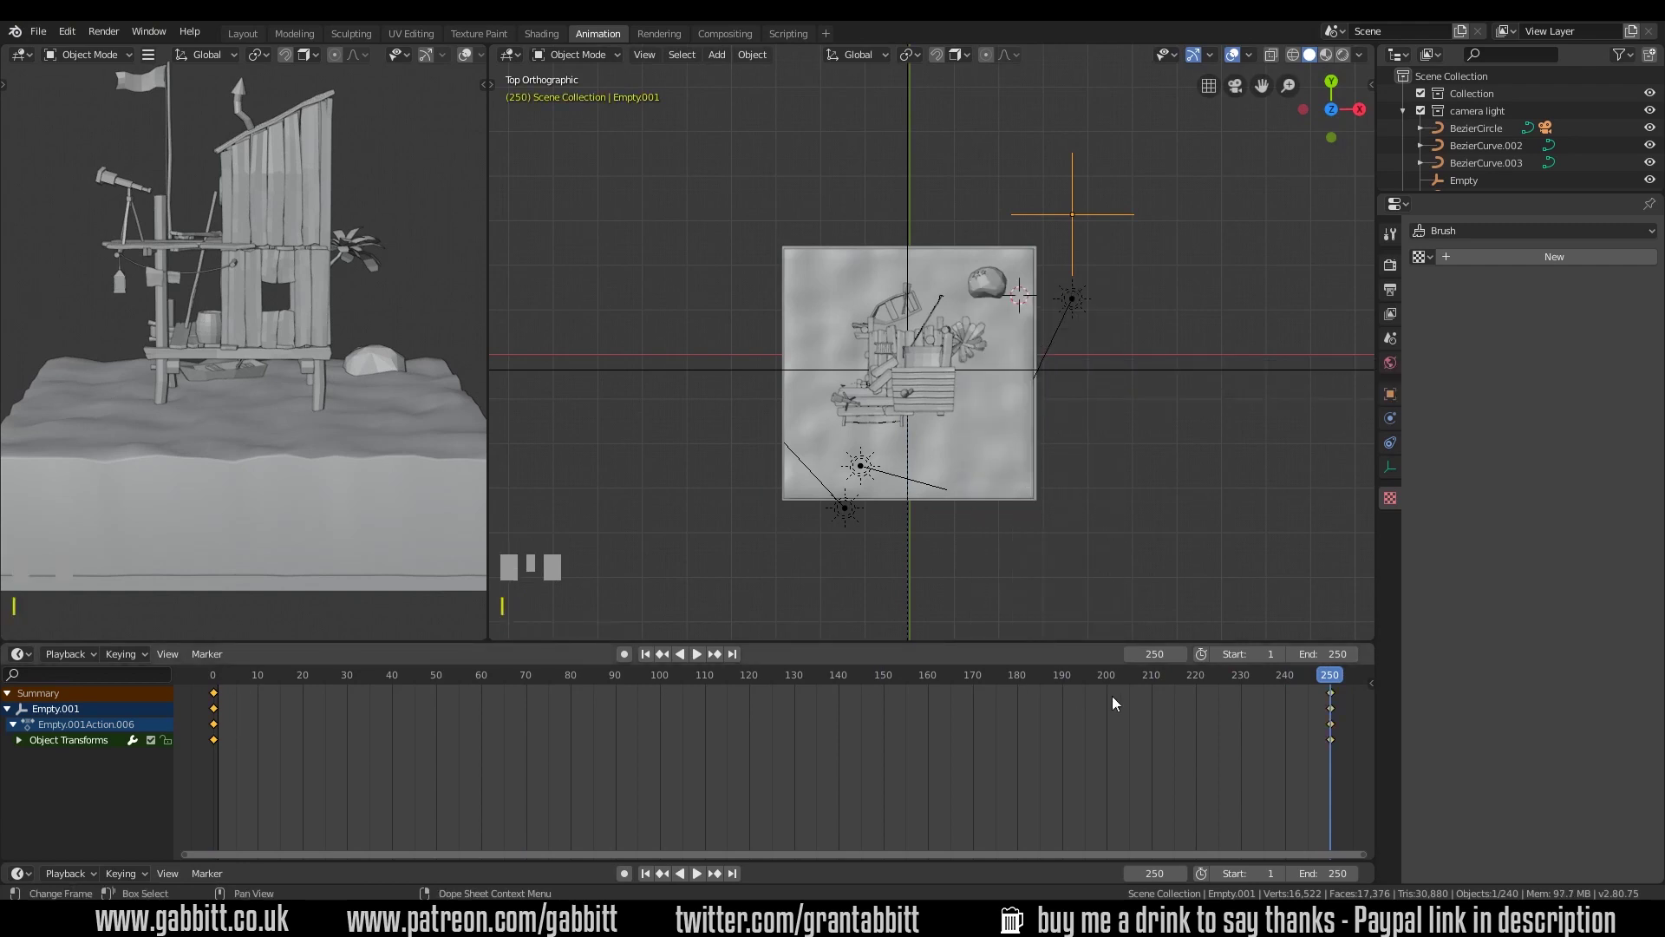
# Set the Displace texture coordinates to Object Empty.001 and play the wave animation
pyautogui.moveTo(229, 686); pyautogui.dragTo(1000, 442)
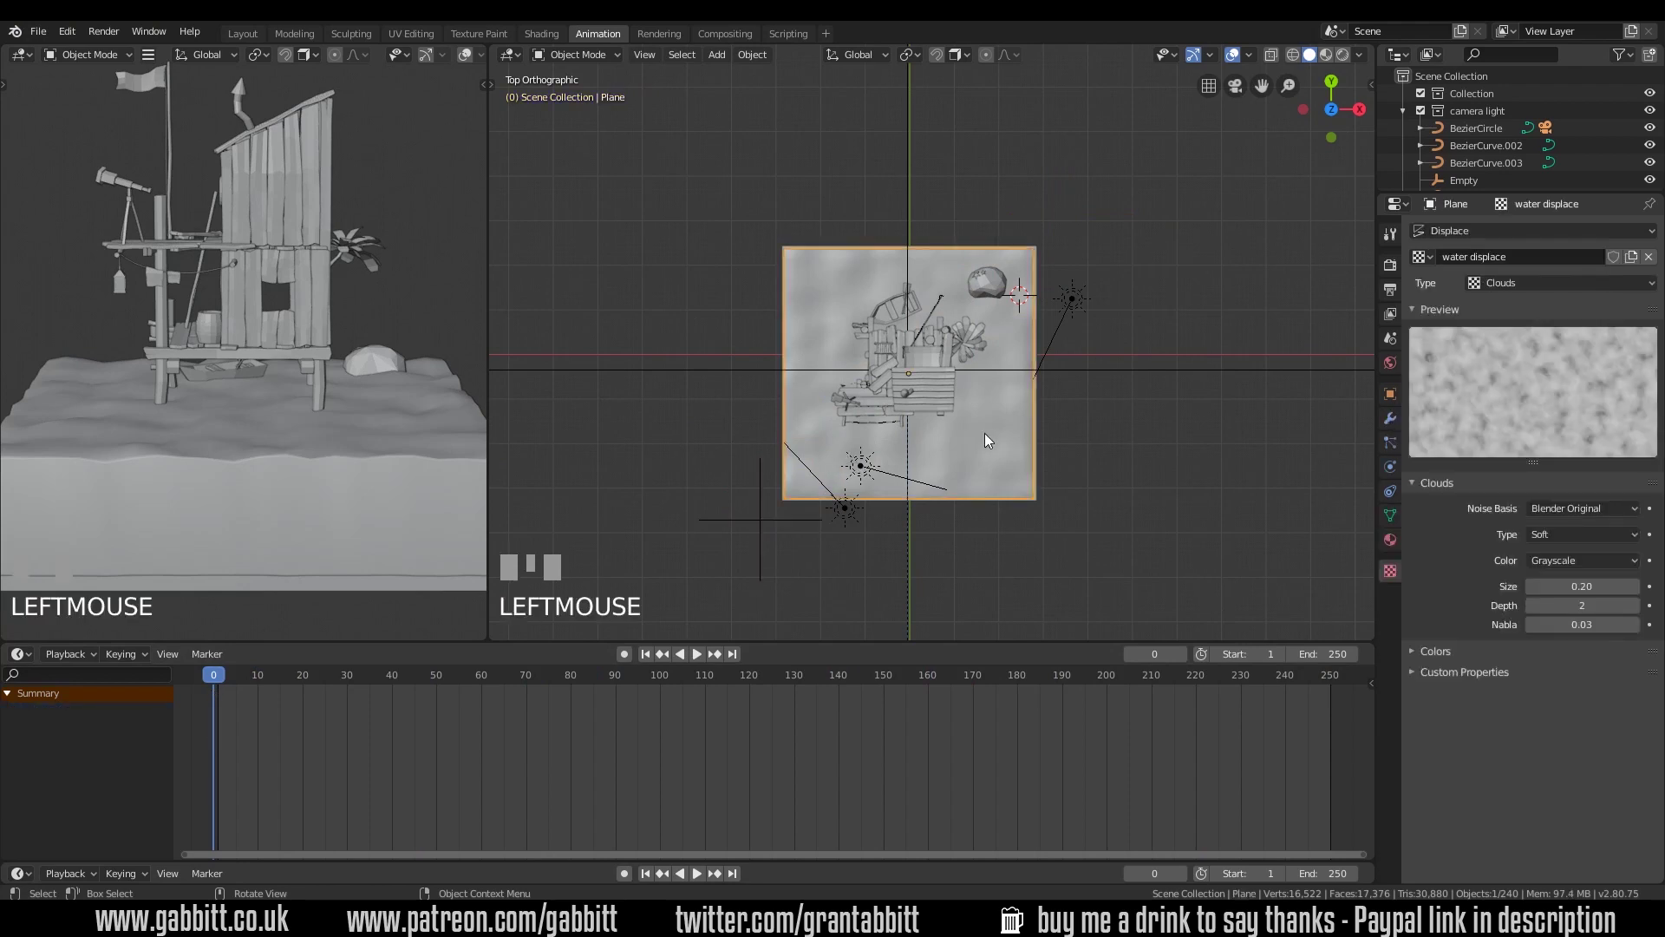
pyautogui.moveTo(1380, 445); pyautogui.dragTo(768, 521)
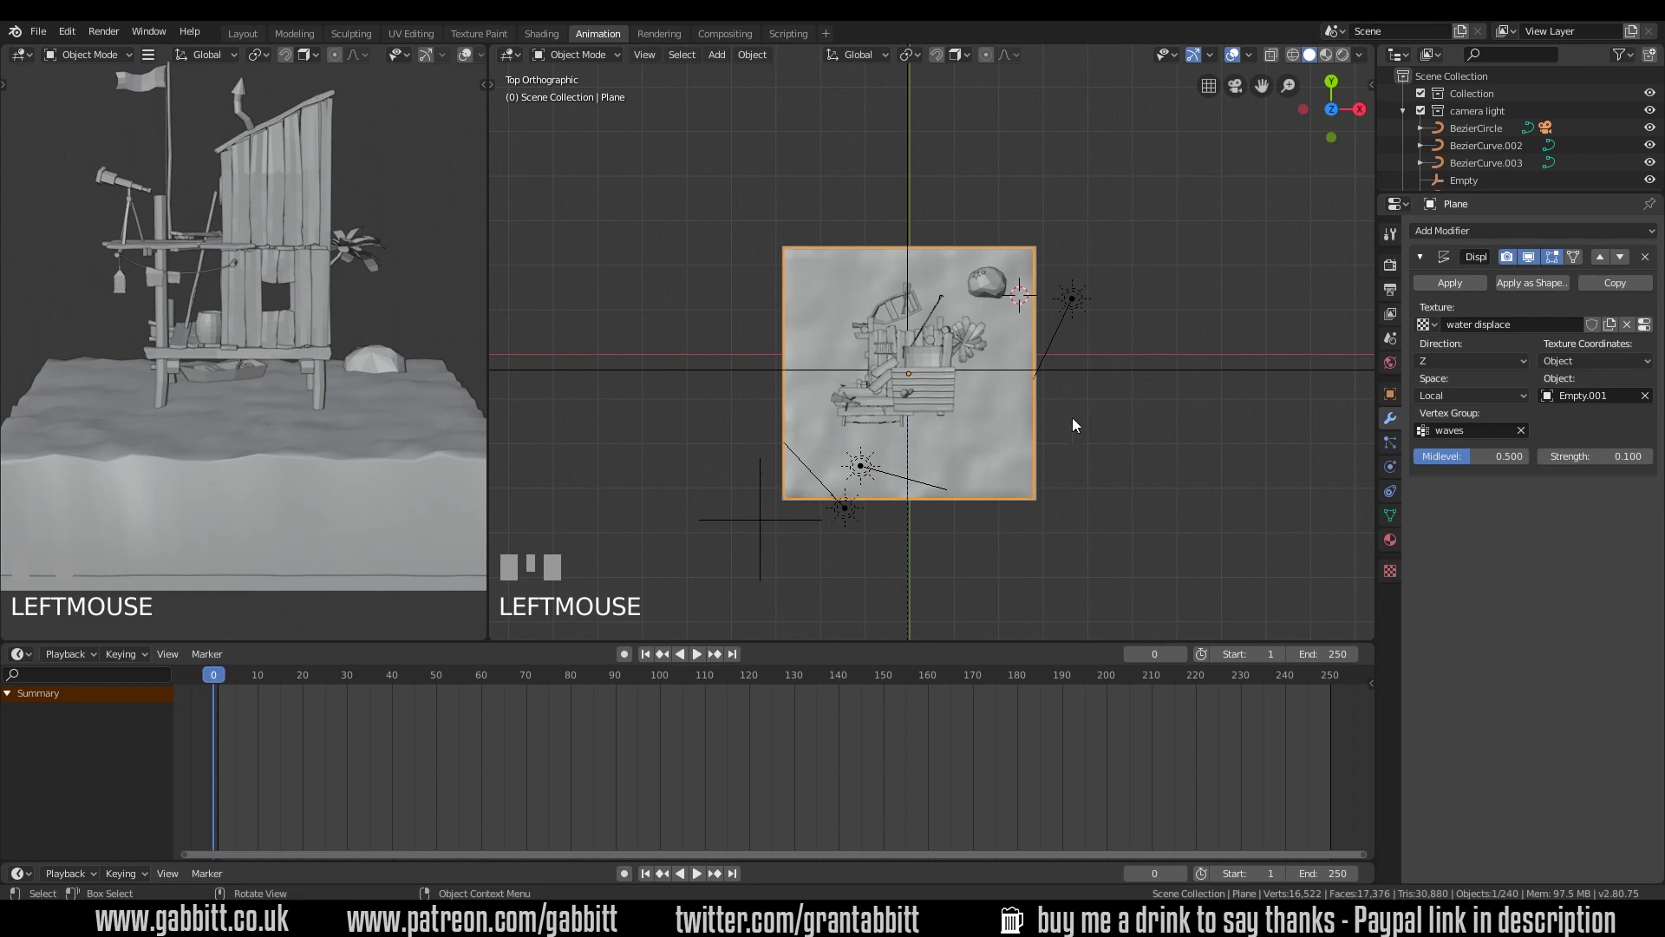
pyautogui.press('space')
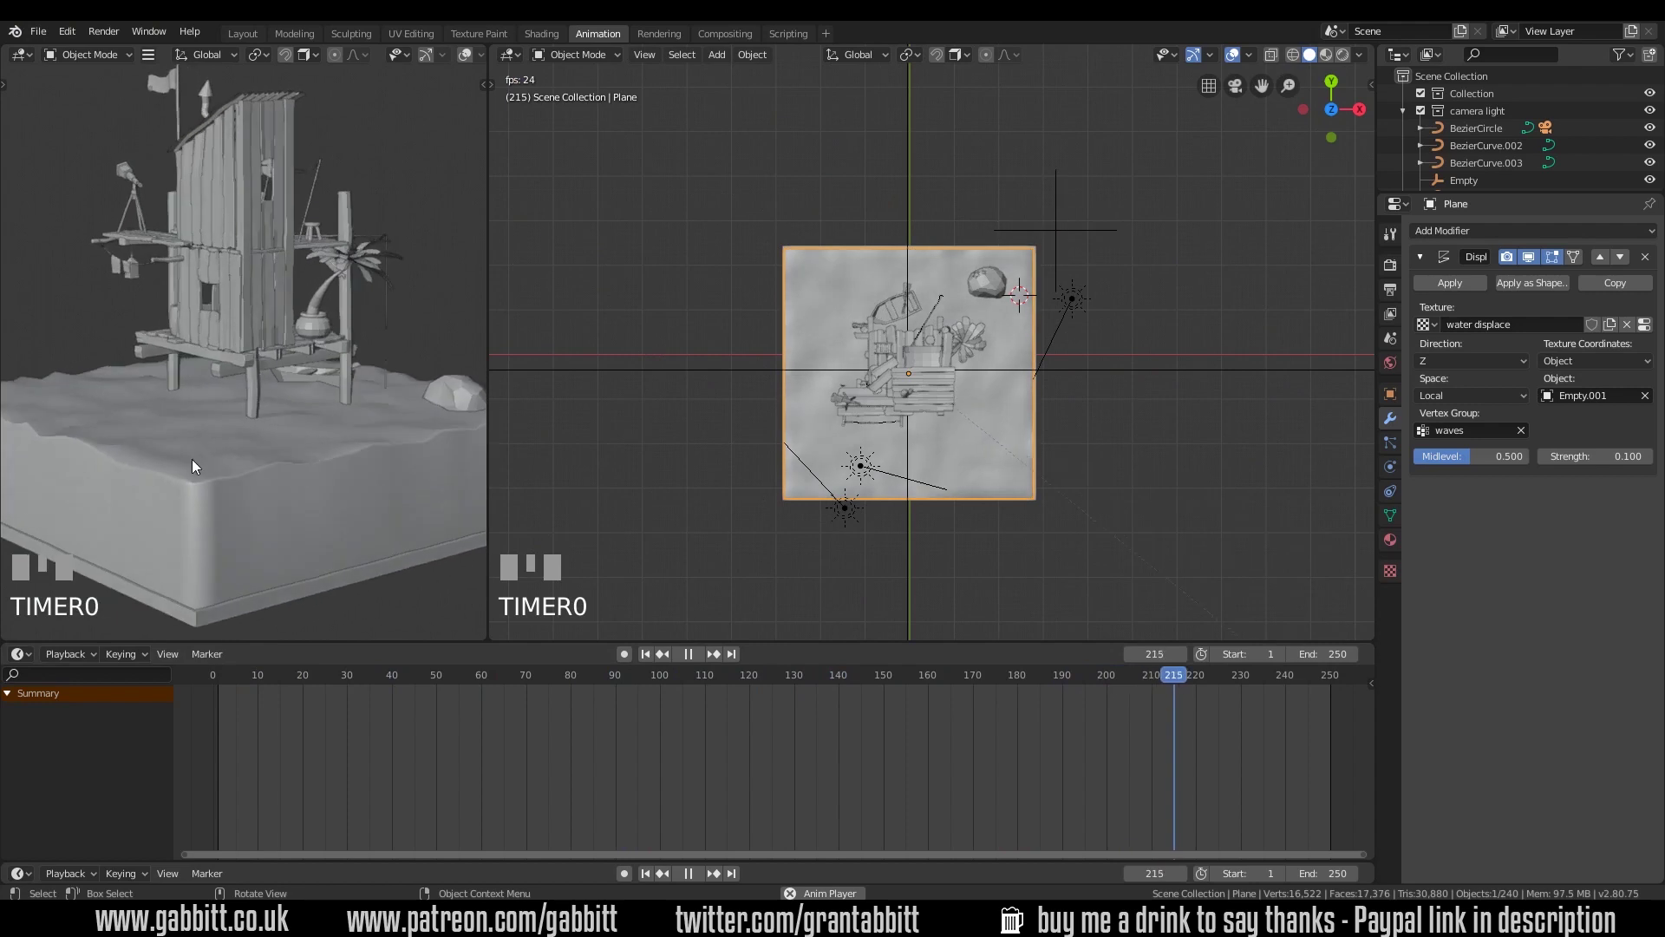
pyautogui.press('space')
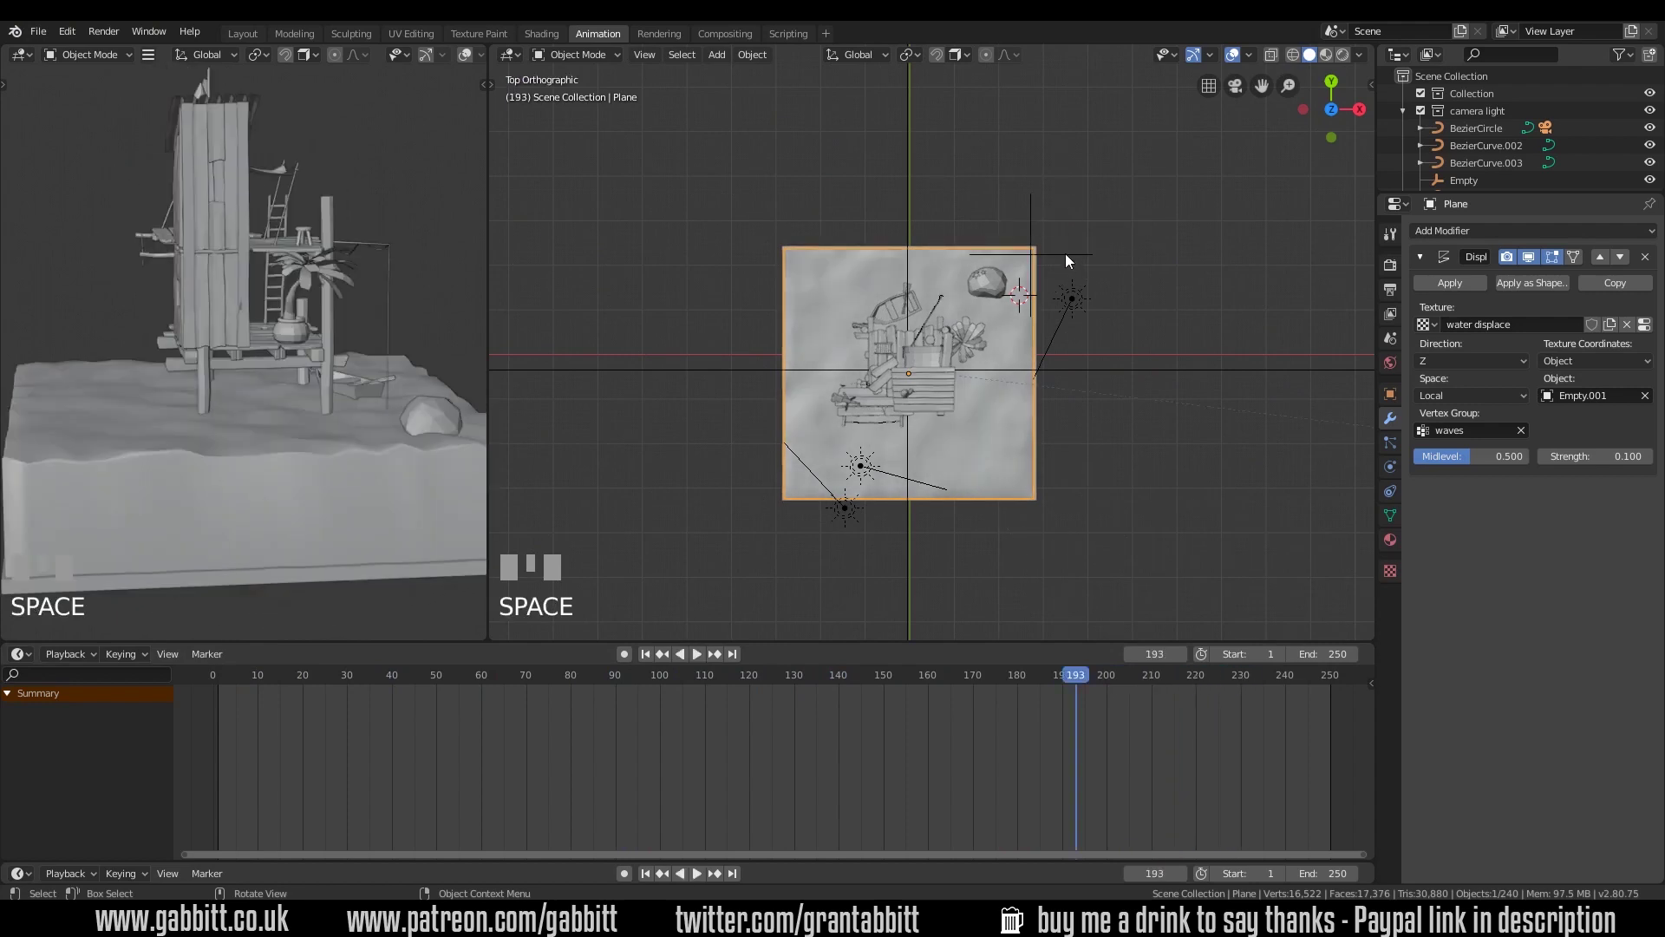
# Apply the empty's scale so it reads 1, then reselect the water plane for the Displace settings
pyautogui.click(1070, 258)
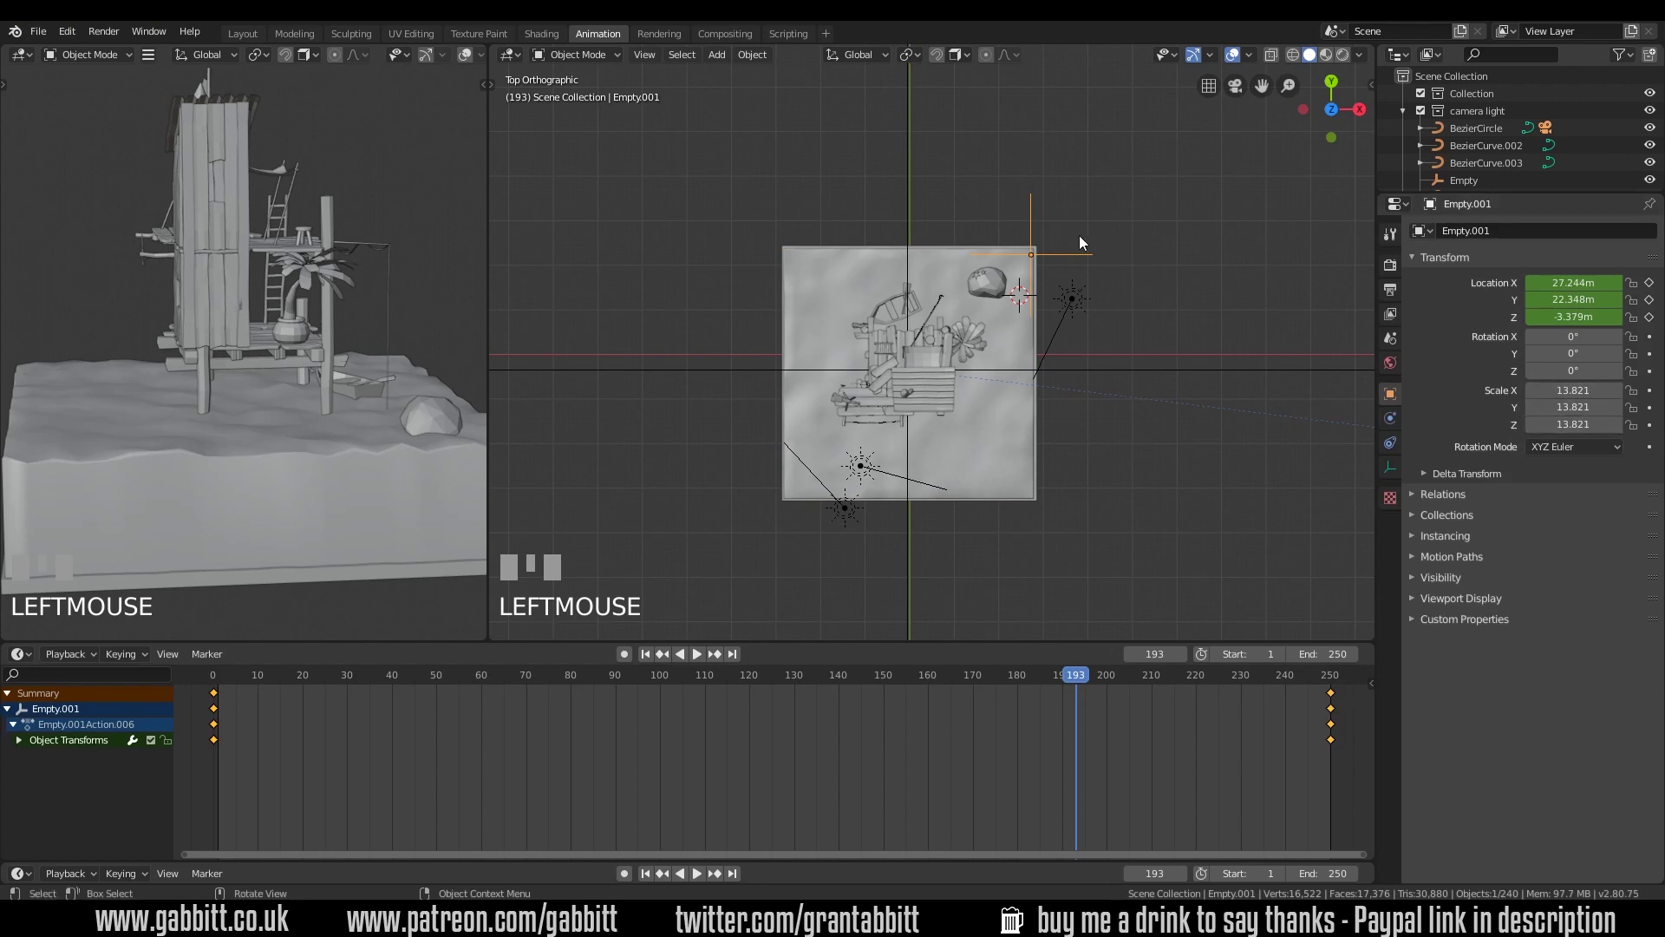
pyautogui.press('s')
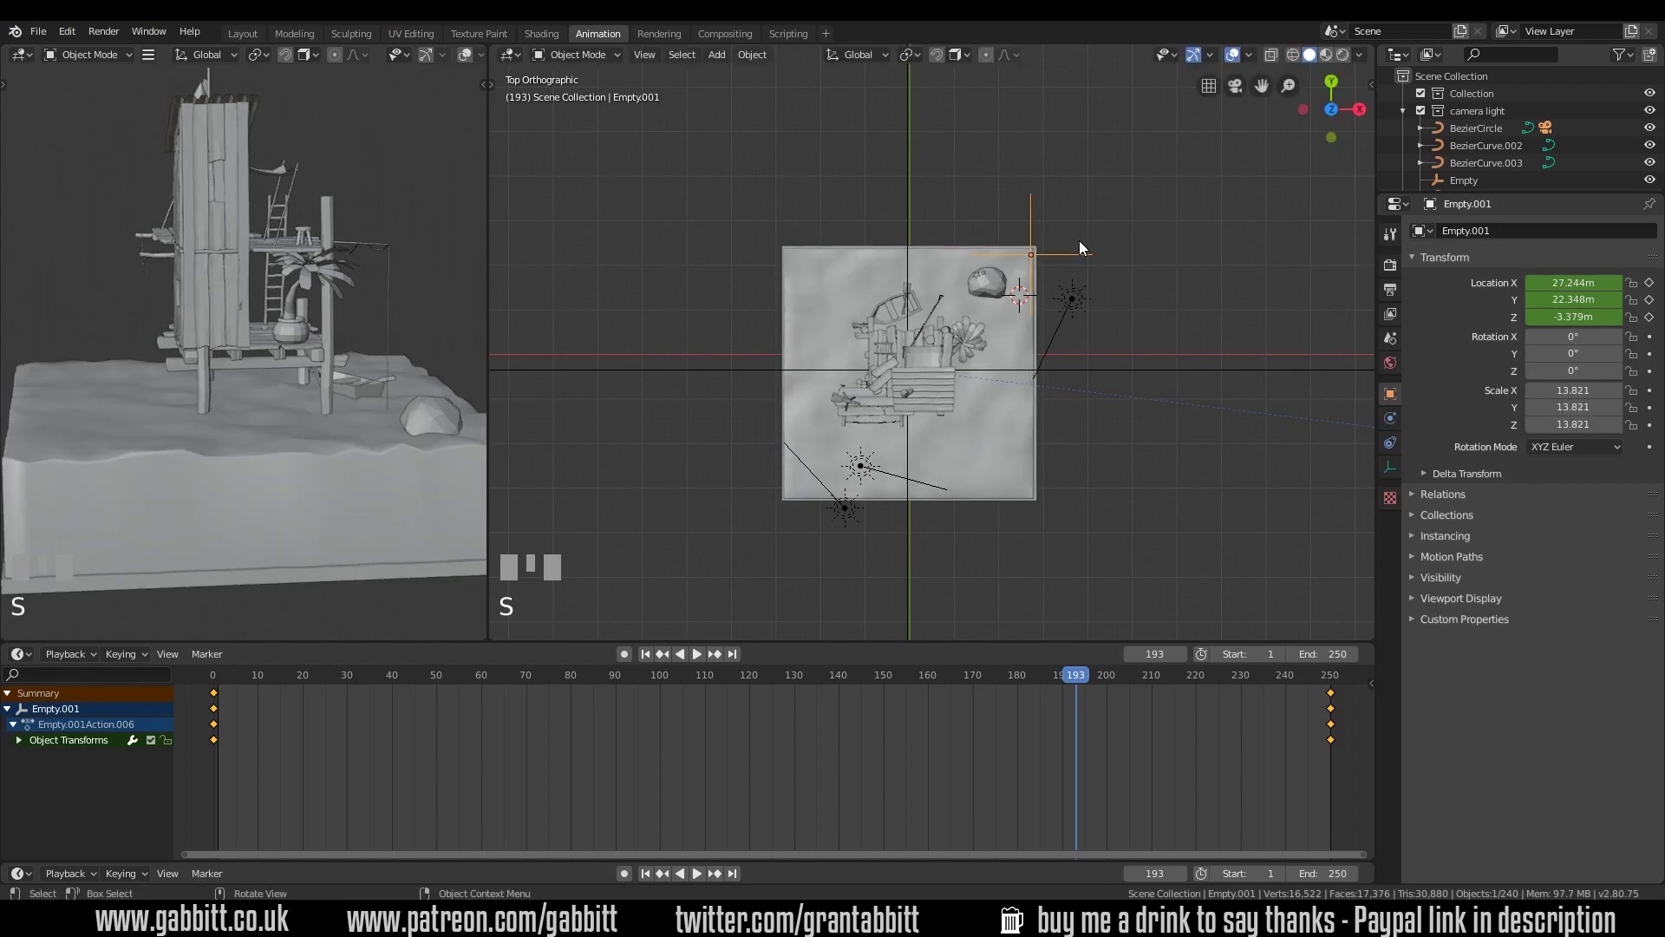
pyautogui.press('ctrl+a')
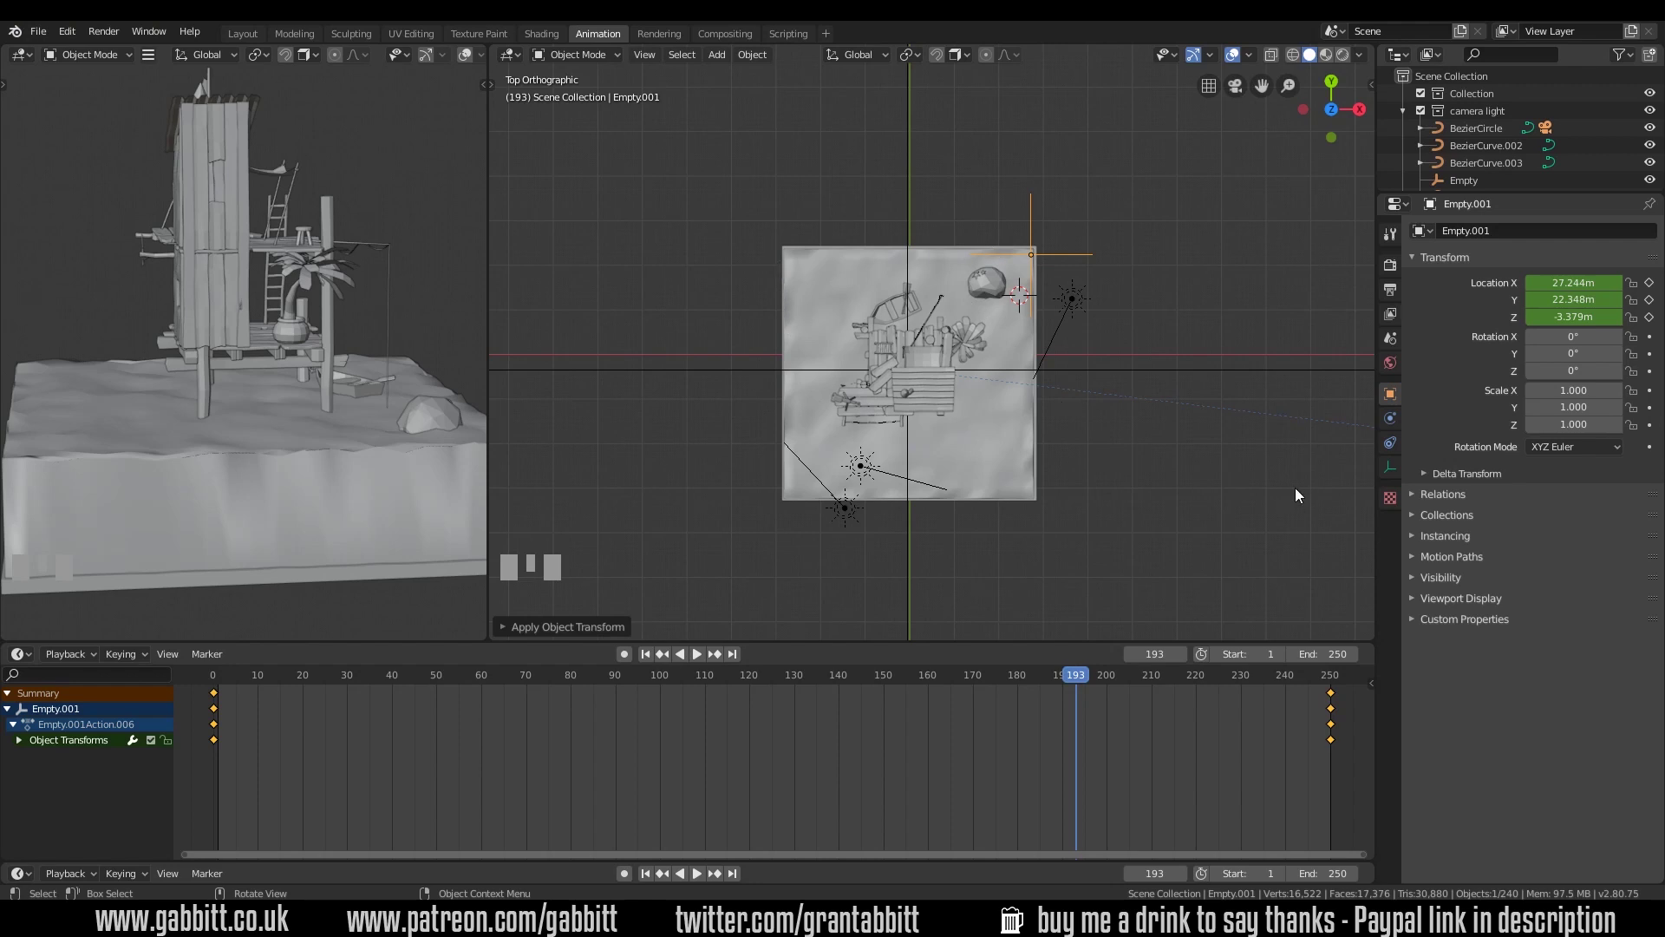
pyautogui.click(997, 467)
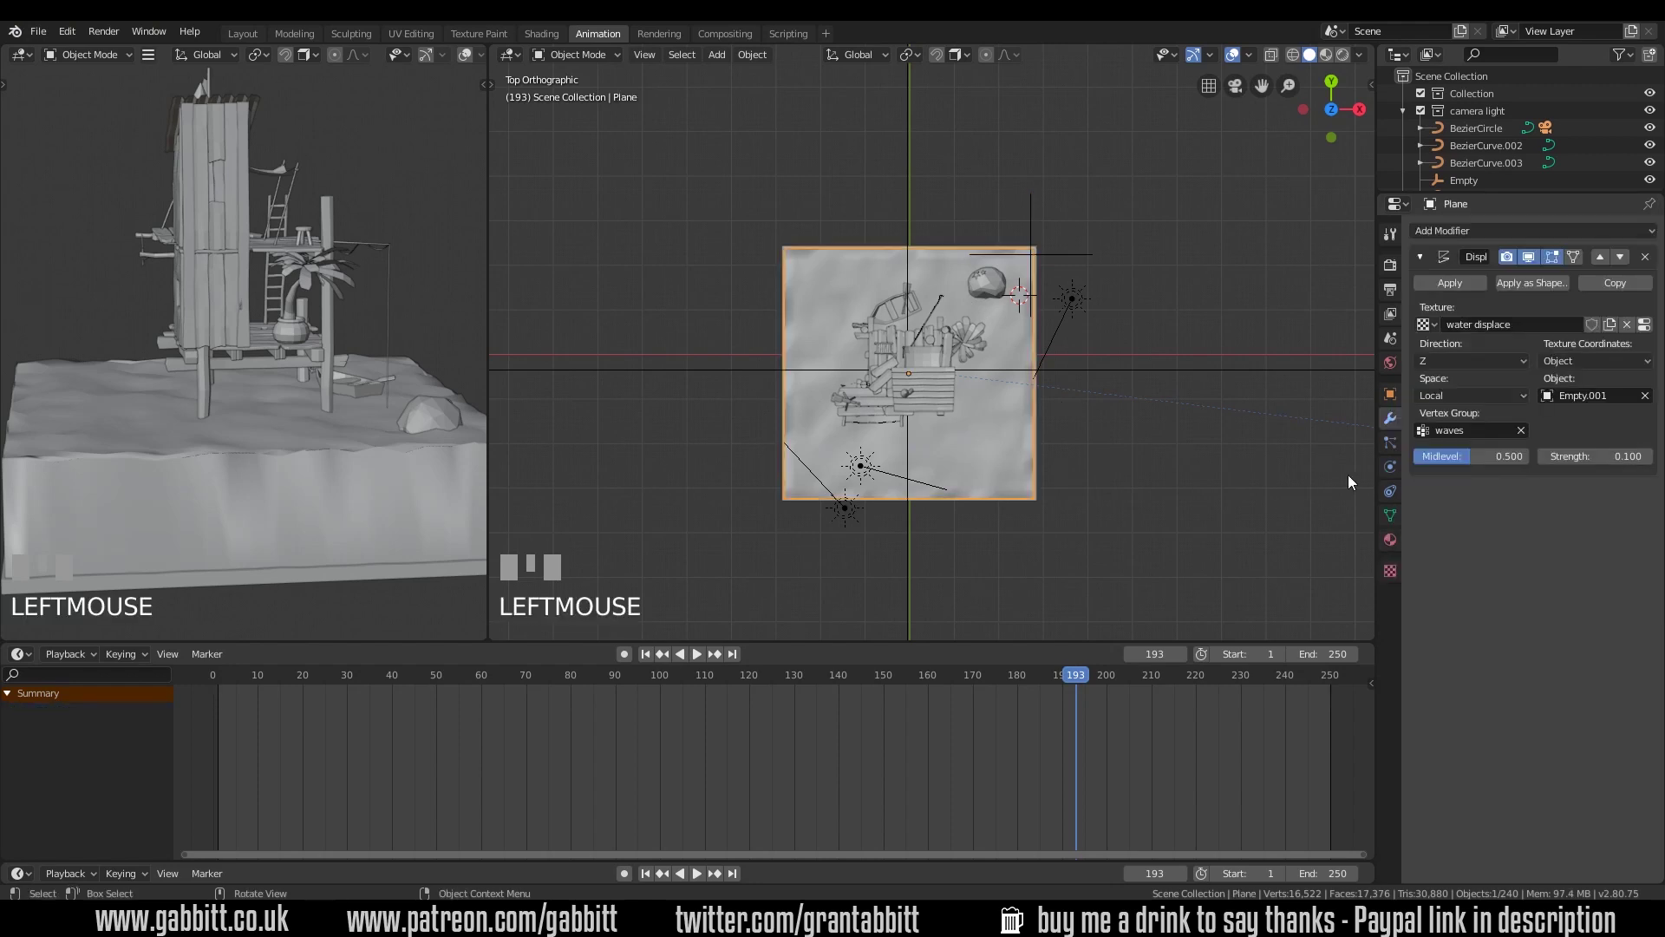
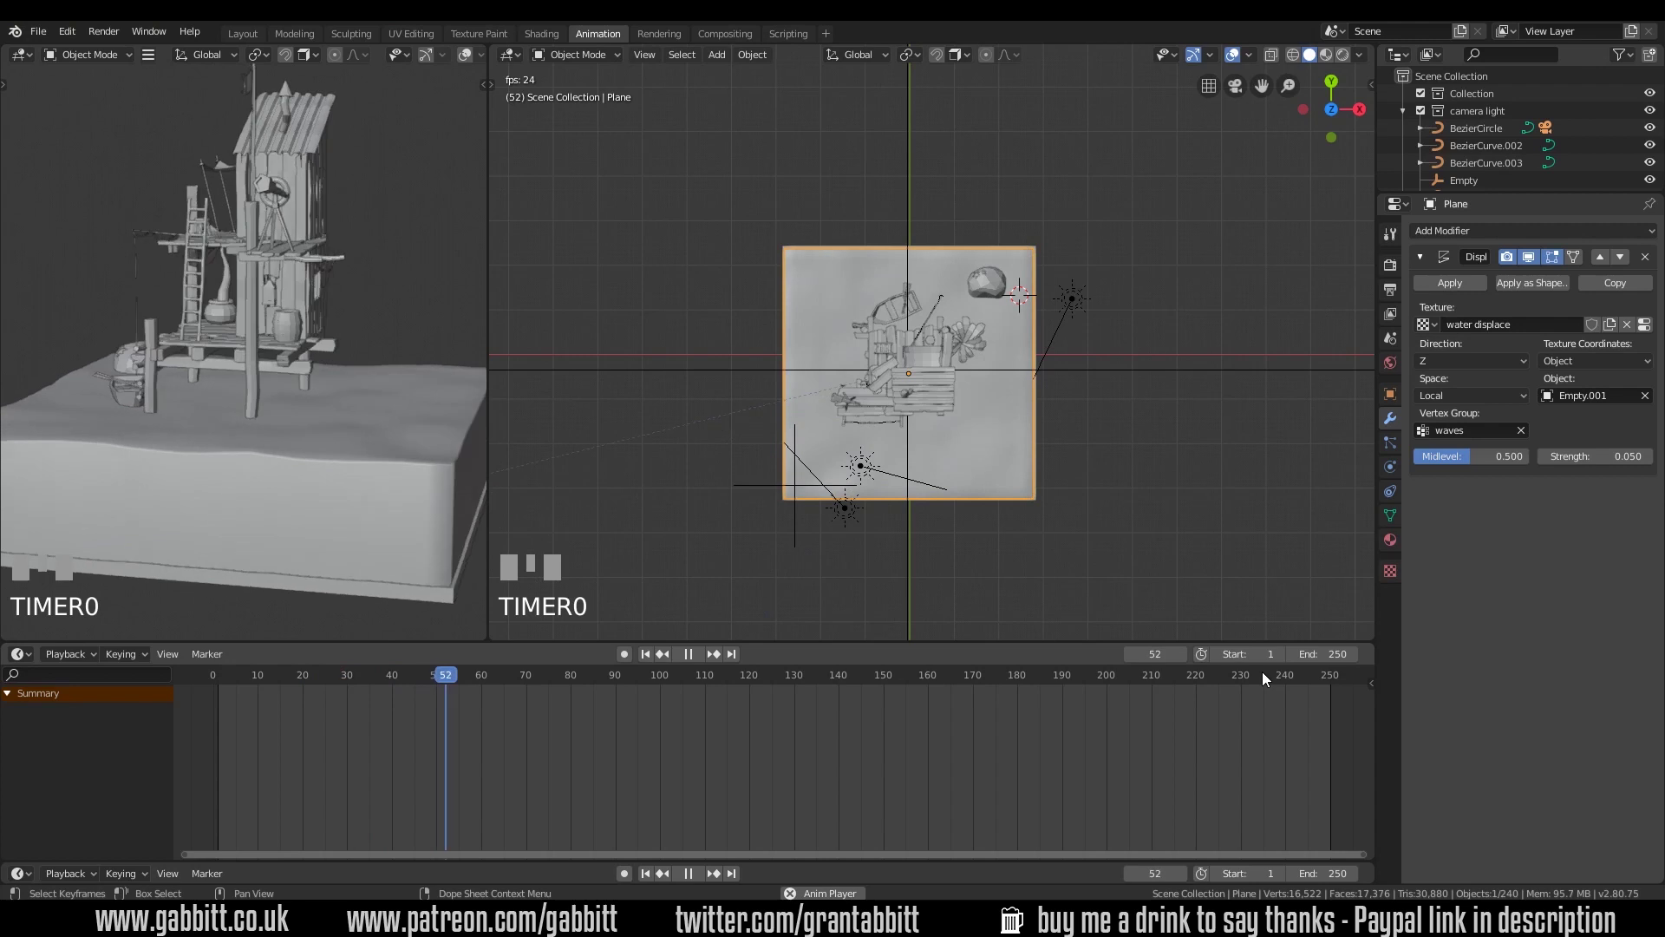
# Stop playback, scrub the timeline and start moving Empty.001's frame-250 keyframes
pyautogui.press('space')
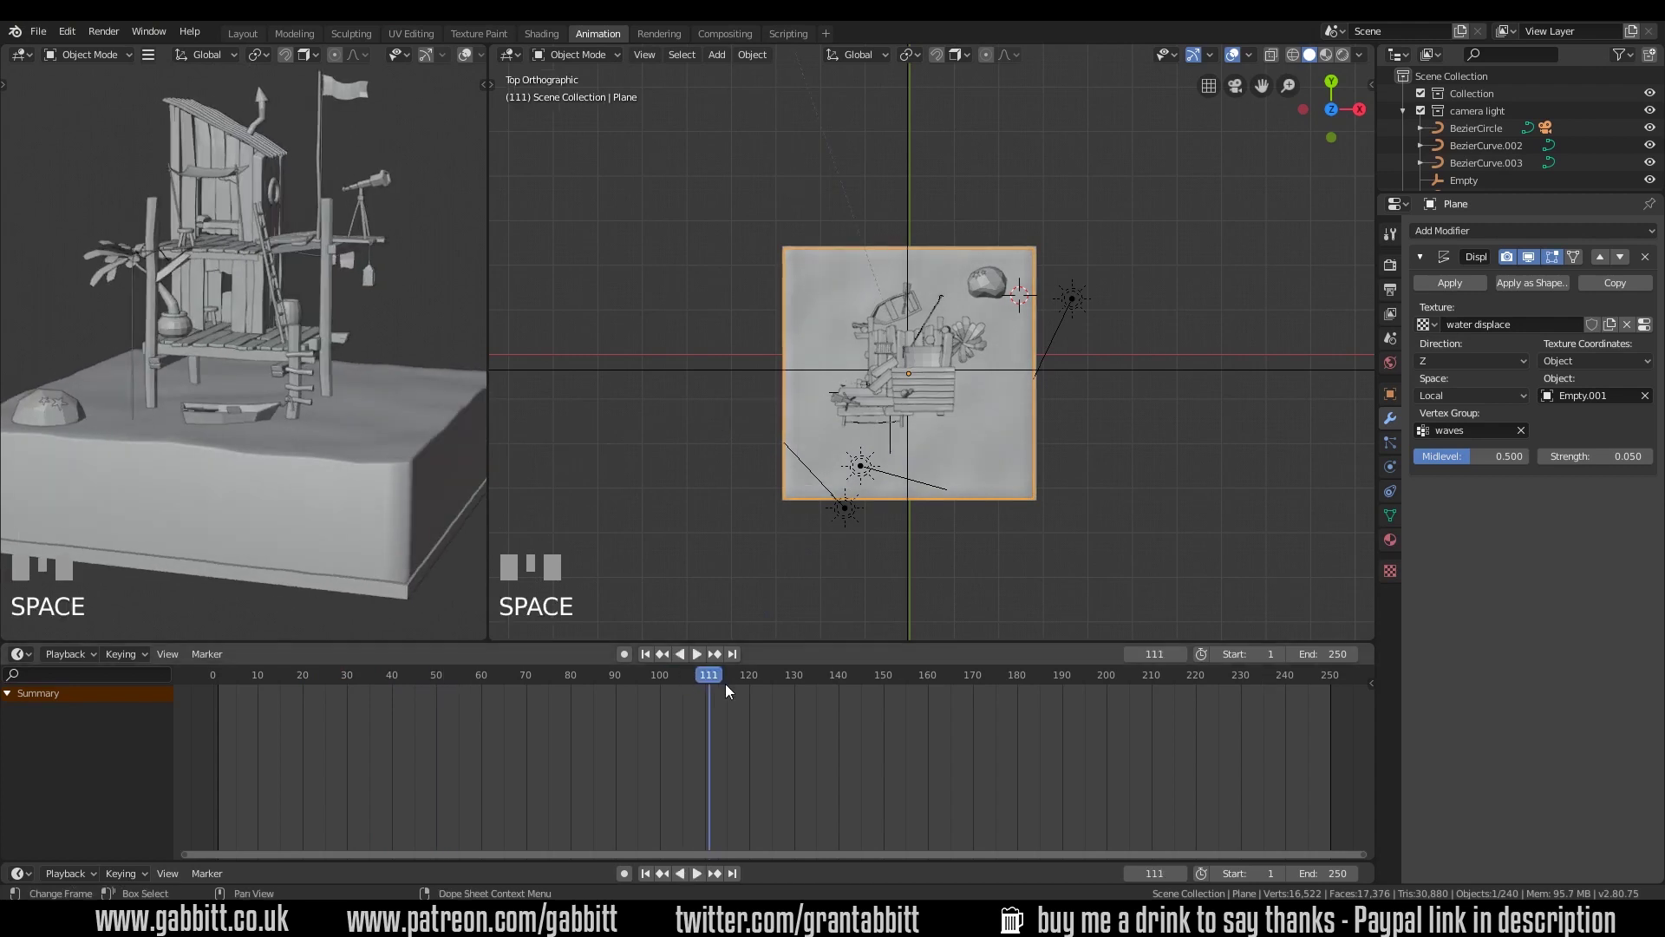
pyautogui.moveTo(229, 688); pyautogui.dragTo(766, 538)
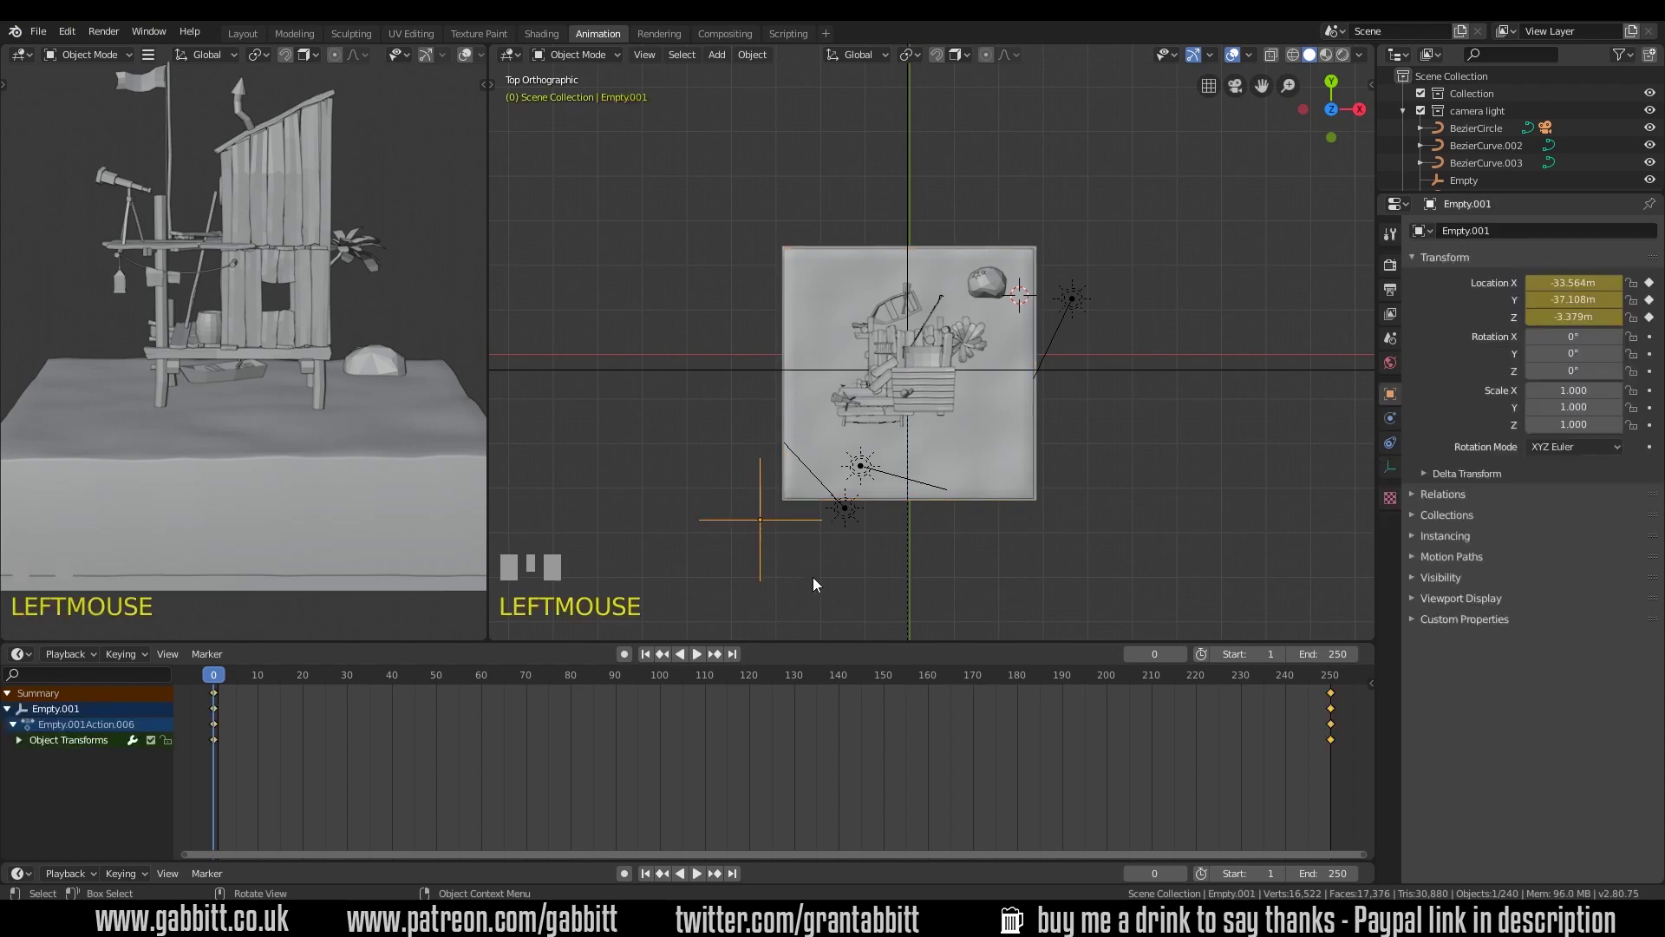
pyautogui.click(1335, 701)
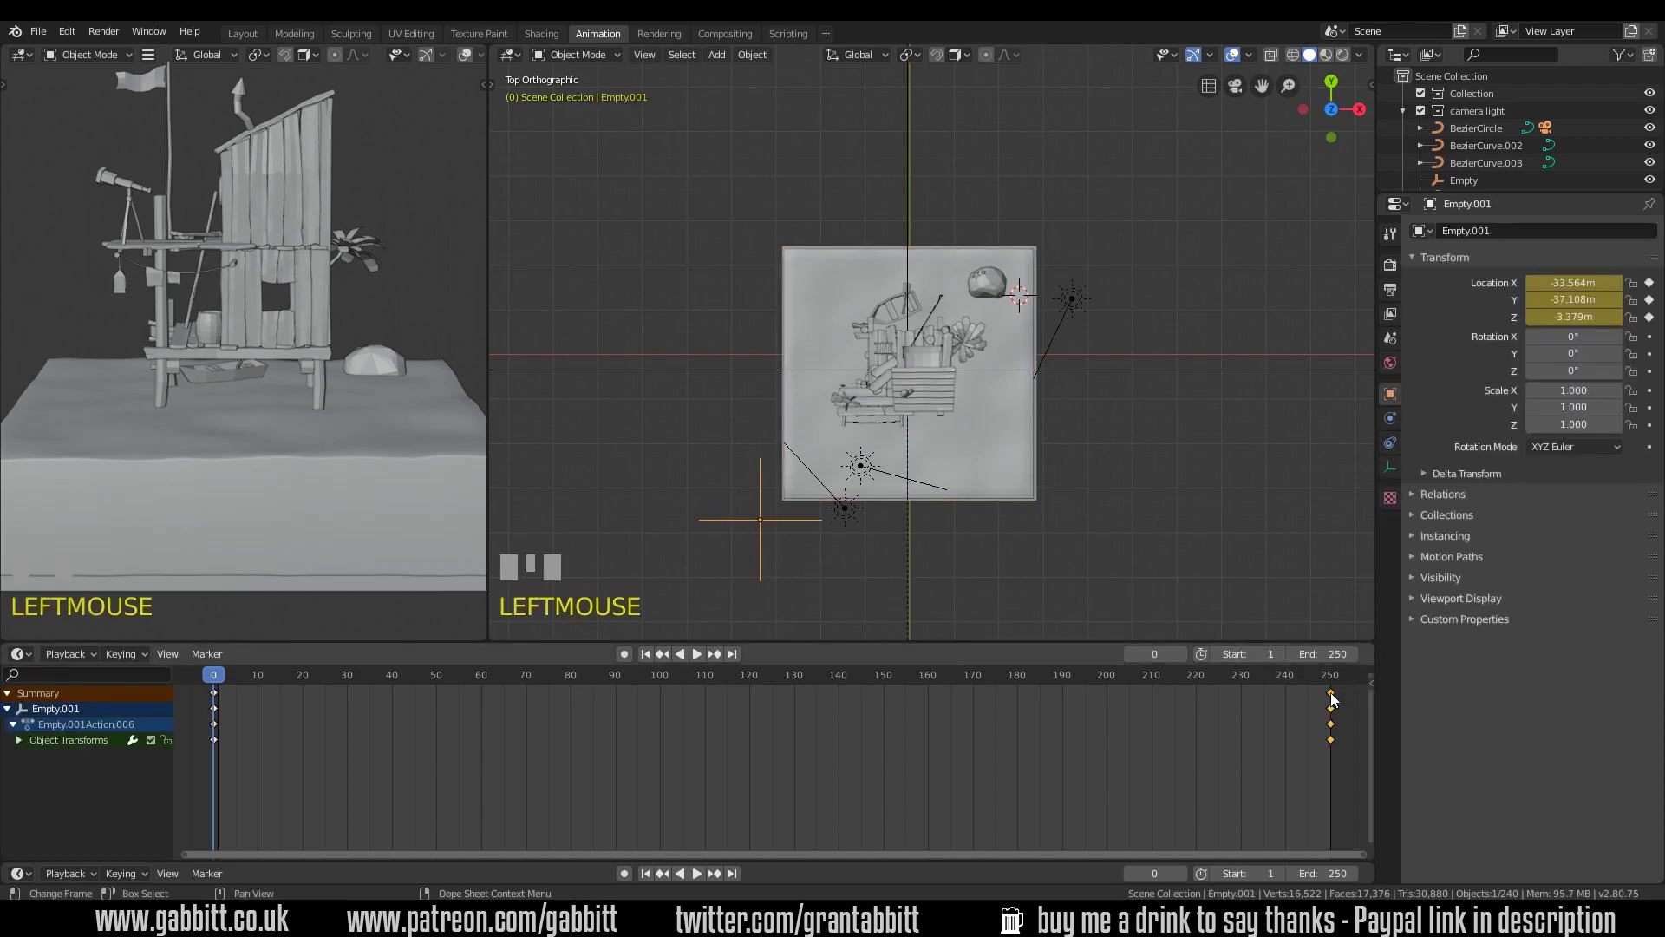
pyautogui.press('g')
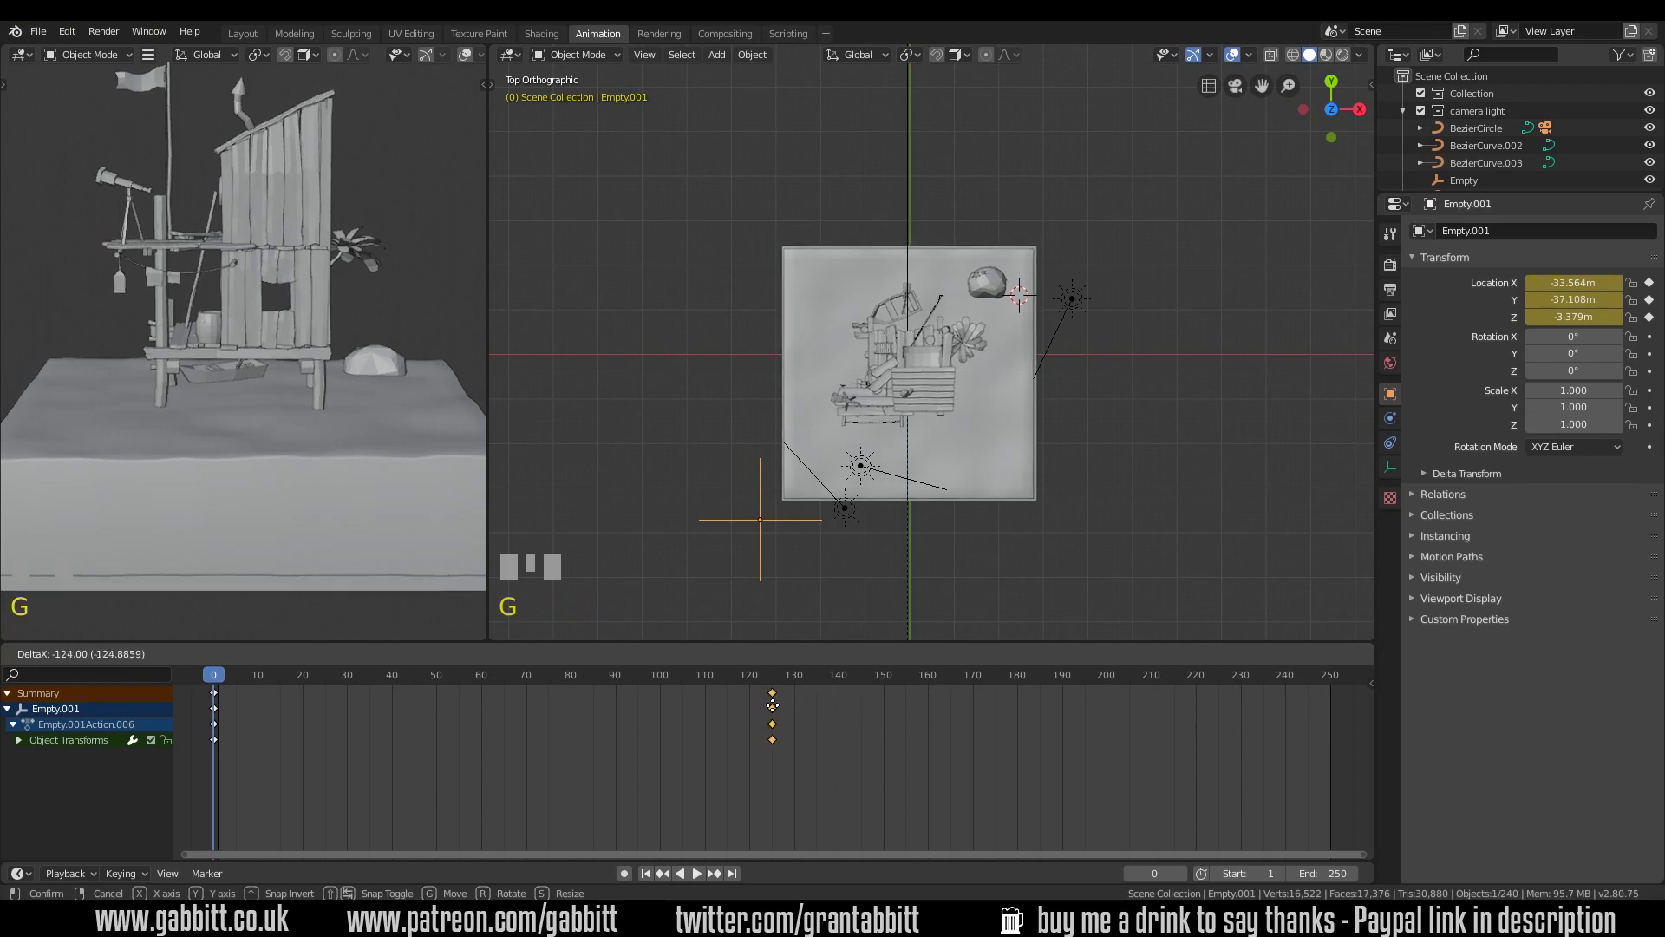
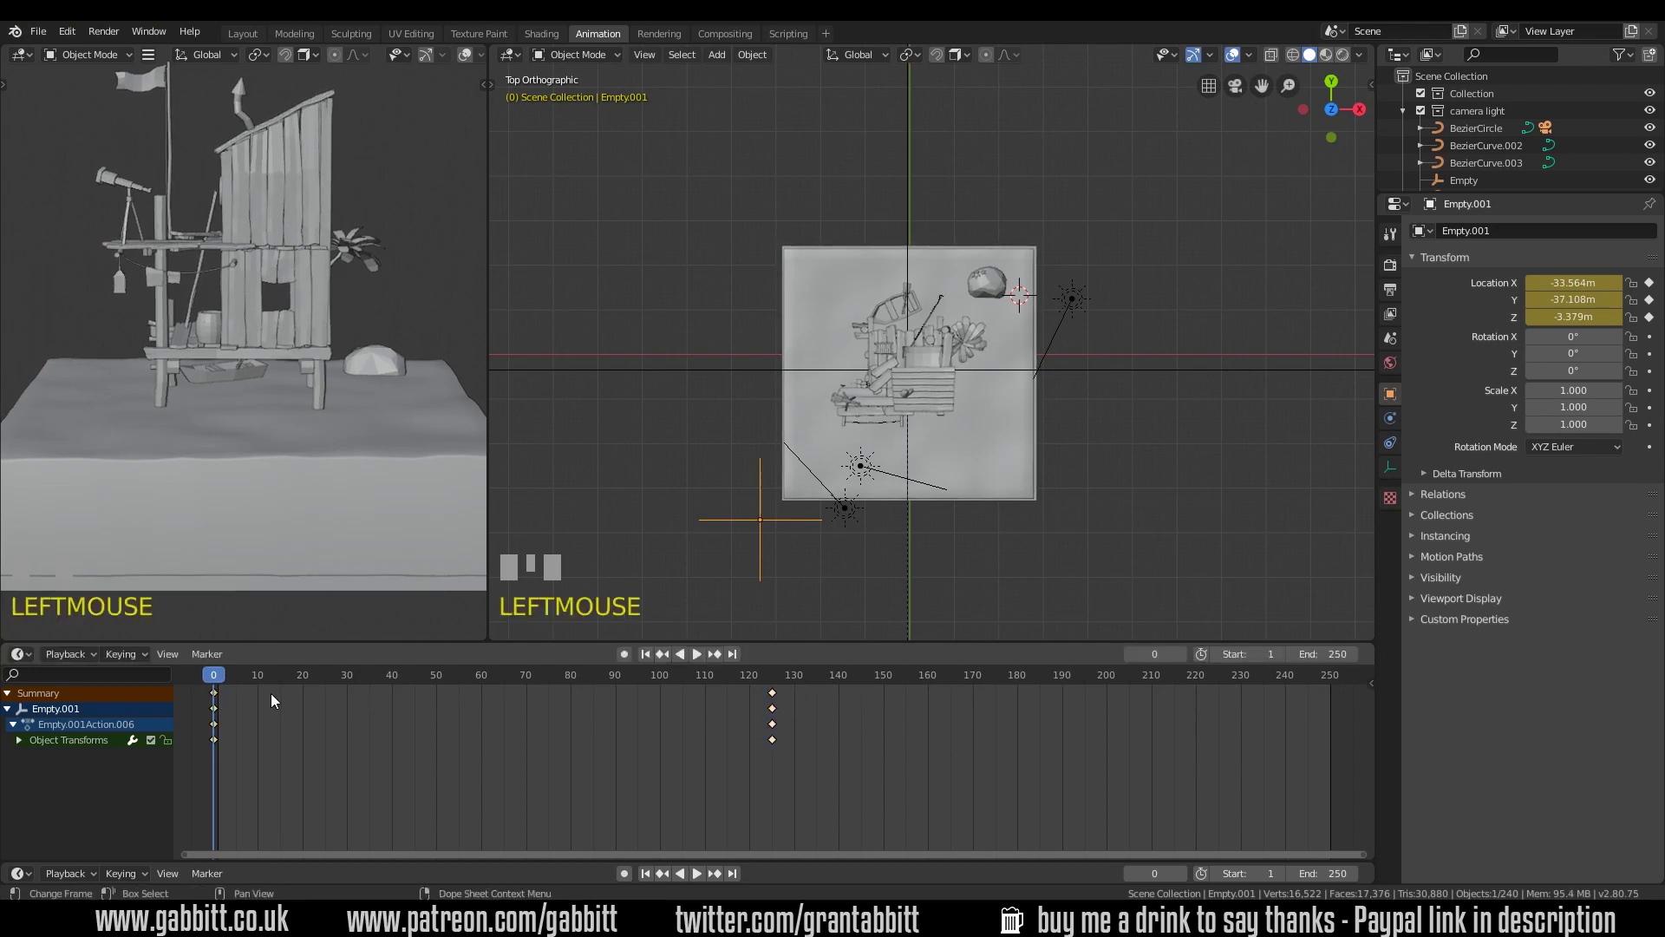
# Play and stop the empty's animation, then return to frame 0
pyautogui.moveTo(1336, 692); pyautogui.dragTo(667, 686)
pyautogui.press('ctrl+v')
pyautogui.press('space')
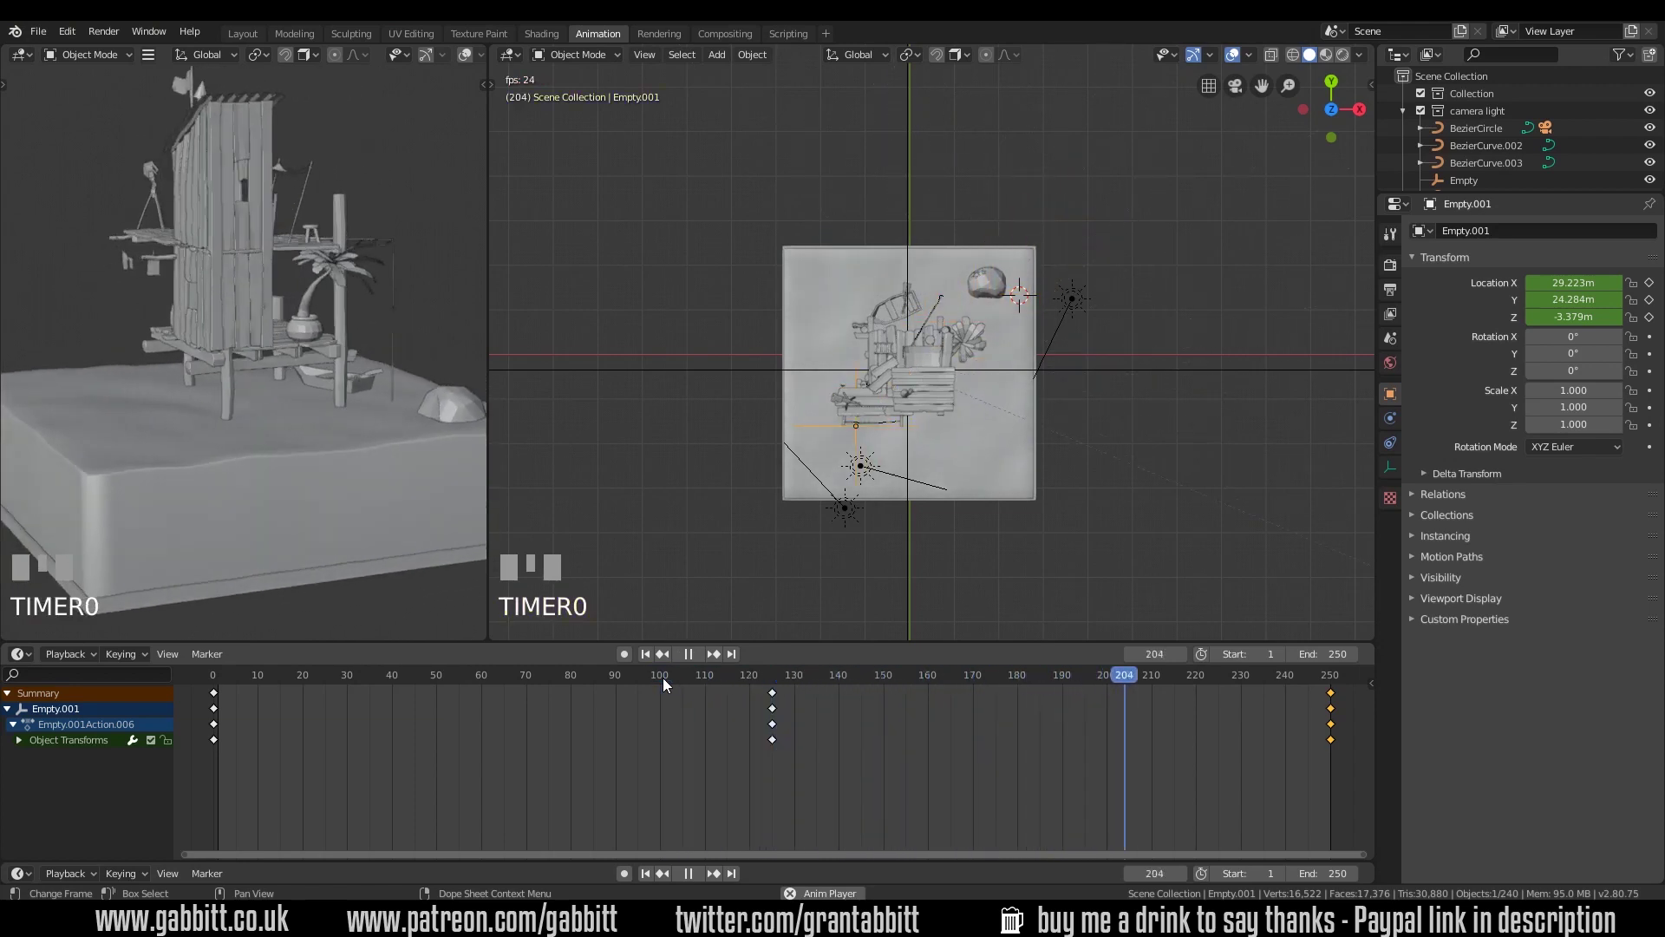
pyautogui.press('space')
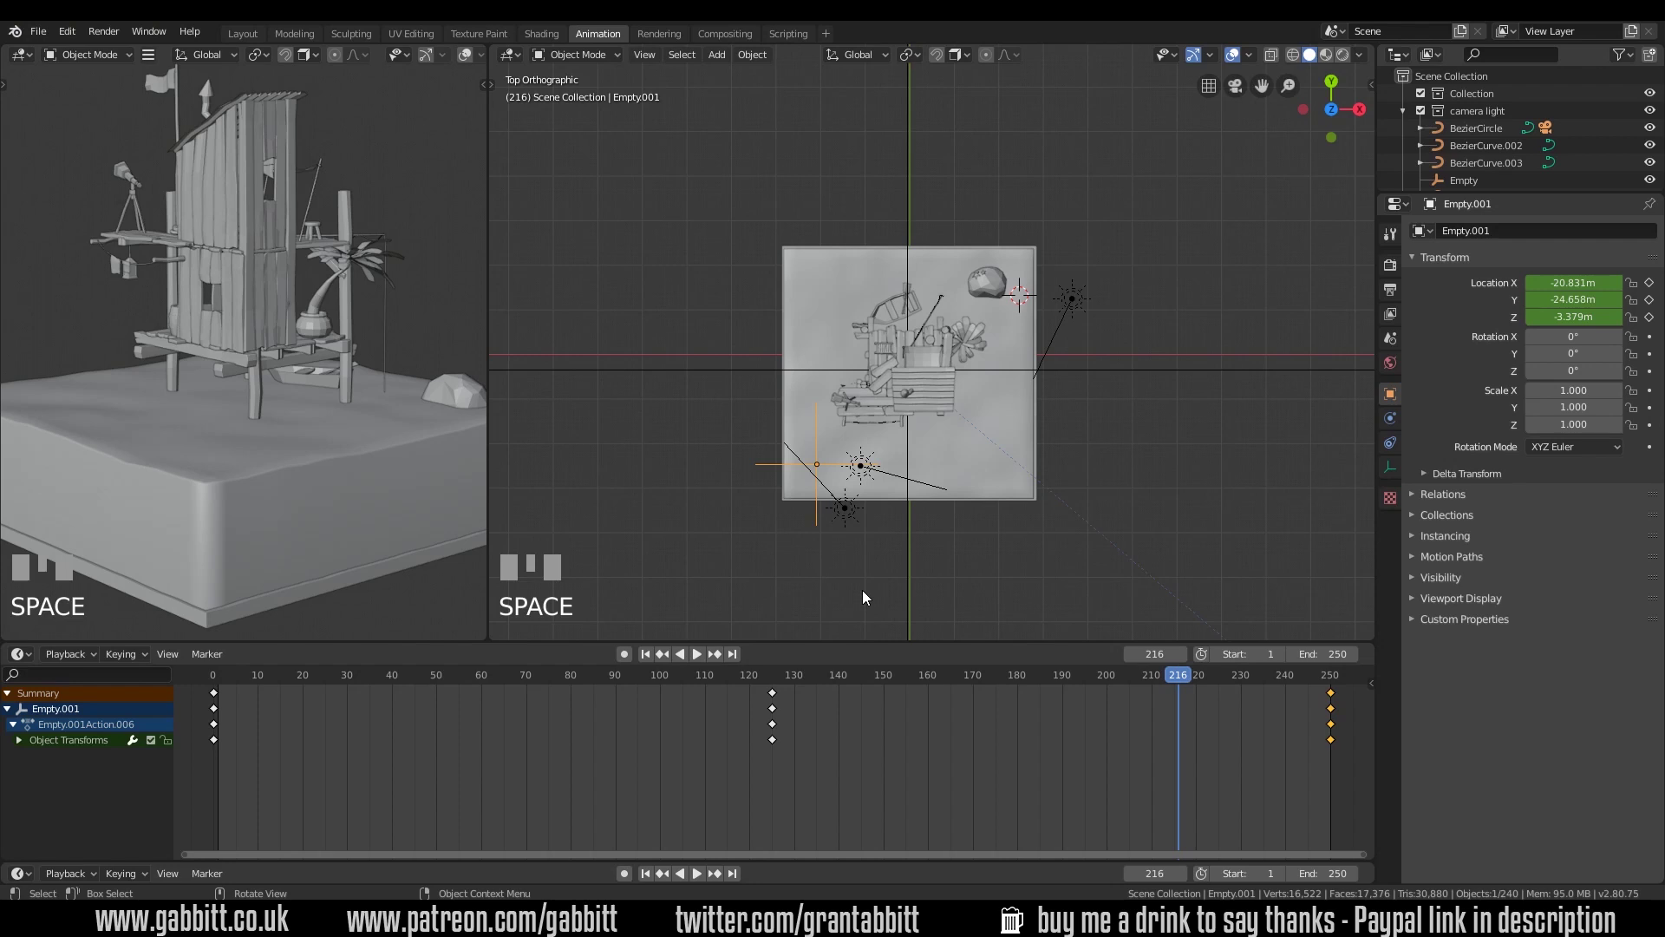
pyautogui.click(219, 680)
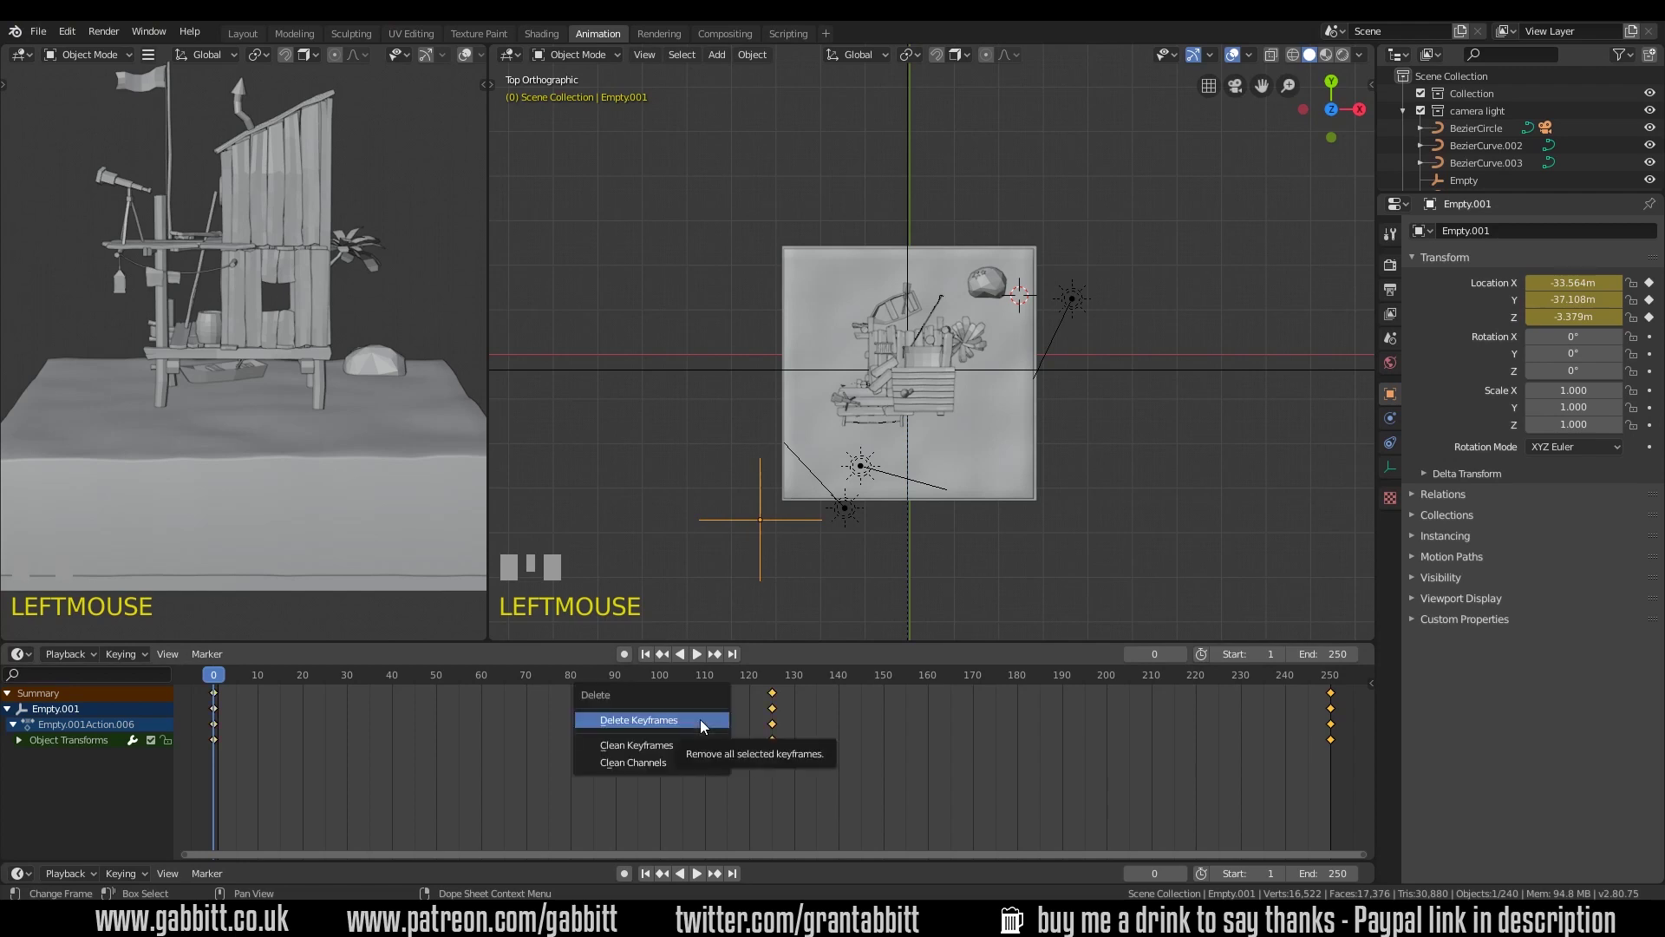
# Delete the empty's location keyframes and add a Bezier circle scaled up about 11.5 times
pyautogui.press('Delete')
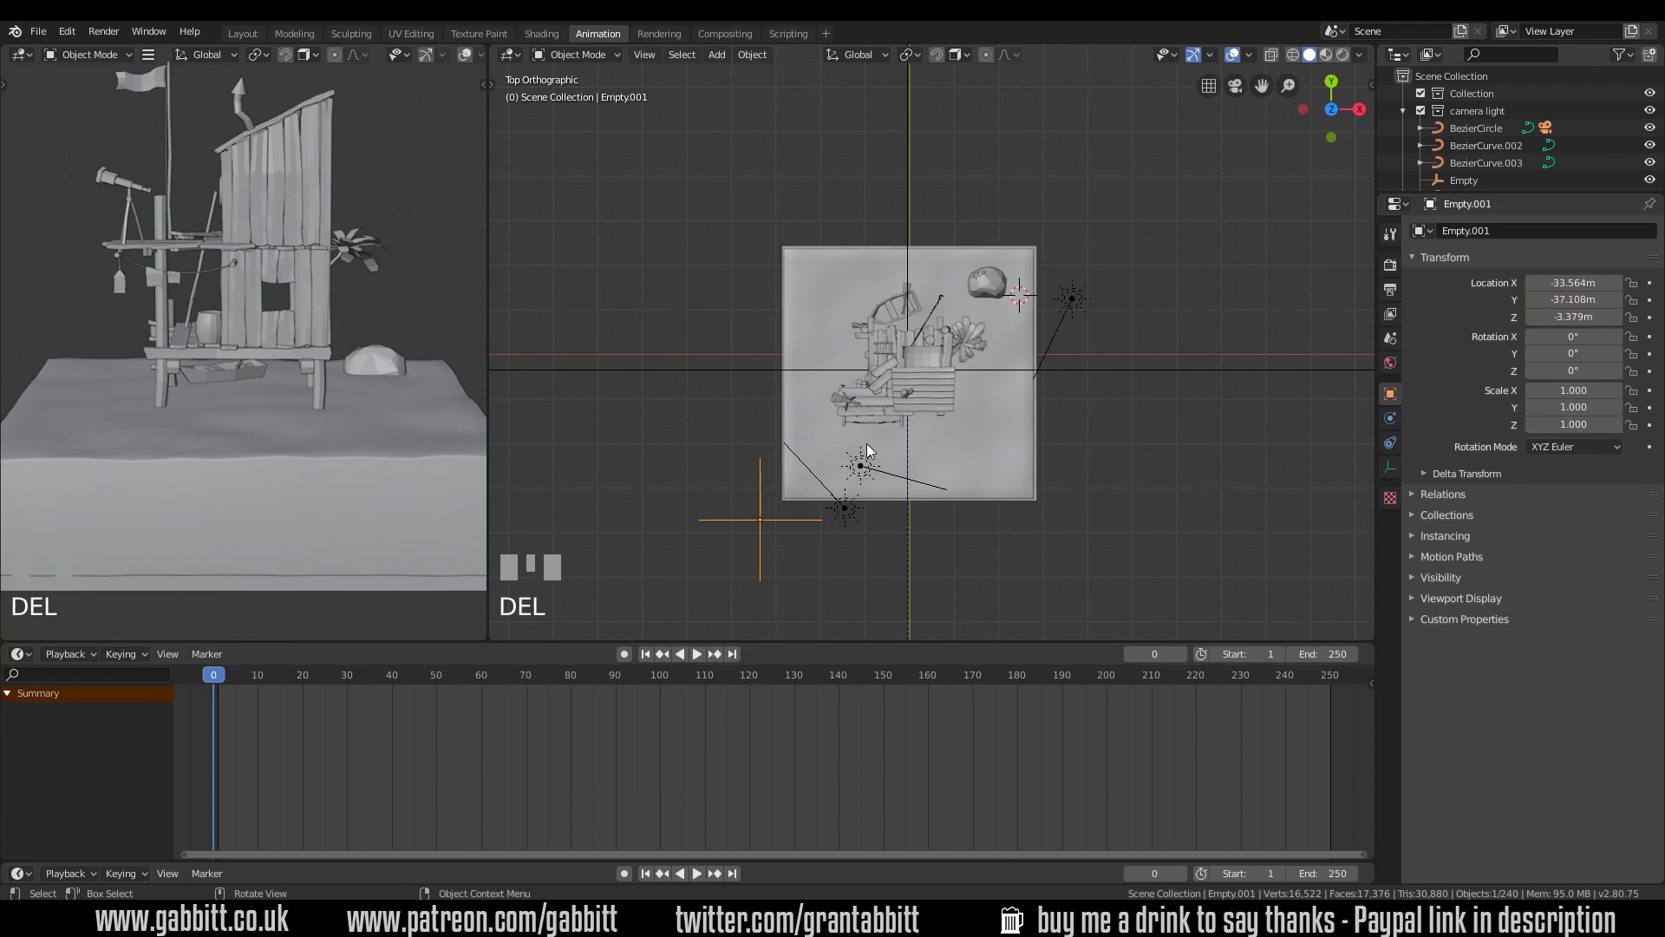
pyautogui.moveTo(791, 501); pyautogui.dragTo(827, 496)
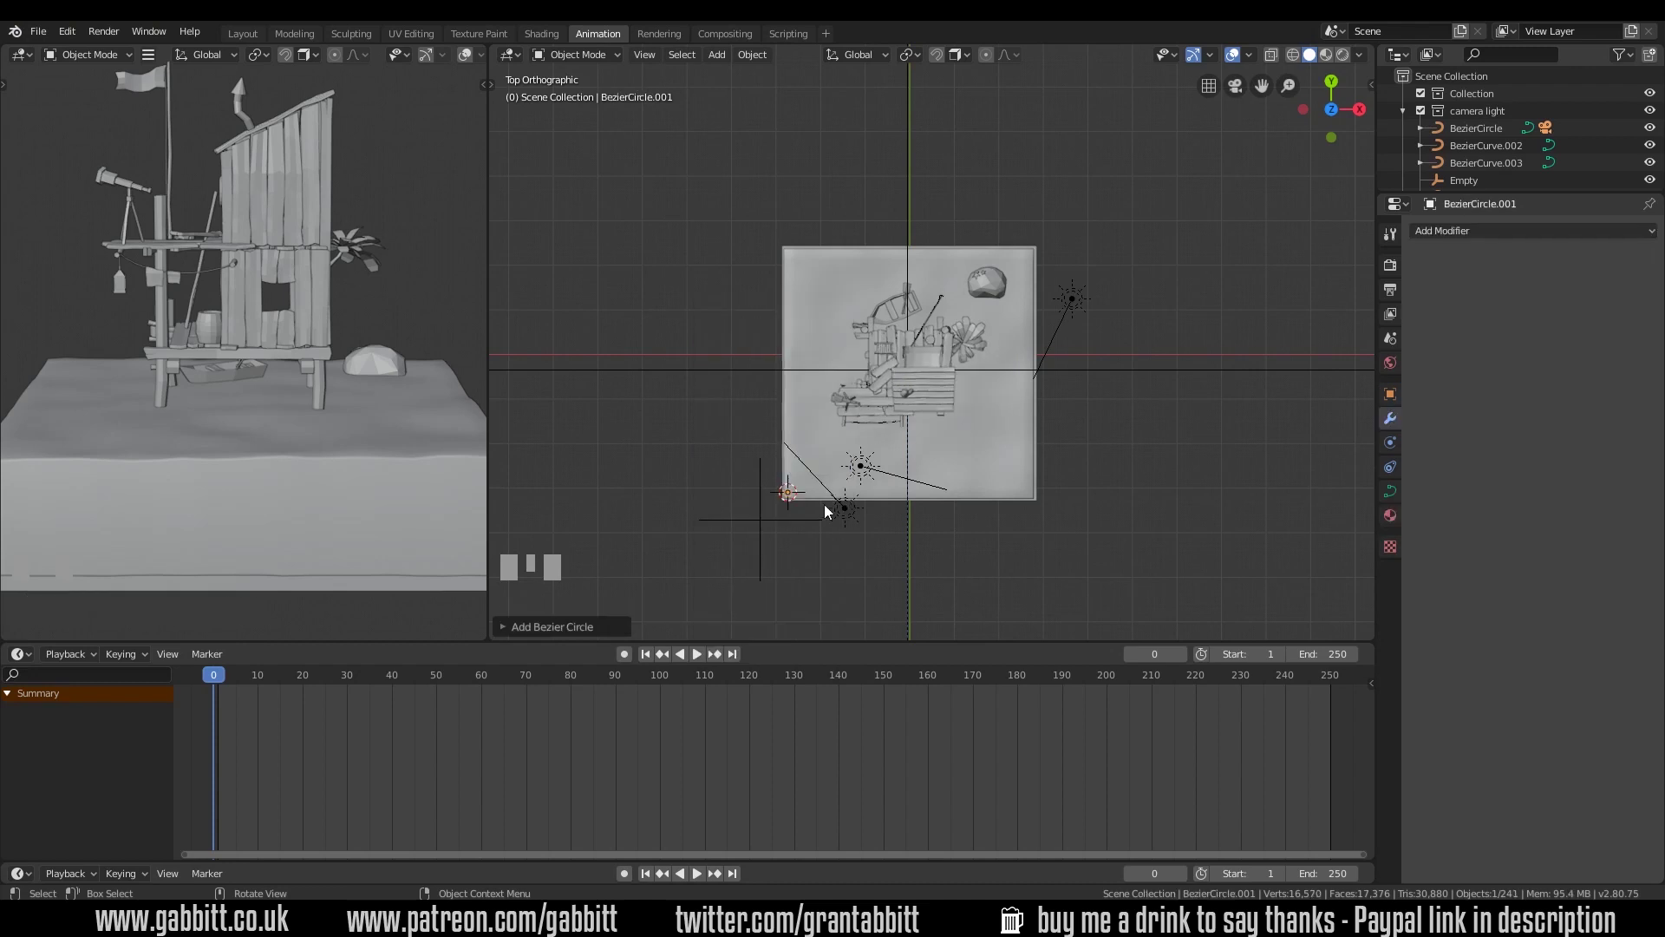
pyautogui.press('s')
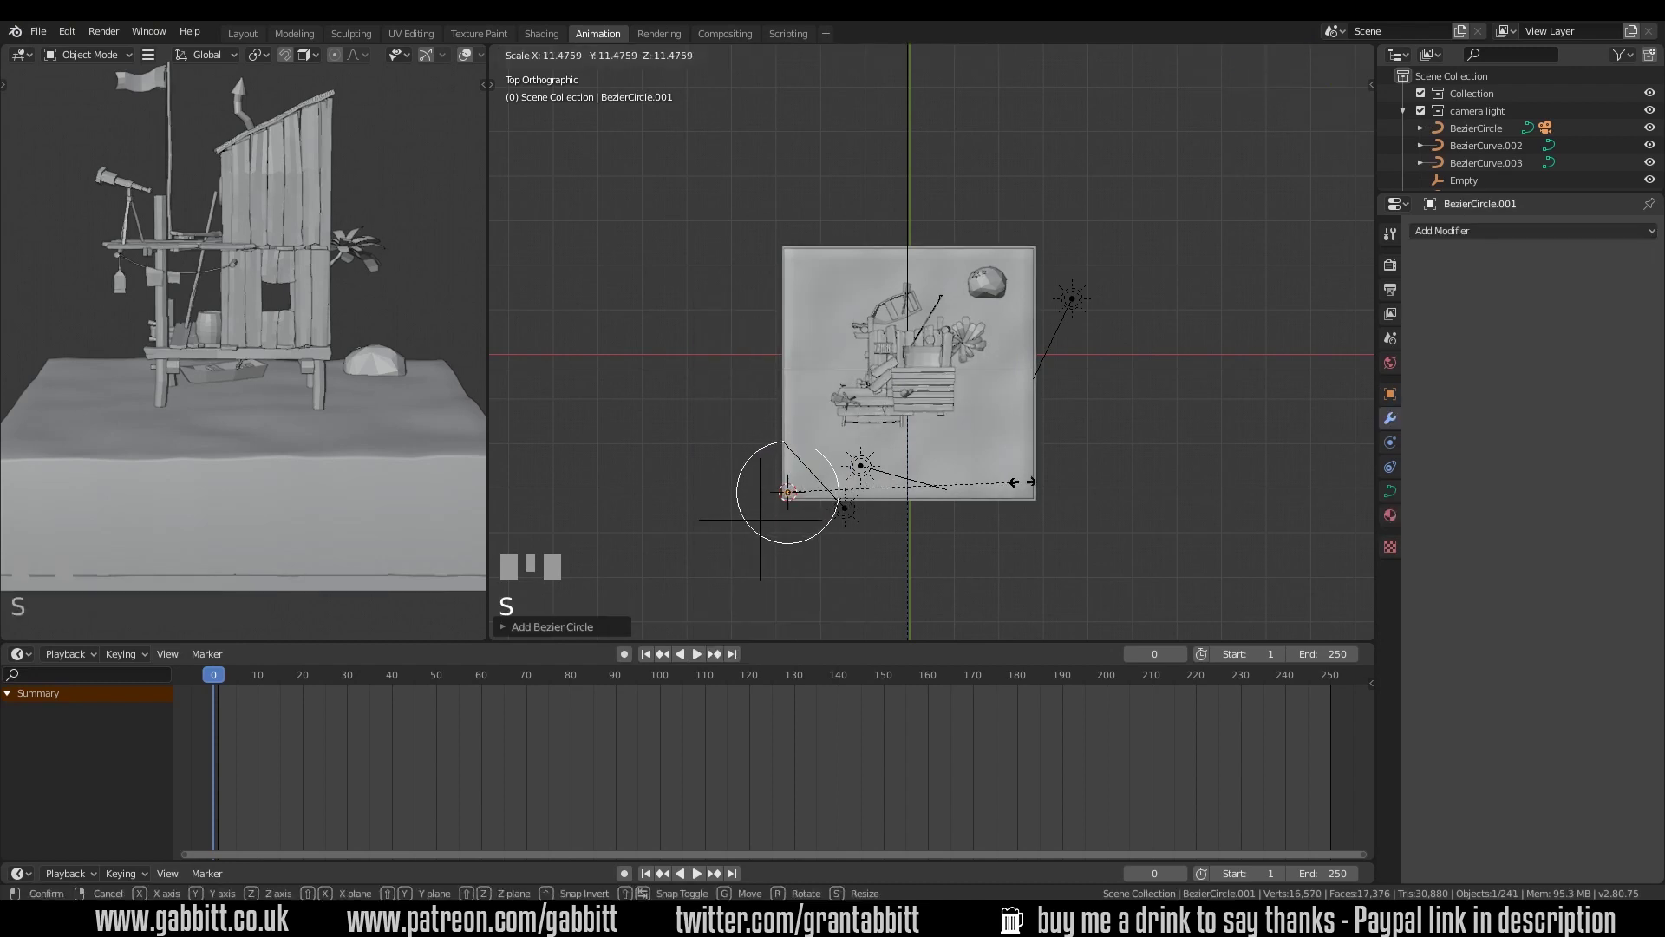
pyautogui.click(781, 525)
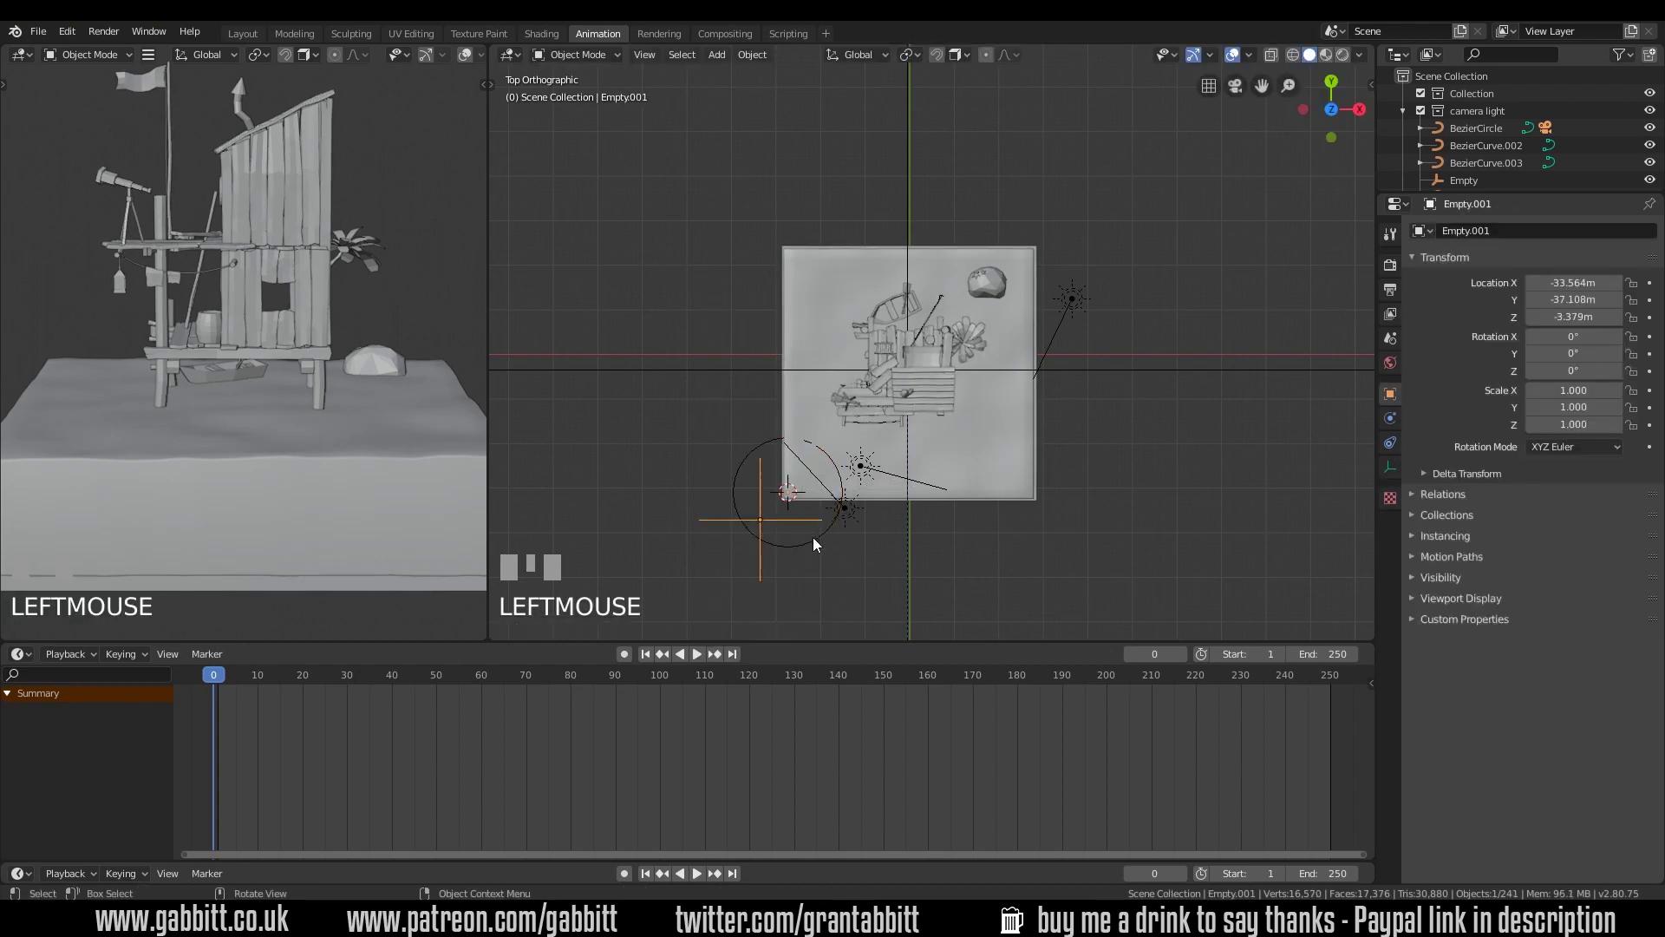
# Select Empty.001 together with the Bezier circle
pyautogui.click(818, 543)
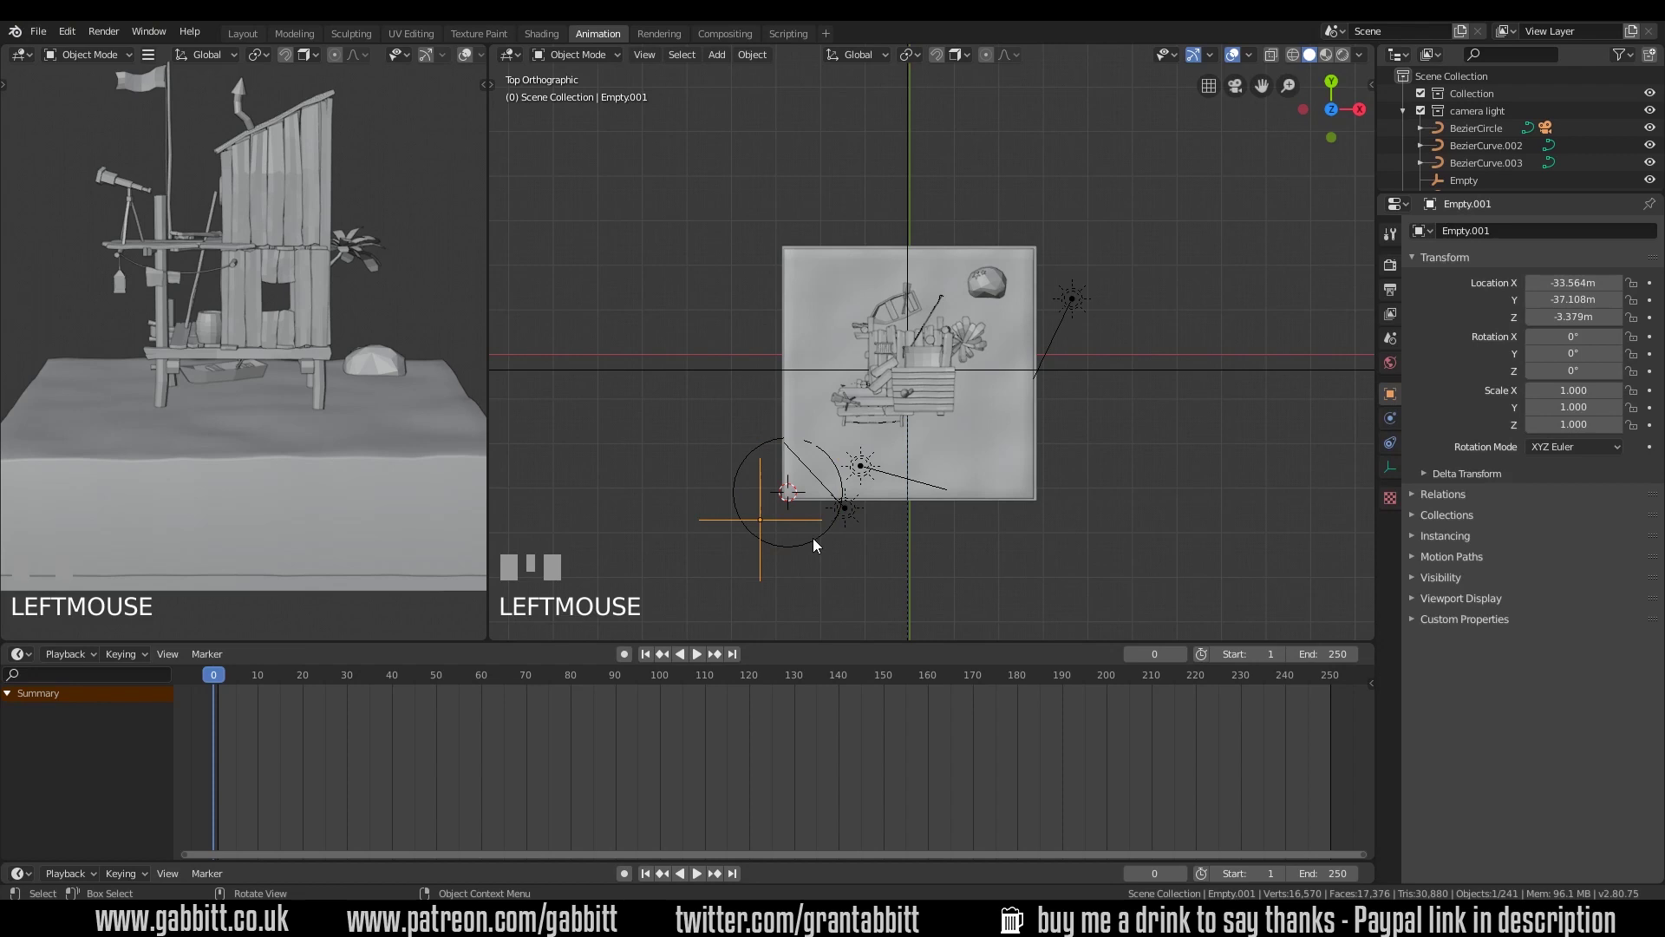
pyautogui.click(818, 545)
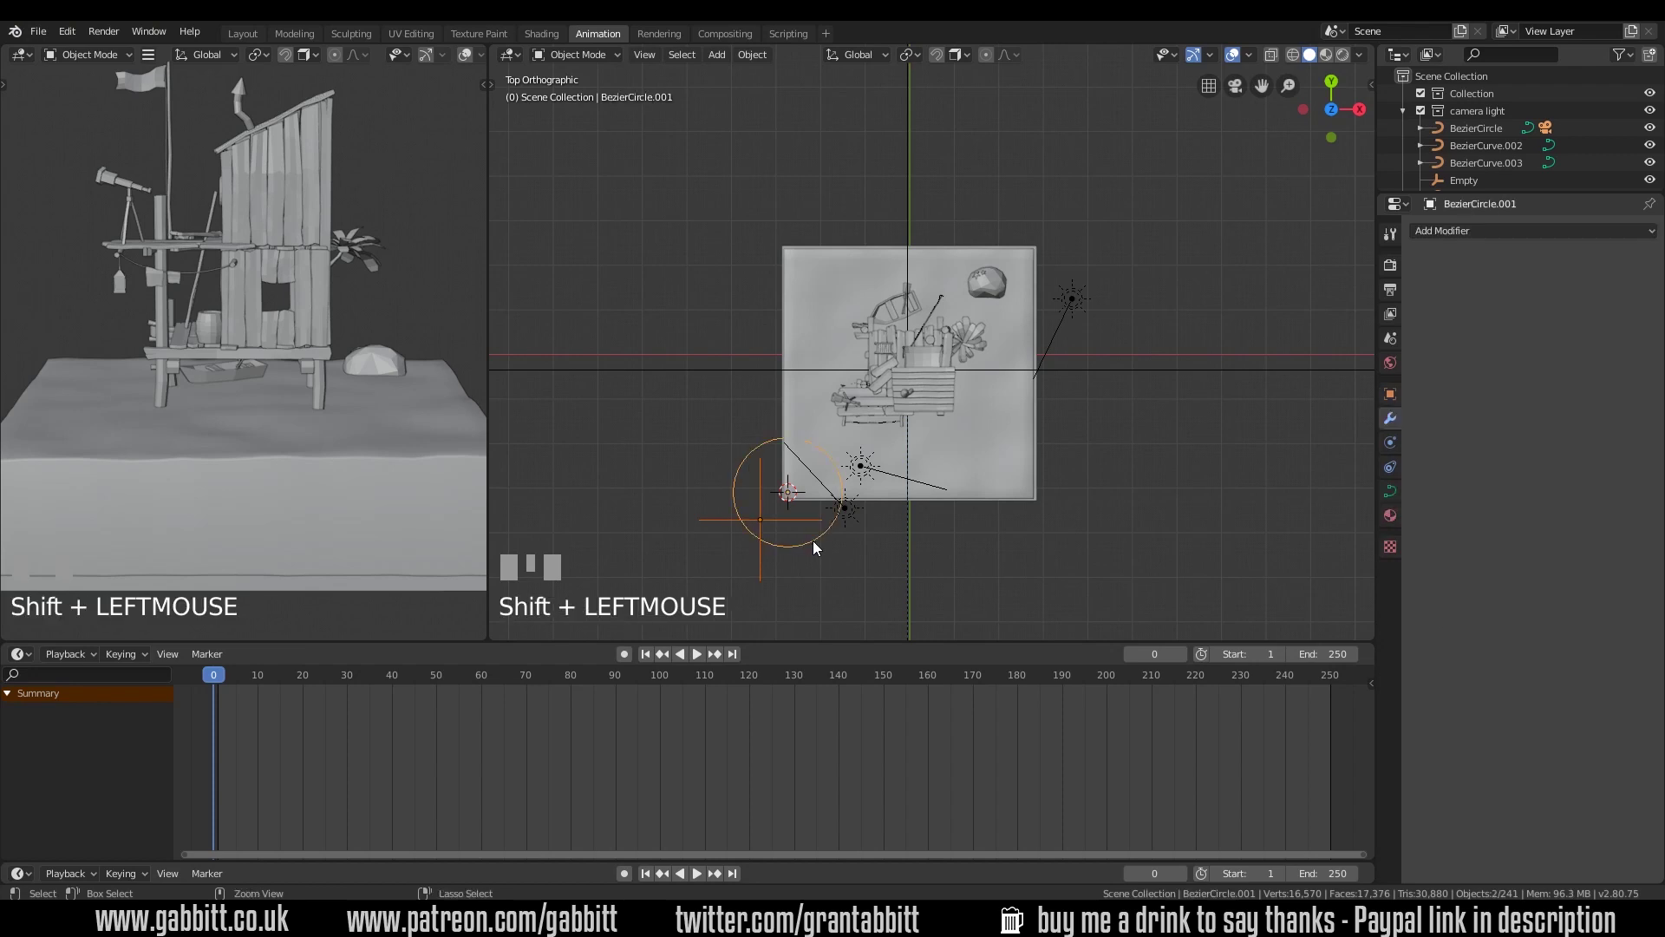
# Parent the empty to the circle with Follow Path and scrub through the 250-frame motion
pyautogui.press('ctrl+p')
pyautogui.moveTo(242, 677); pyautogui.dragTo(942, 644)
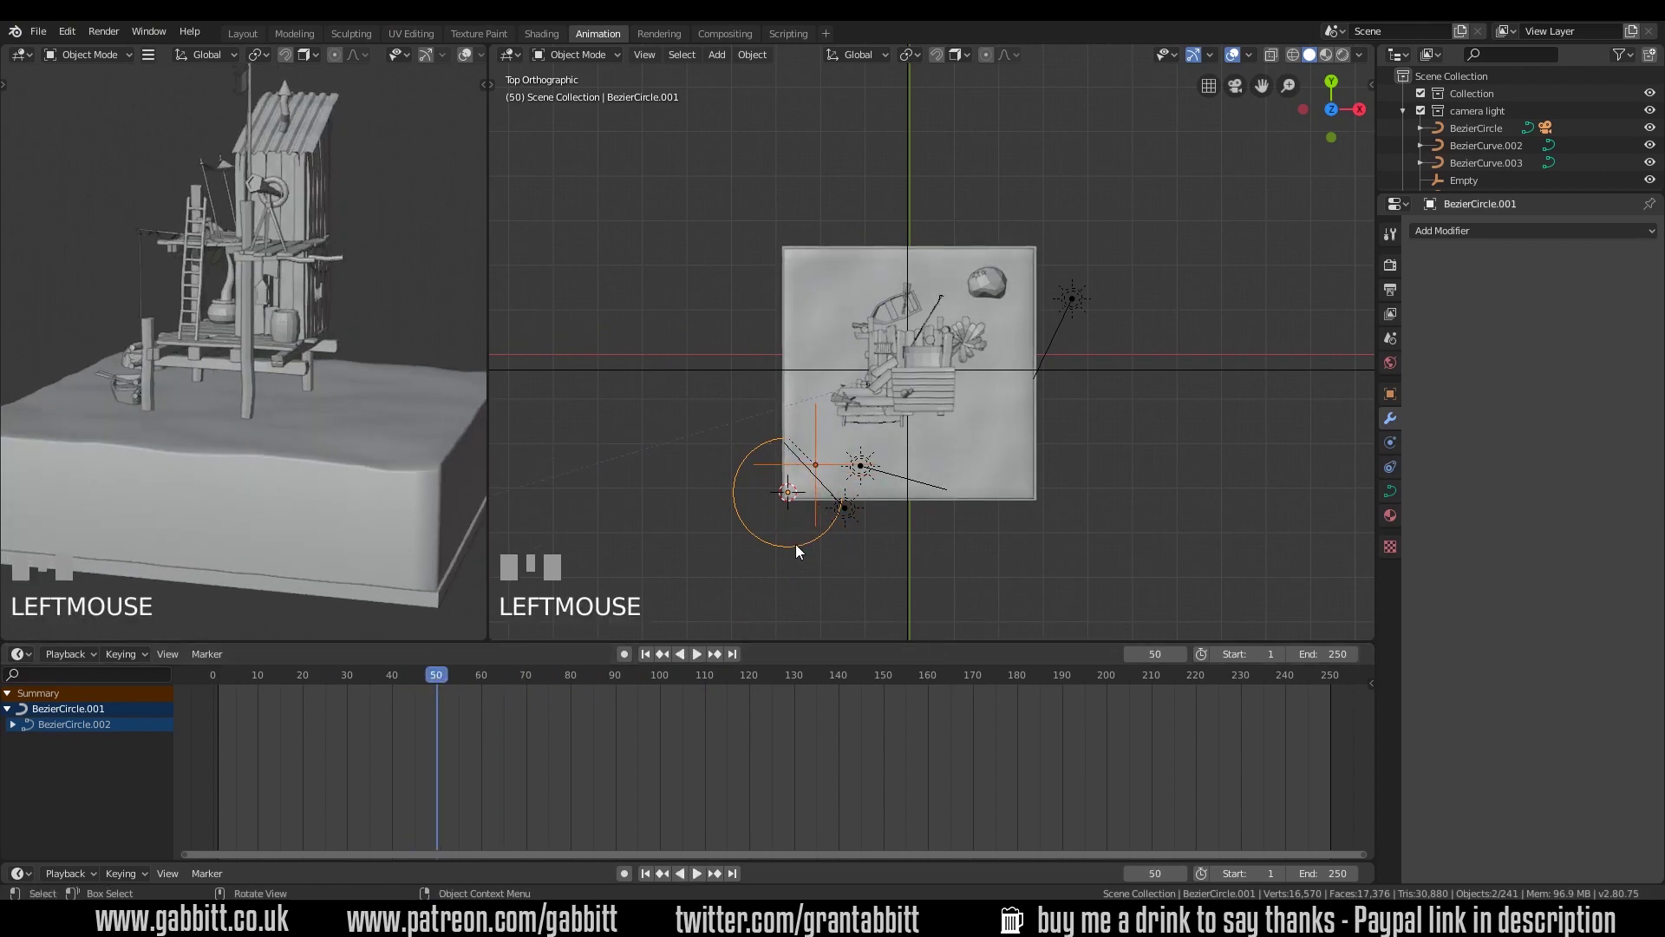
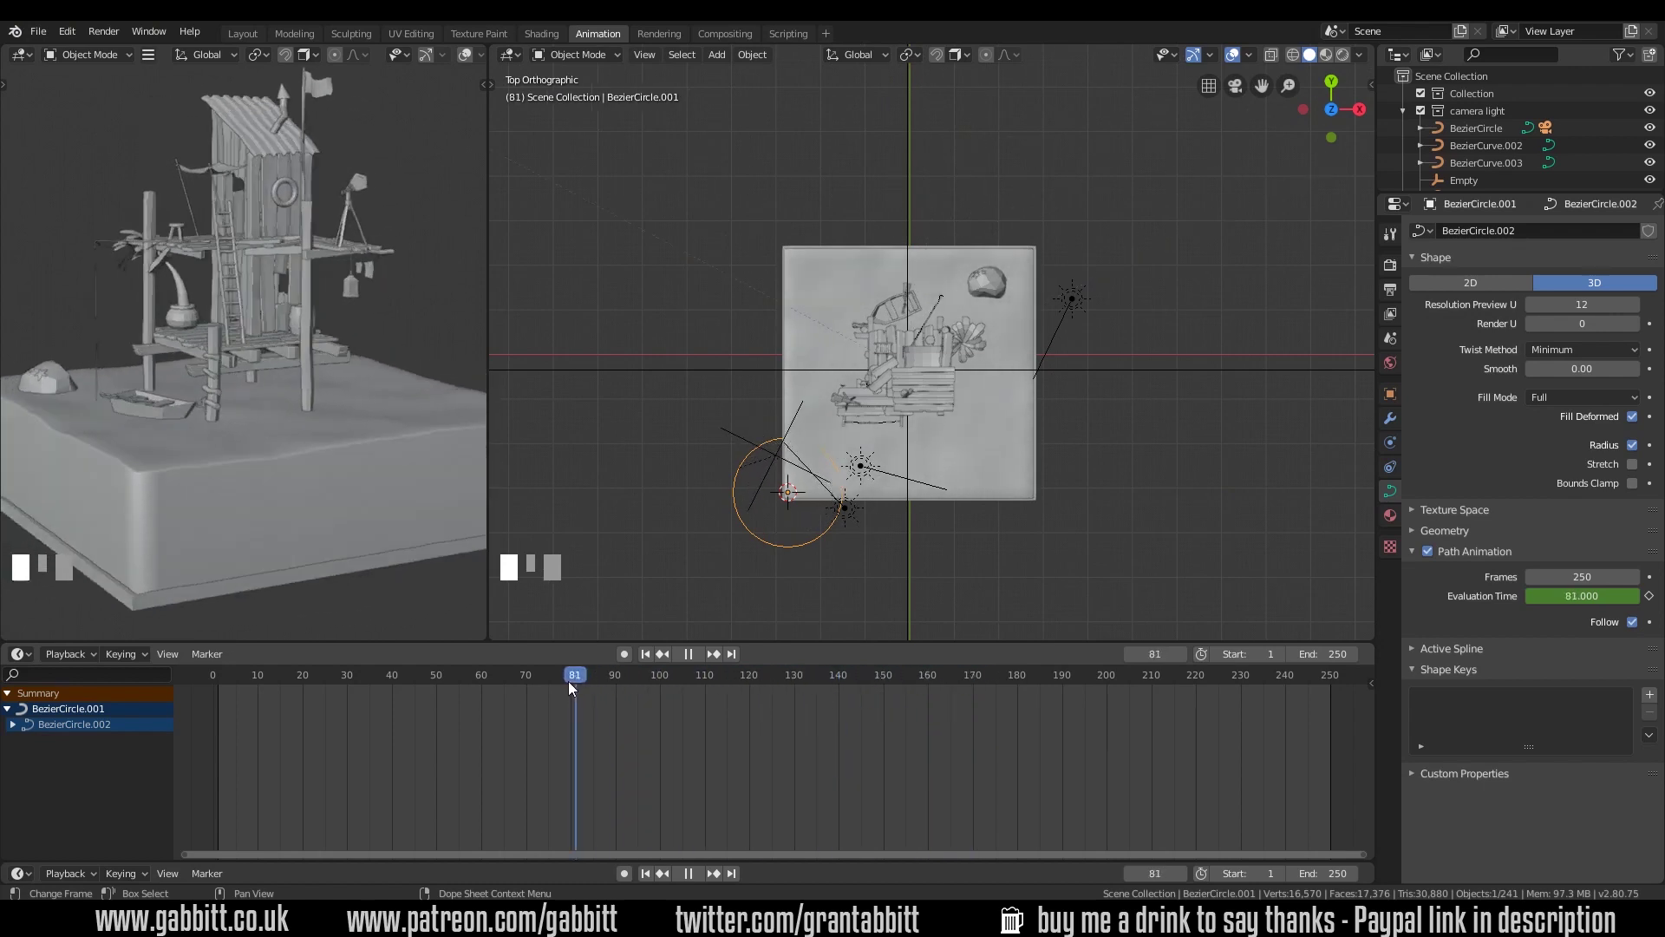
pyautogui.moveTo(827, 684); pyautogui.dragTo(856, 657)
# Adjust Empty.001's position and play the animation of it travelling the circle
pyautogui.moveTo(839, 678); pyautogui.dragTo(827, 412)
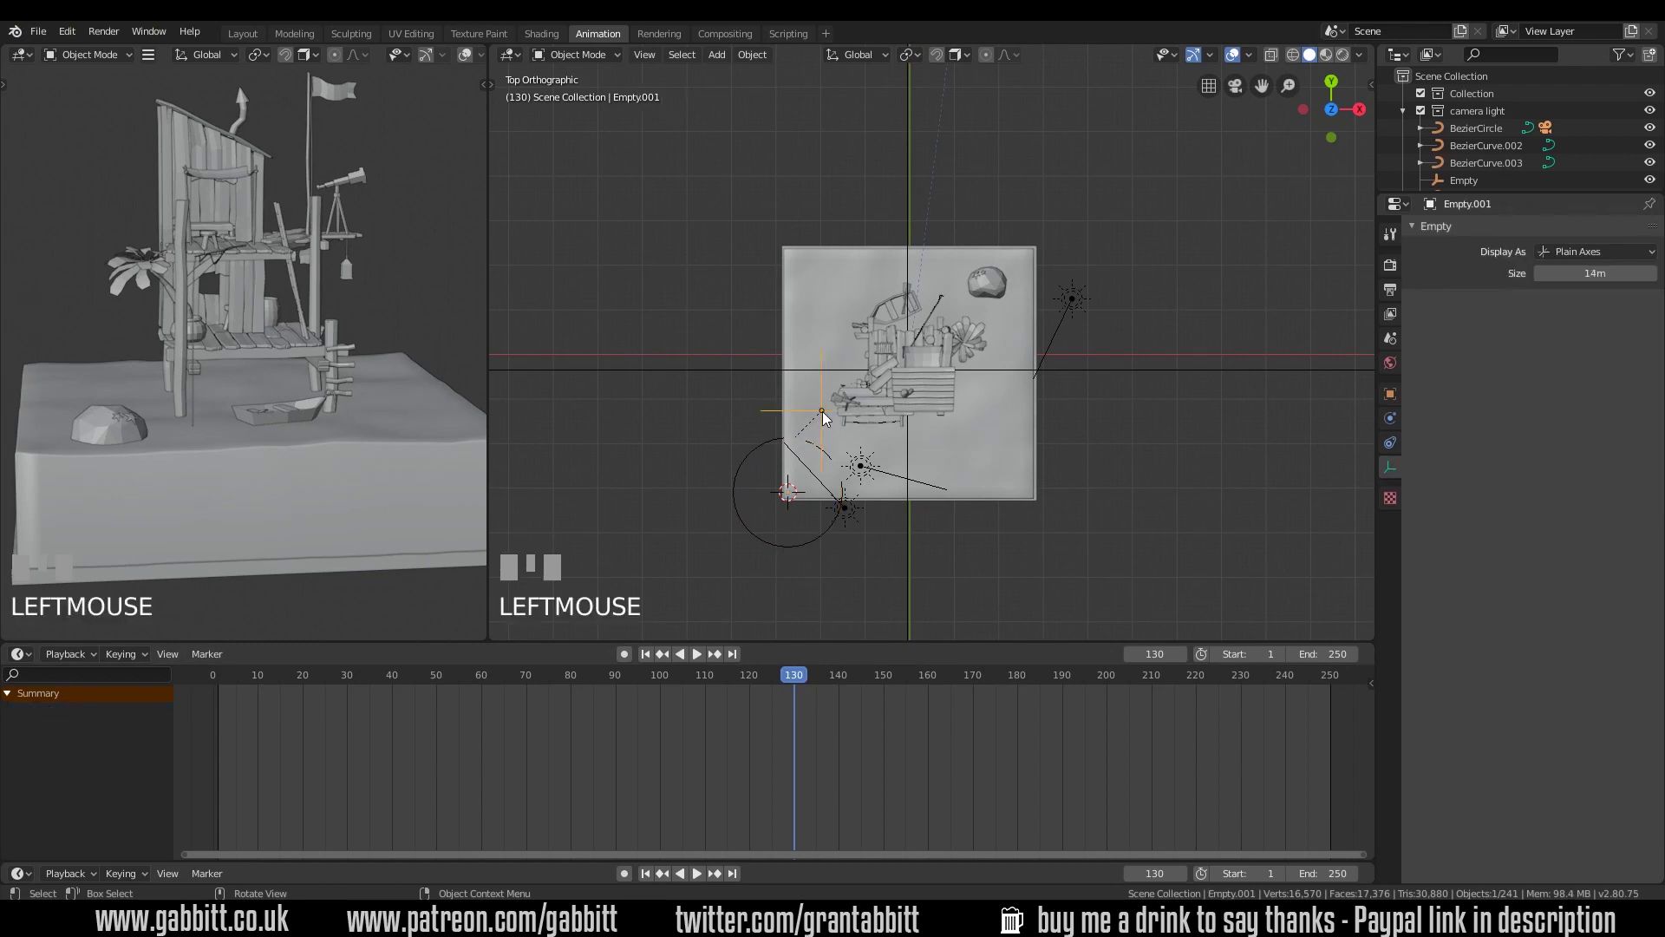
pyautogui.press('g')
pyautogui.click(805, 445)
pyautogui.press('space')
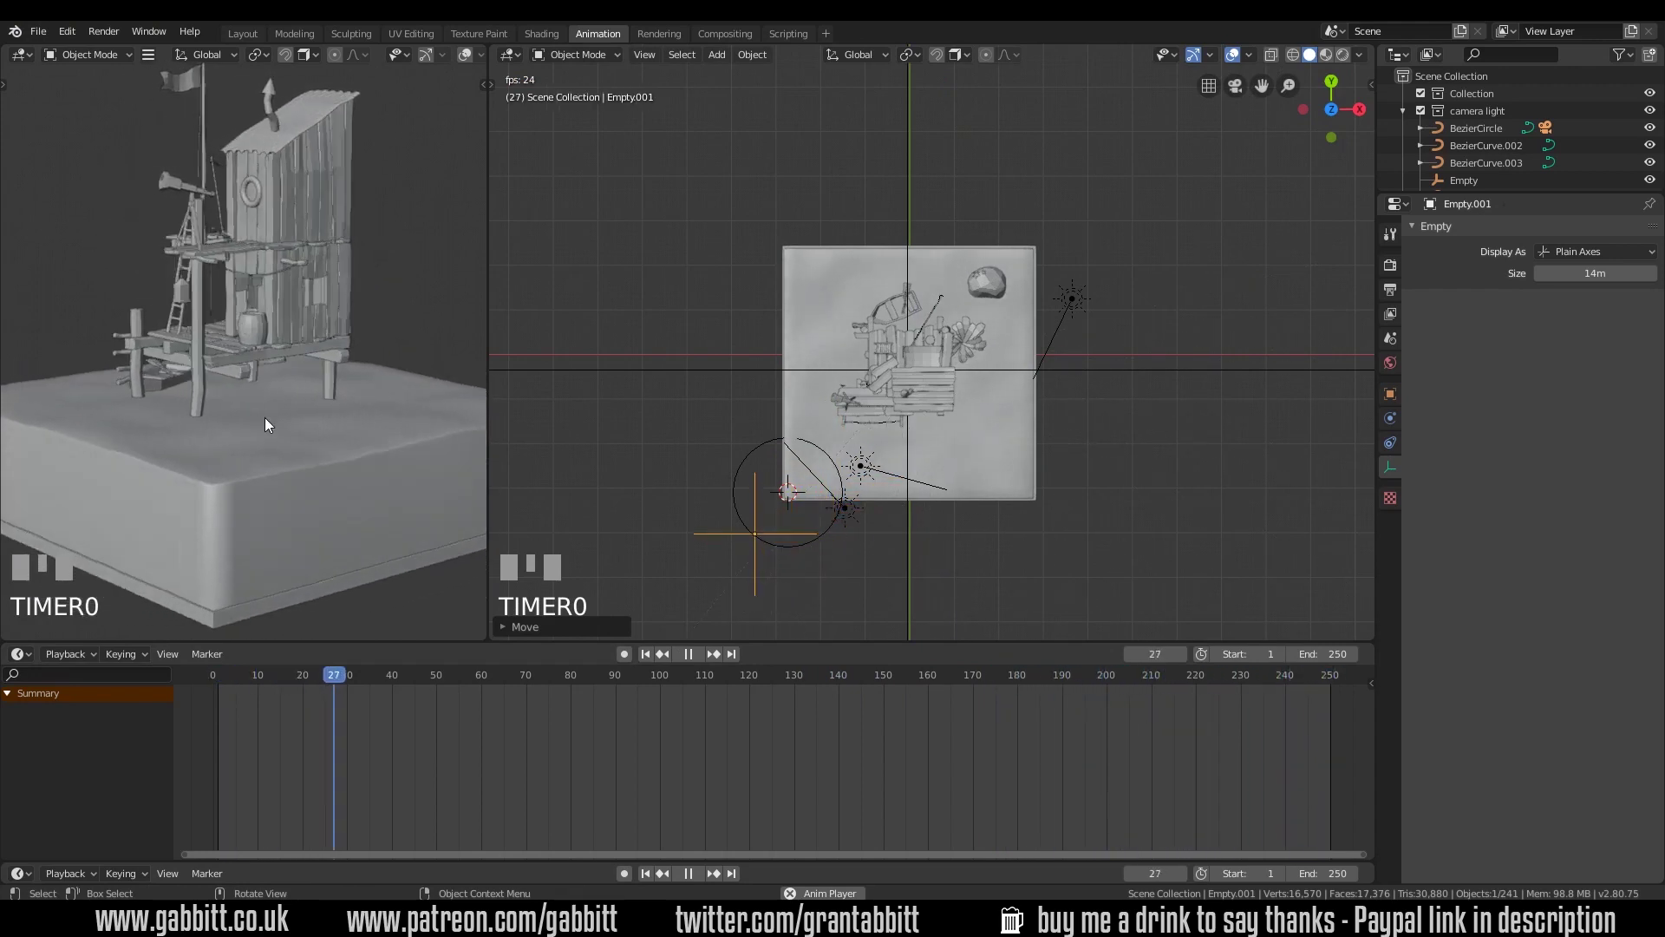
# Scale BezierCircle.001 by about -3.06 to mirror the path
pyautogui.click(750, 512)
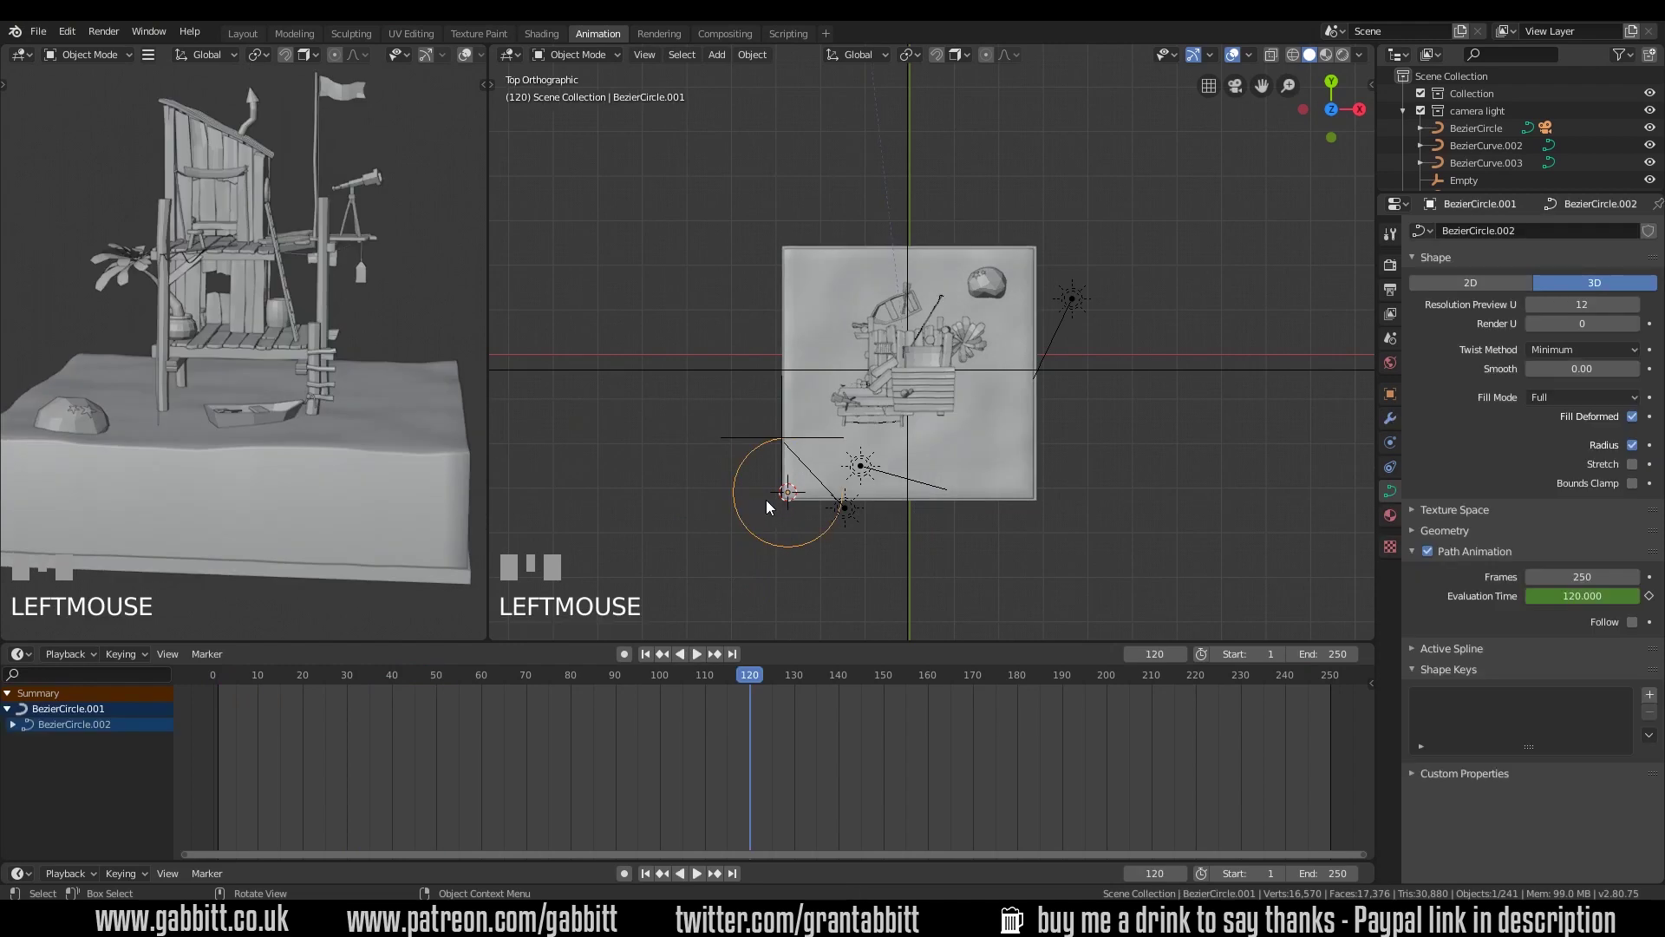
pyautogui.press('s')
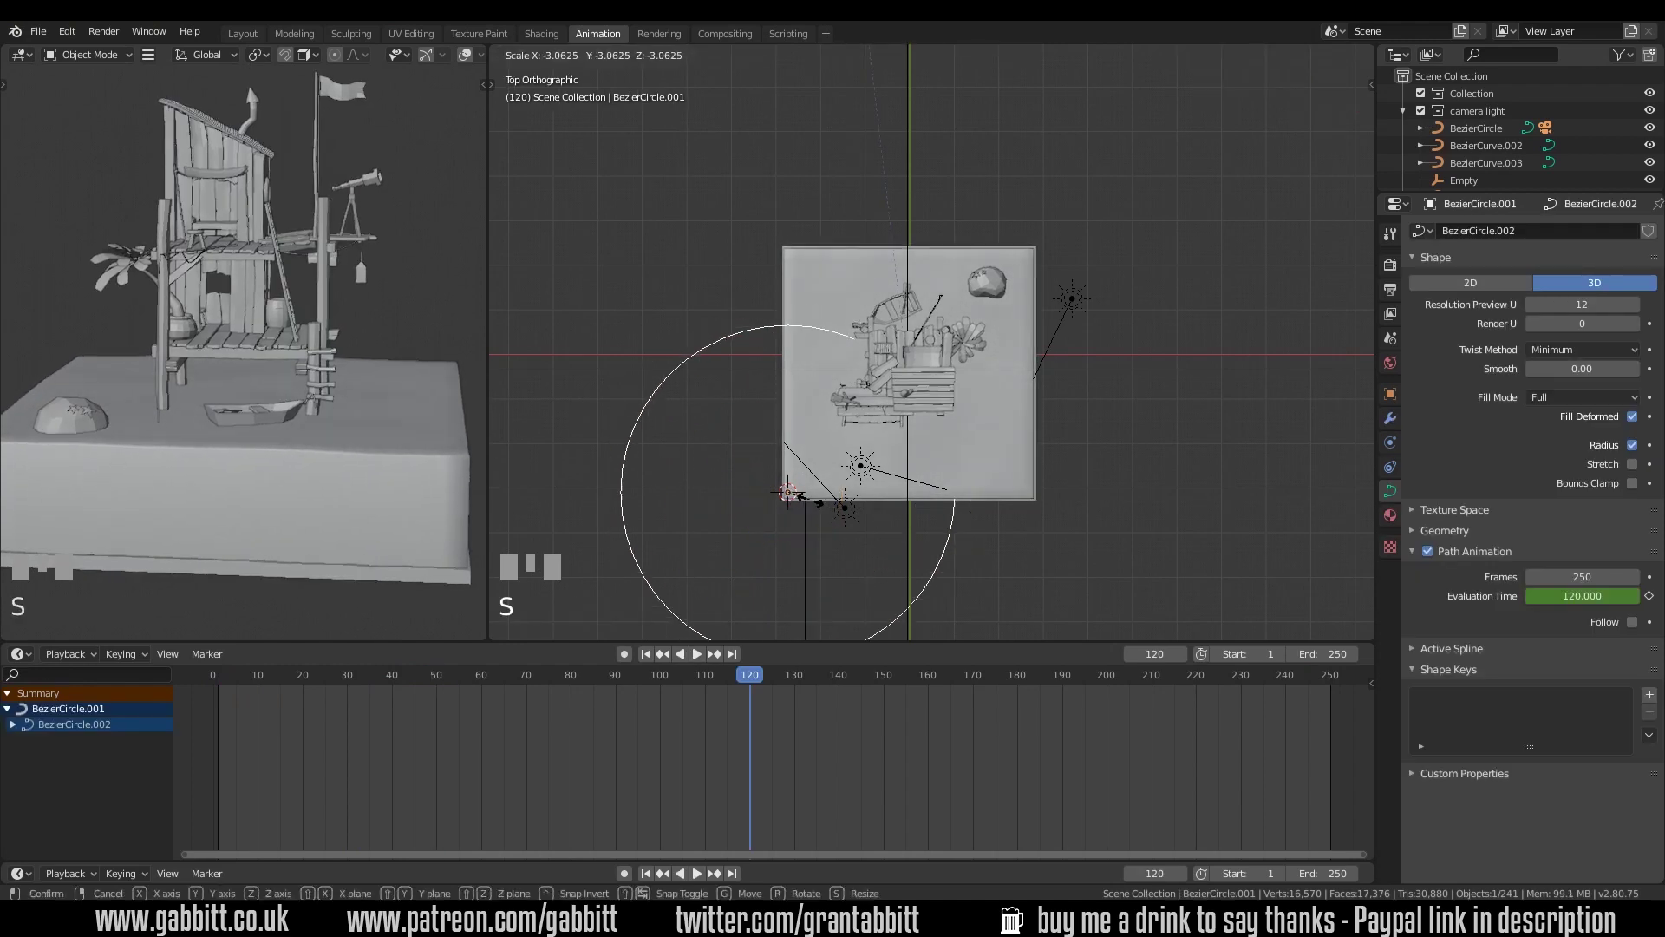
pyautogui.click(810, 500)
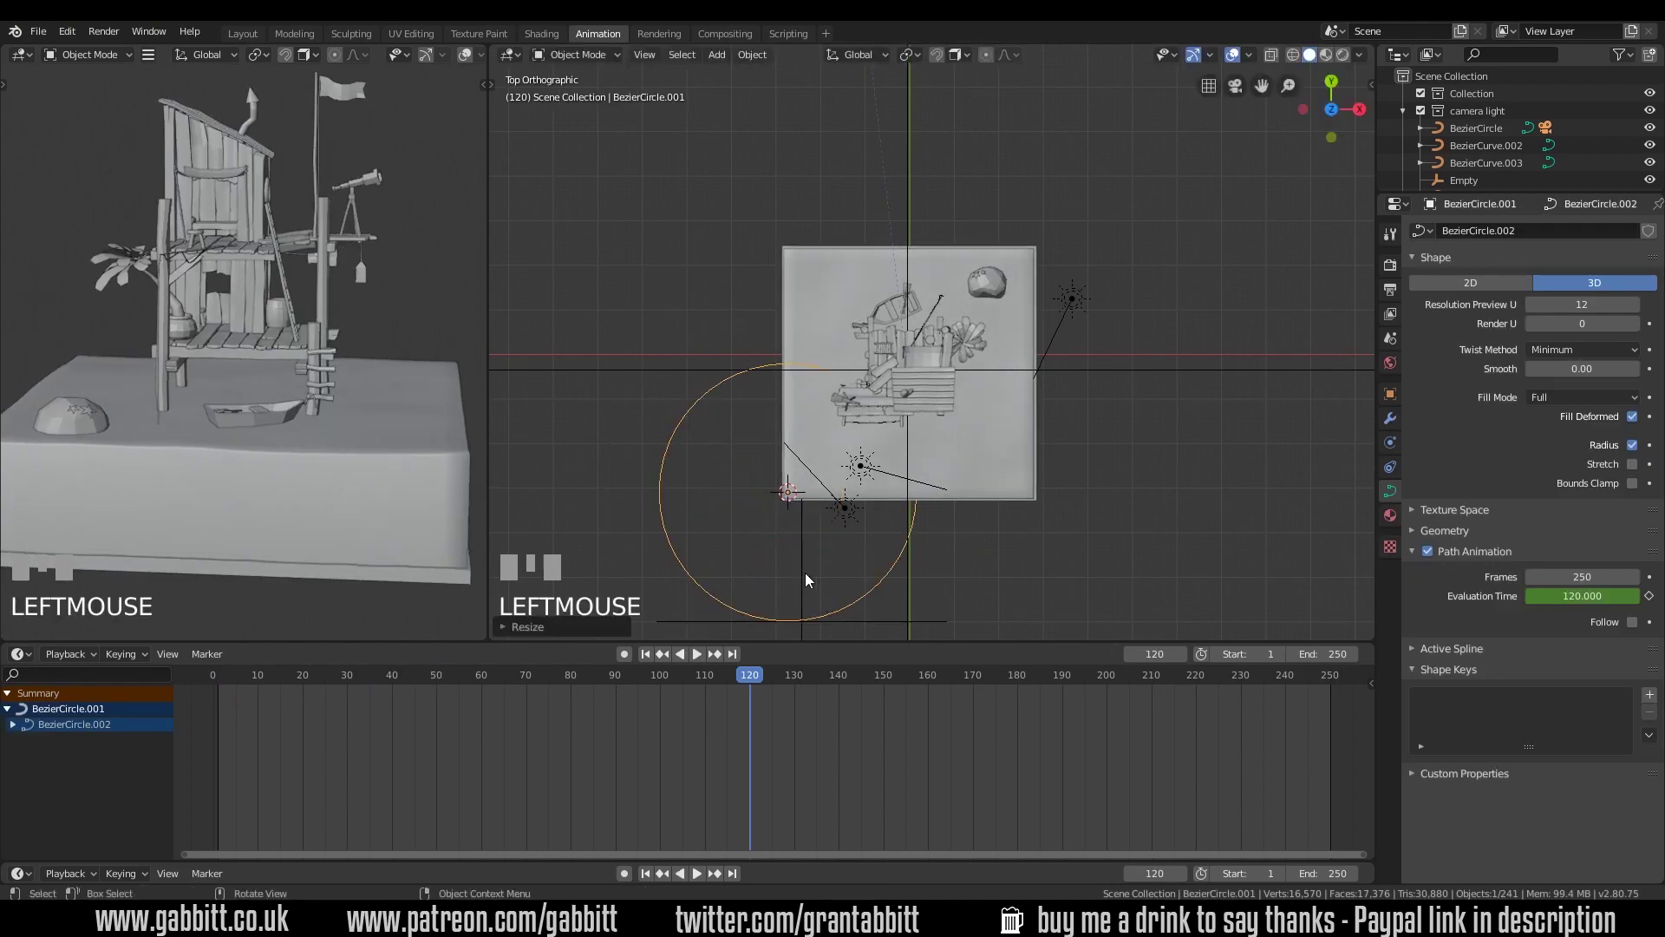
# Play the empty's looping motion around the mirrored circle, then stop at frame 174
pyautogui.click(597, 687)
pyautogui.press('space')
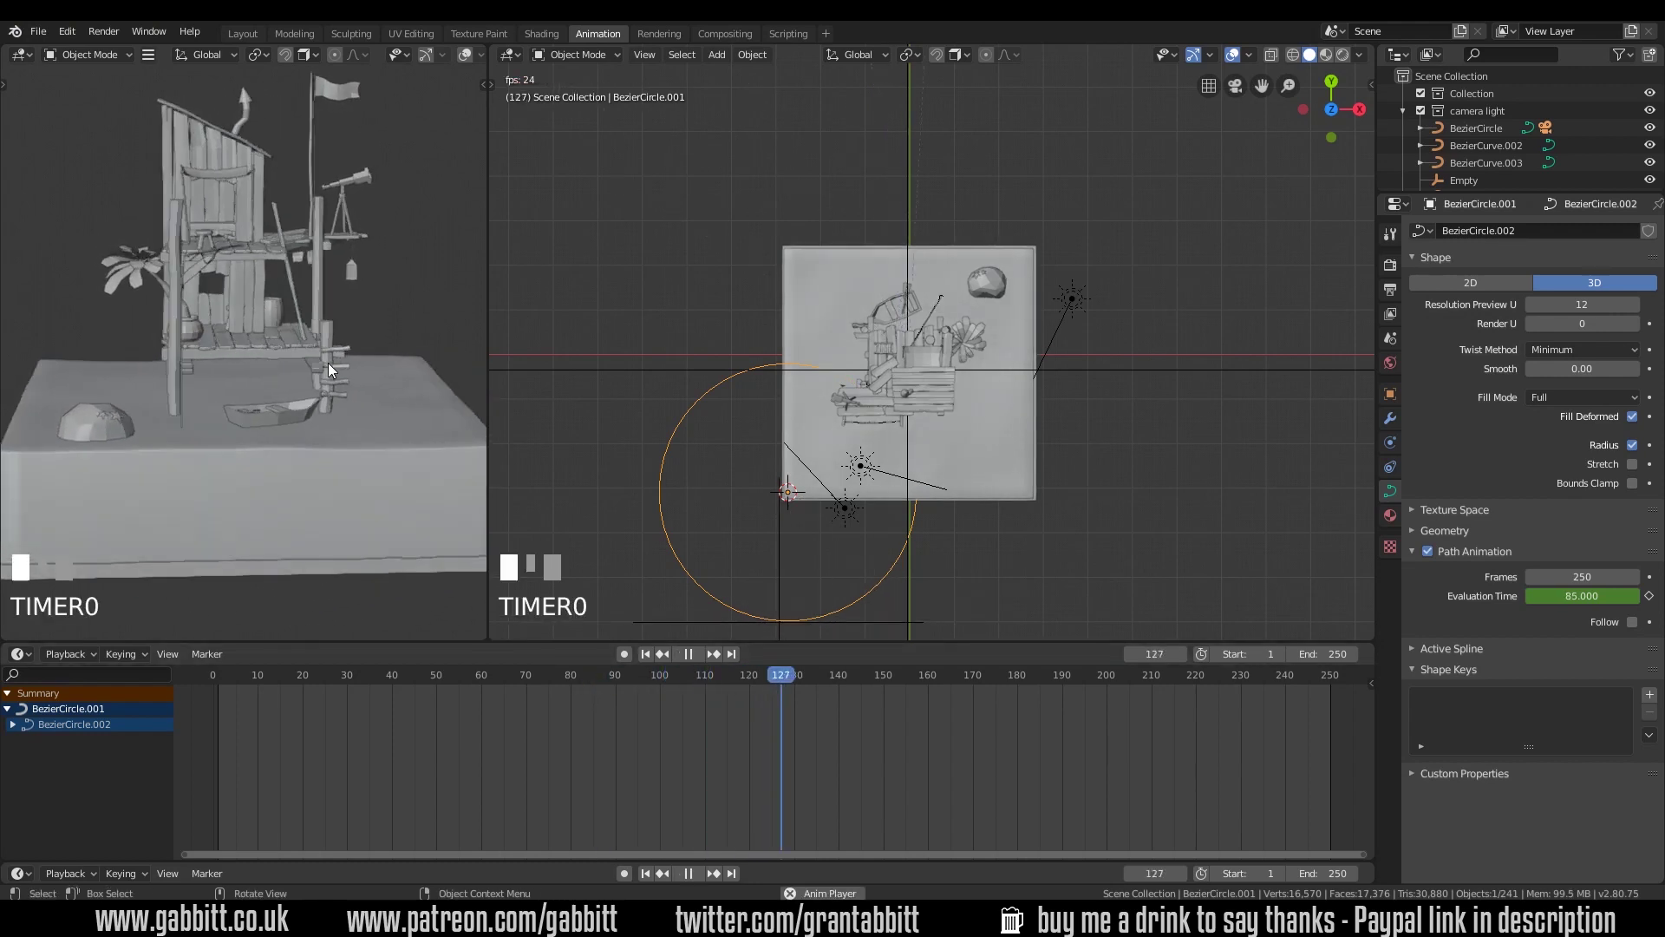
pyautogui.moveTo(169, 430); pyautogui.dragTo(675, 403)
pyautogui.press('space')
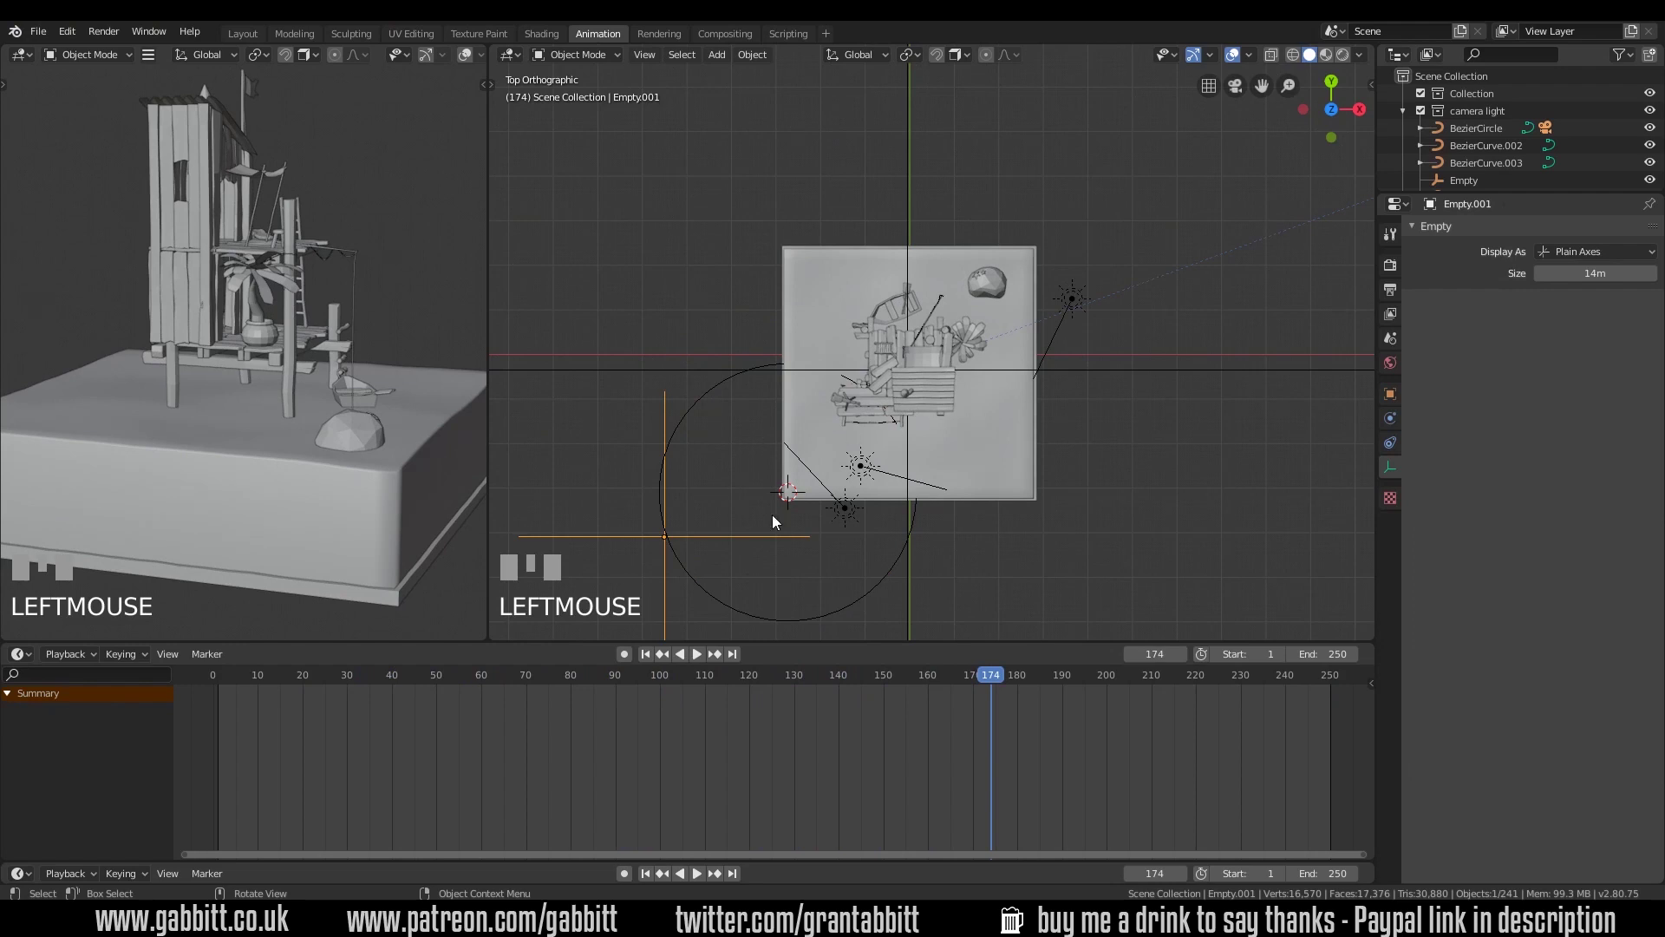